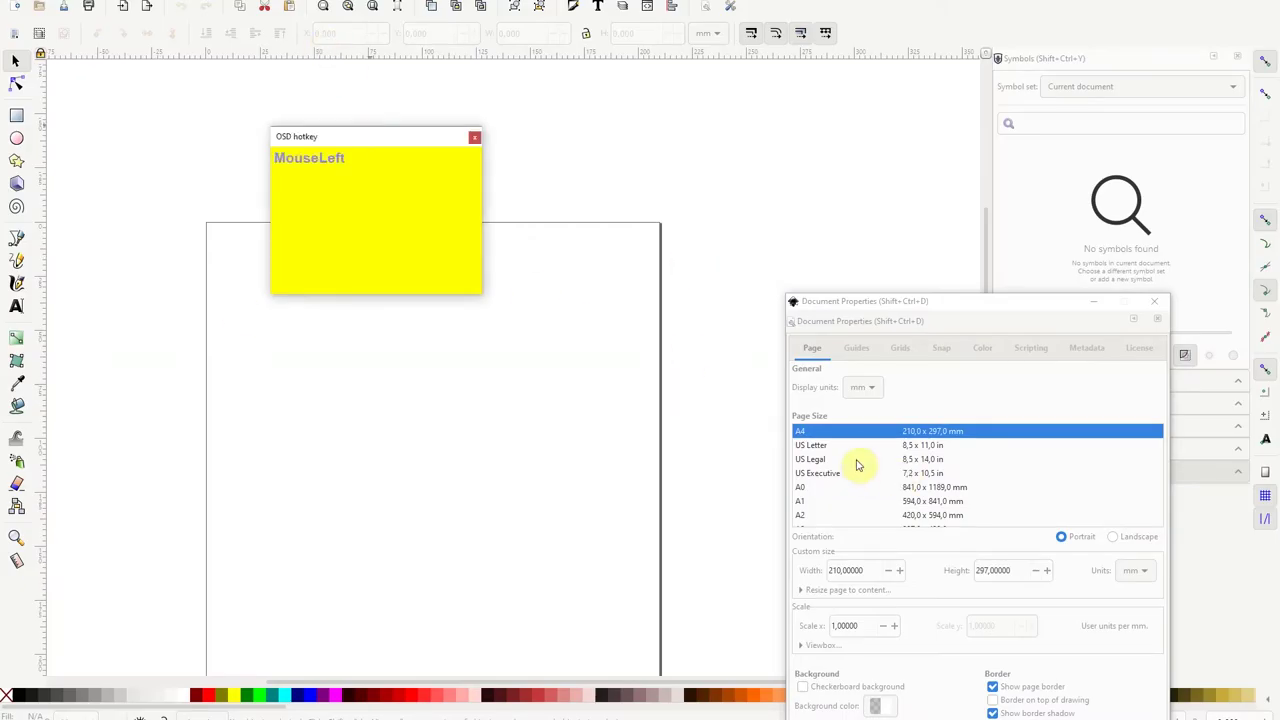
Set the page to Business Card (Europe), 85 × 55 mm landscape, in Document Properties.
left_click_drag(186, 482, 542, 367)
scroll("down", 3)
scroll("up", 3)
scroll("down", 3)
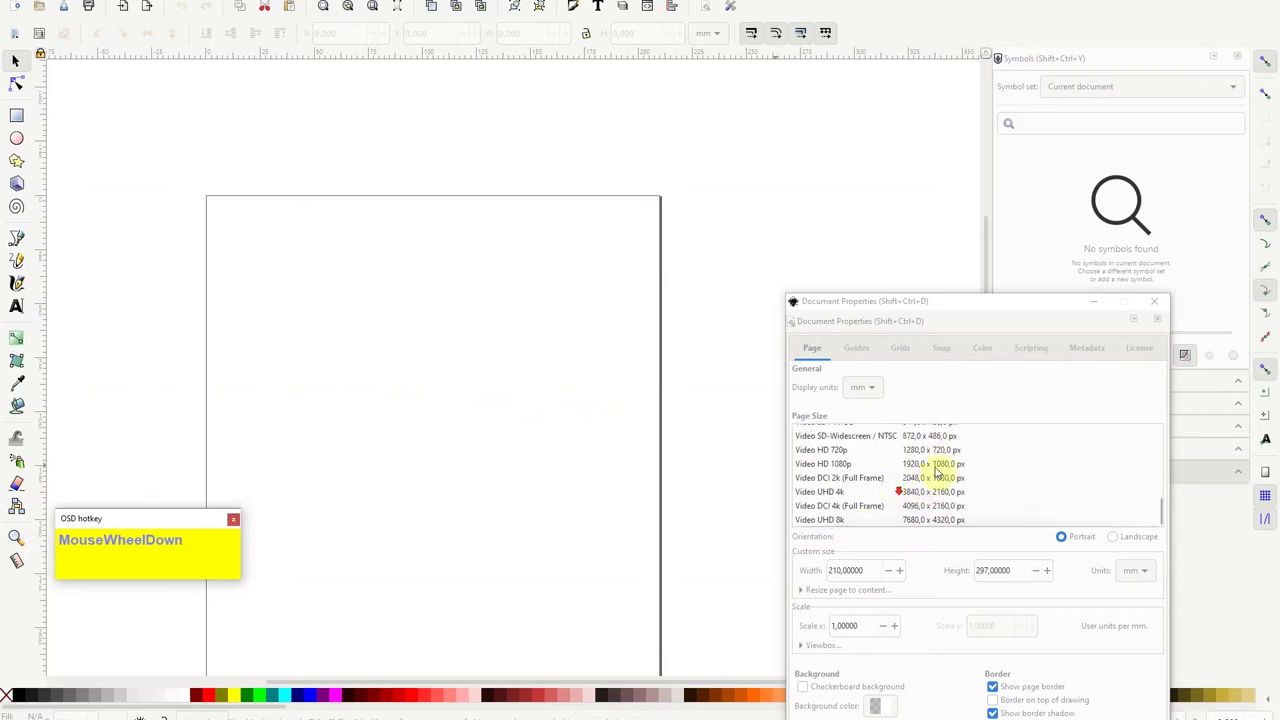
scroll("up", 3)
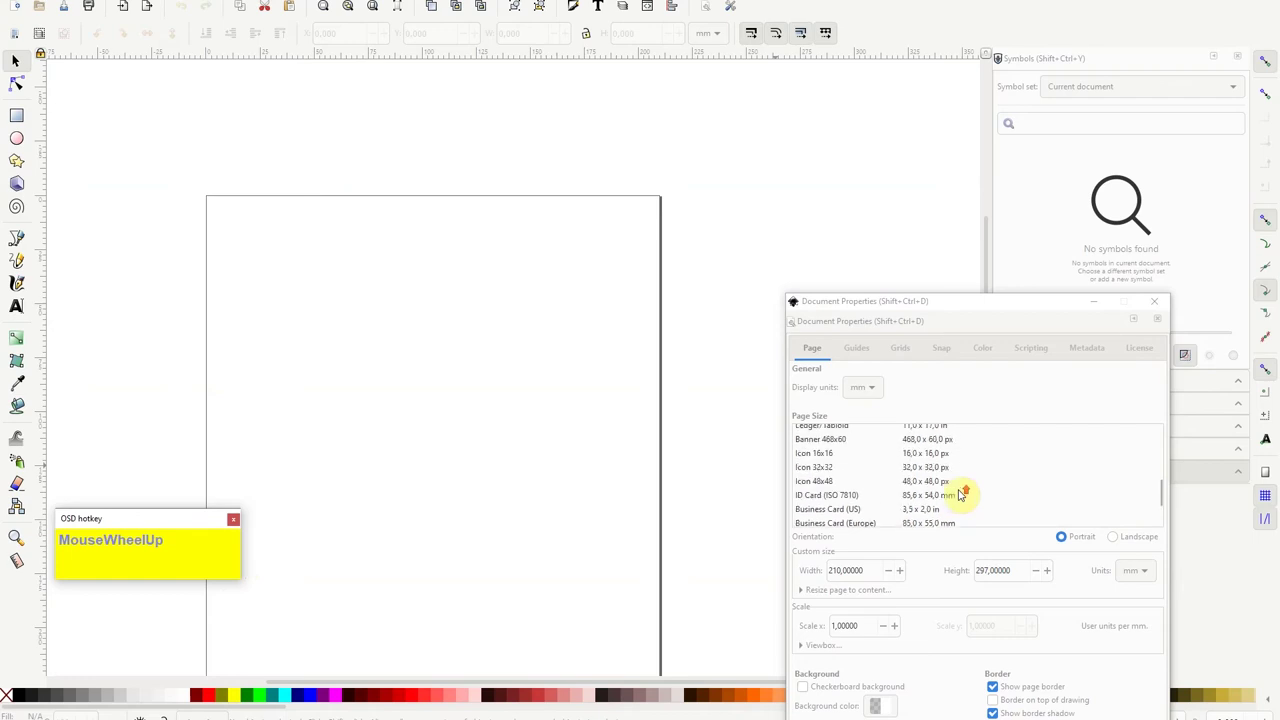
scroll("down", 3)
left_click(931, 469)
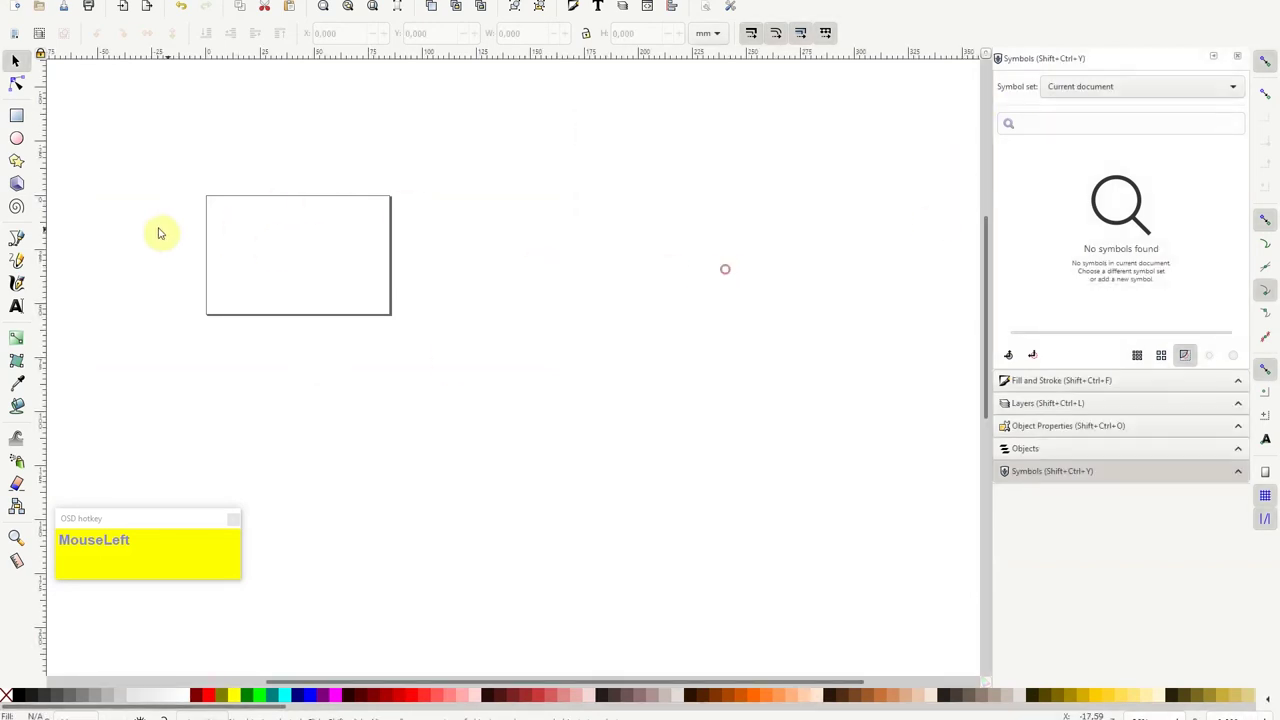
Pan and zoom the blank card page to prepare for importing the monogram image.
middle_click(604, 335)
scroll("up", 3)
scroll("down", 3)
scroll("up", 3)
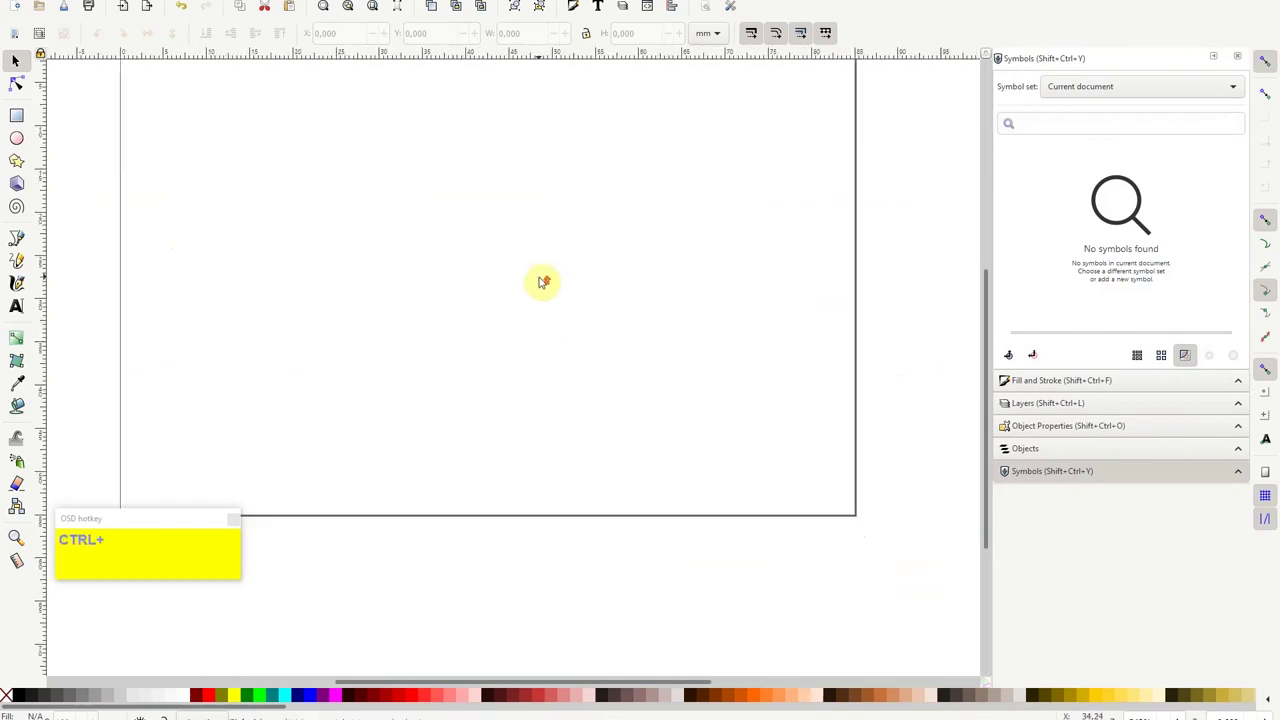
scroll("down", 3)
scroll("up", 3)
scroll("down", 3)
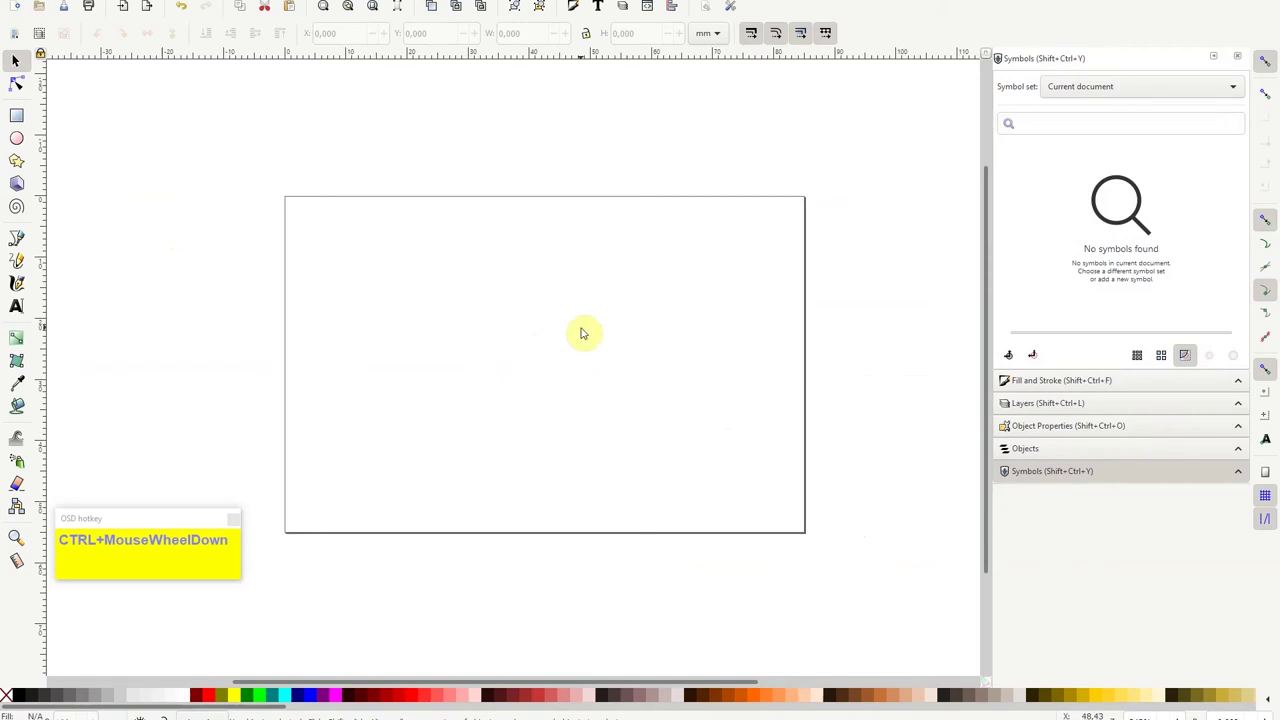
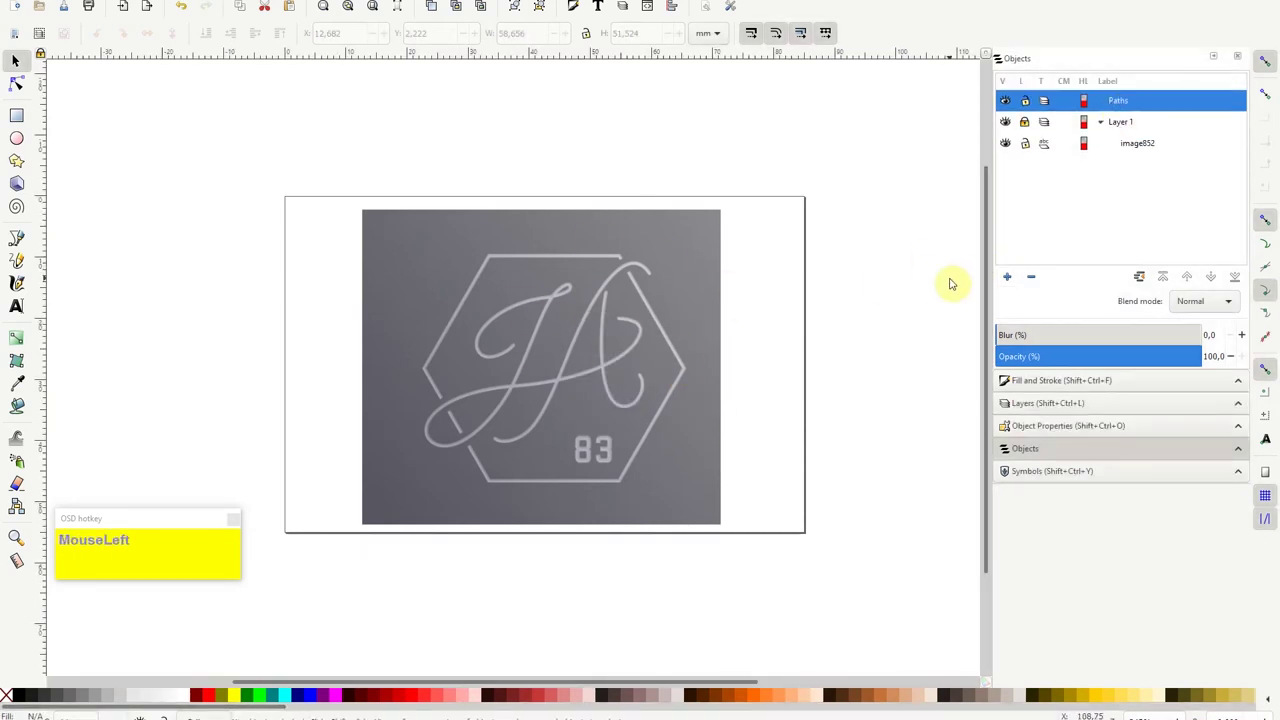
Zoom in on the monogram reference photo before tracing the hexagon outline.
scroll("up", 3)
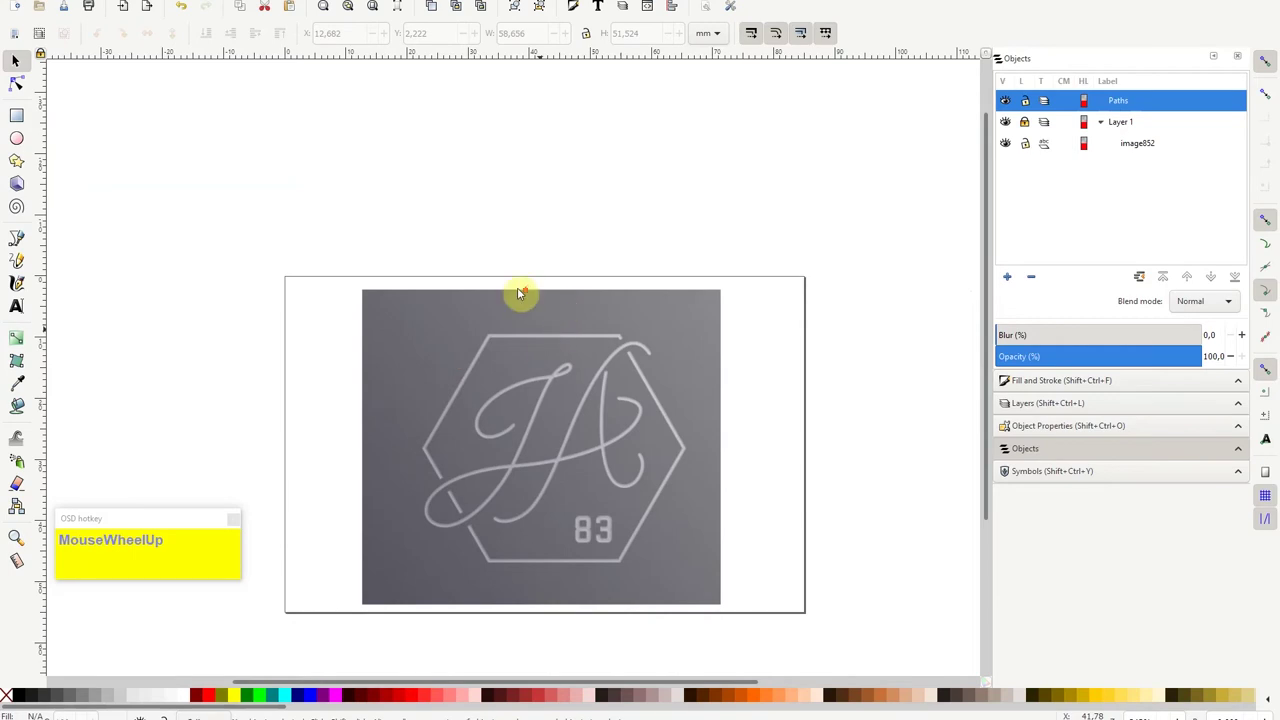
scroll("up", 3)
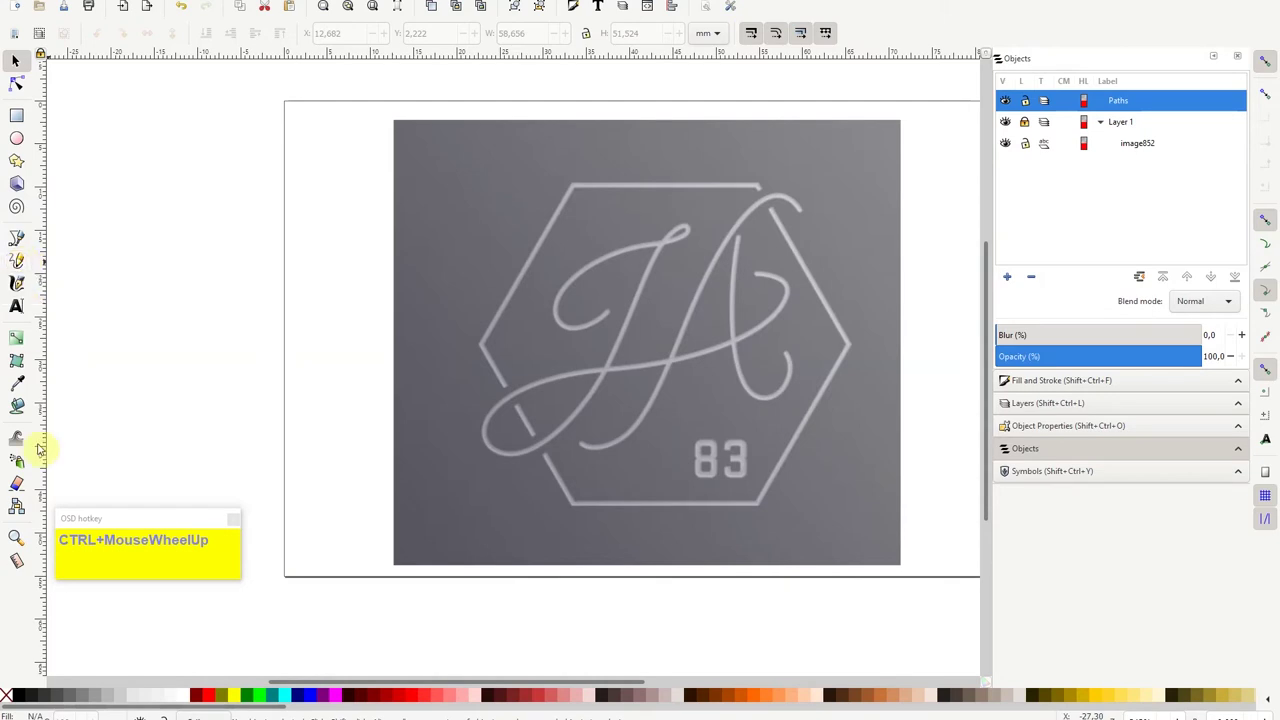
Trace a curved test path along the photo's left edge and finish it.
left_click_drag(27, 244, 465, 430)
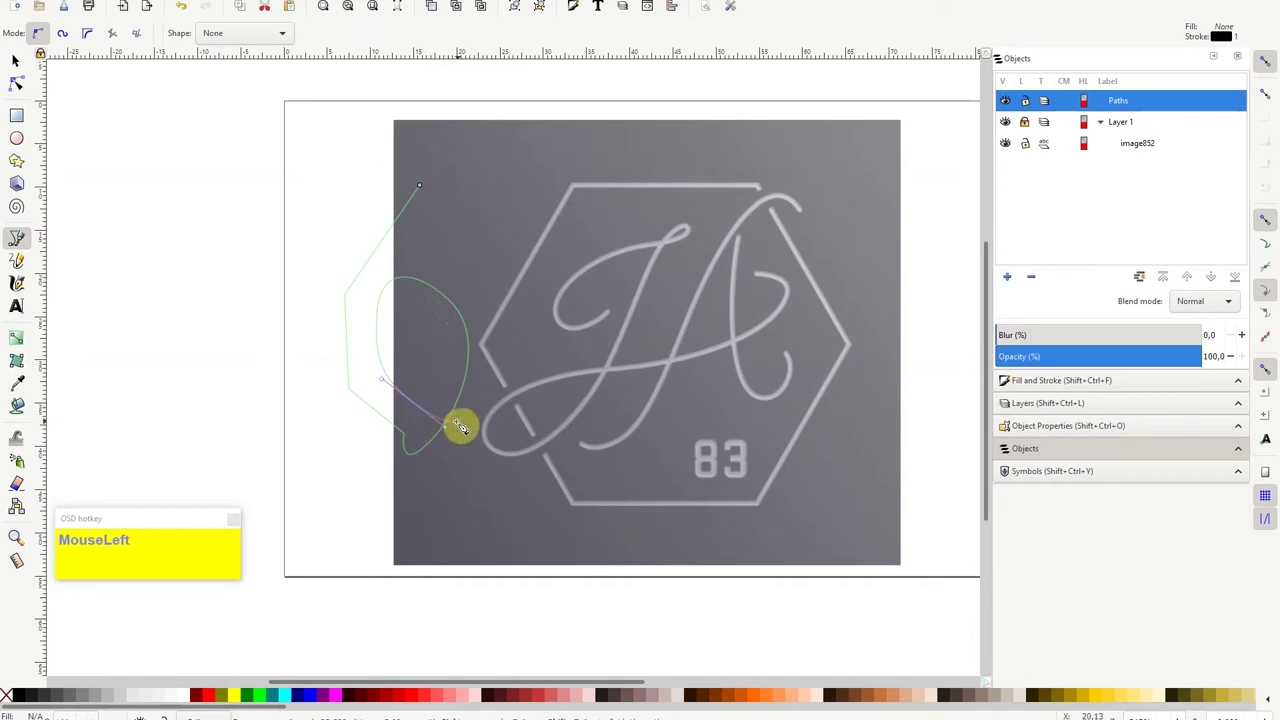
right_click(465, 429)
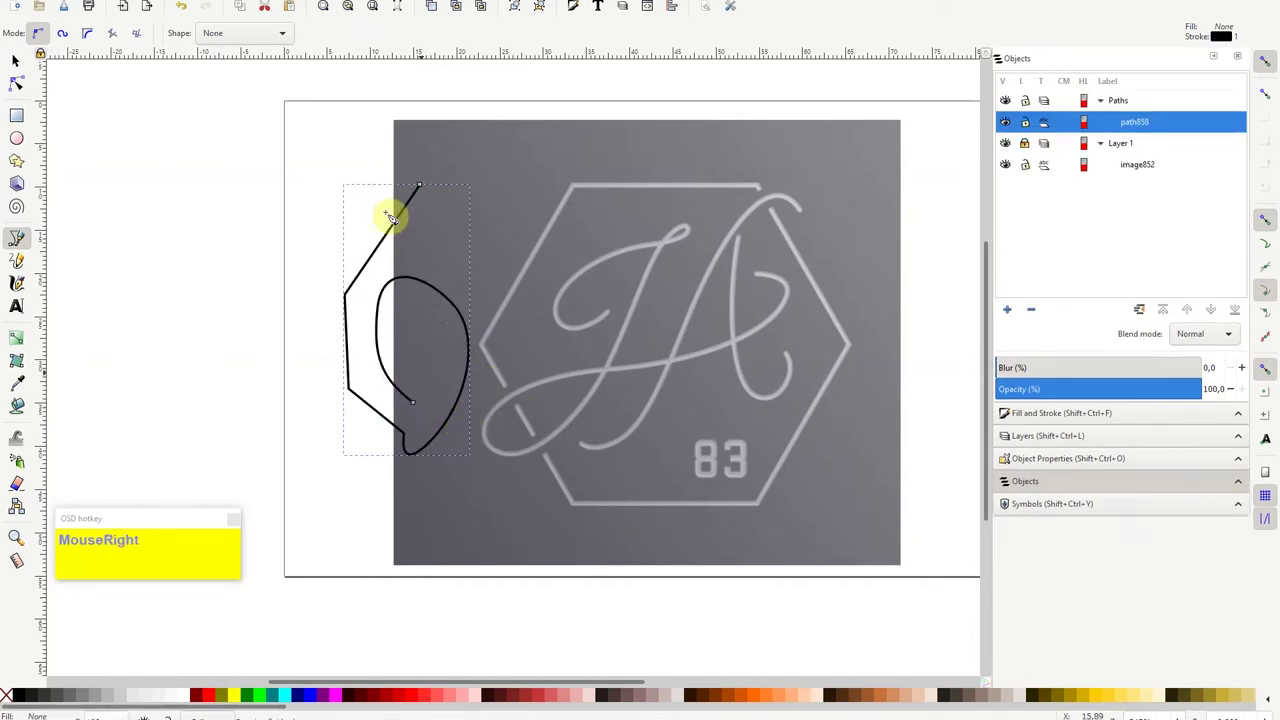
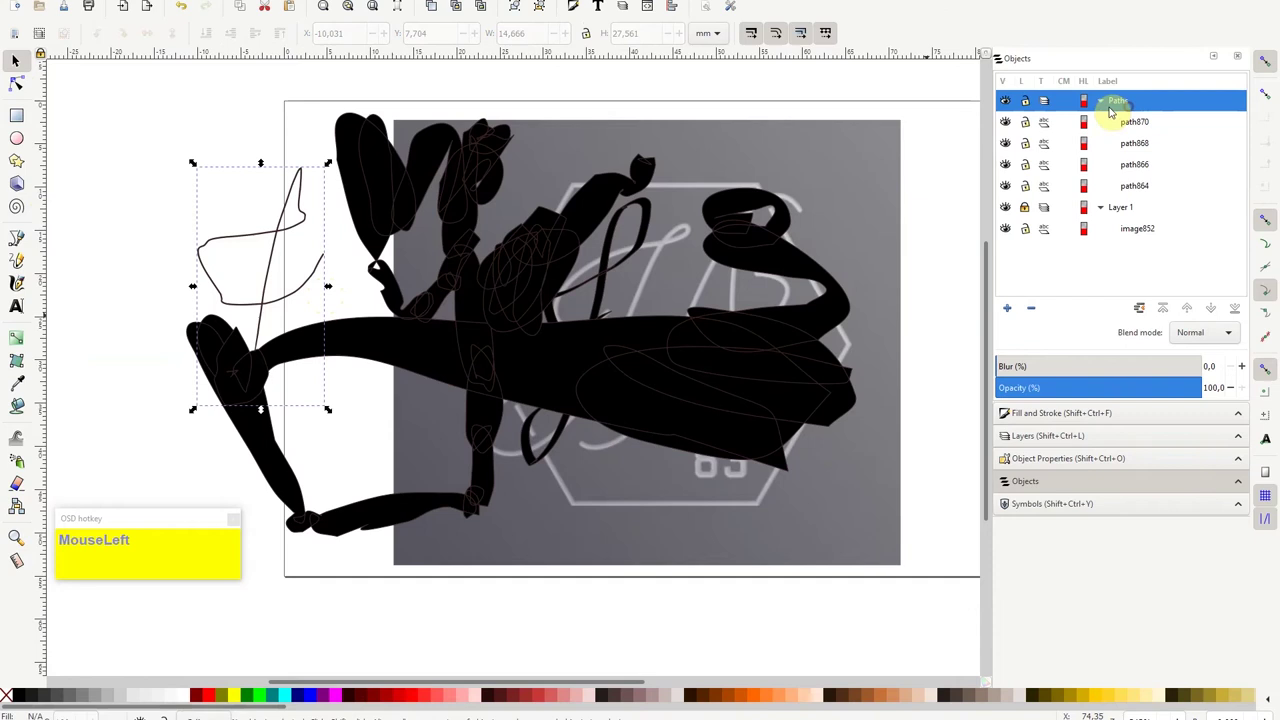
Delete the scribbled practice paths so only the monogram photo remains, then deselect.
left_click(1144, 198)
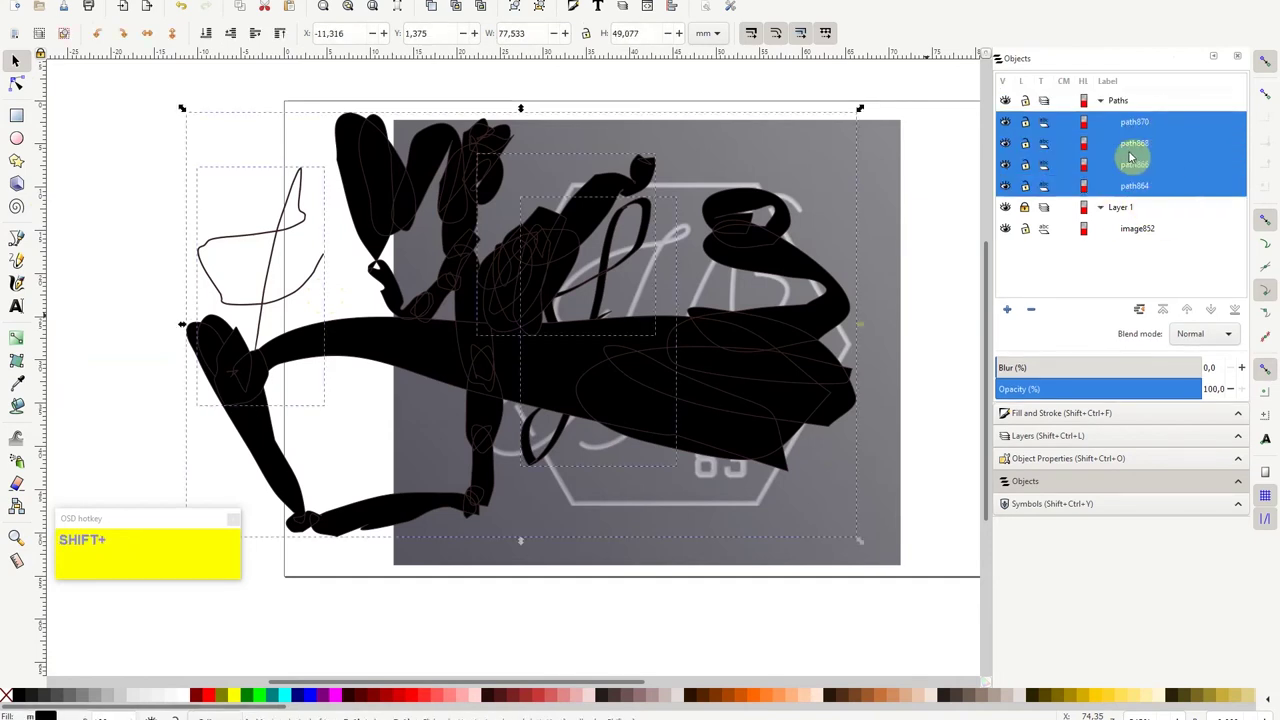
key("Delete")
left_click(1126, 106)
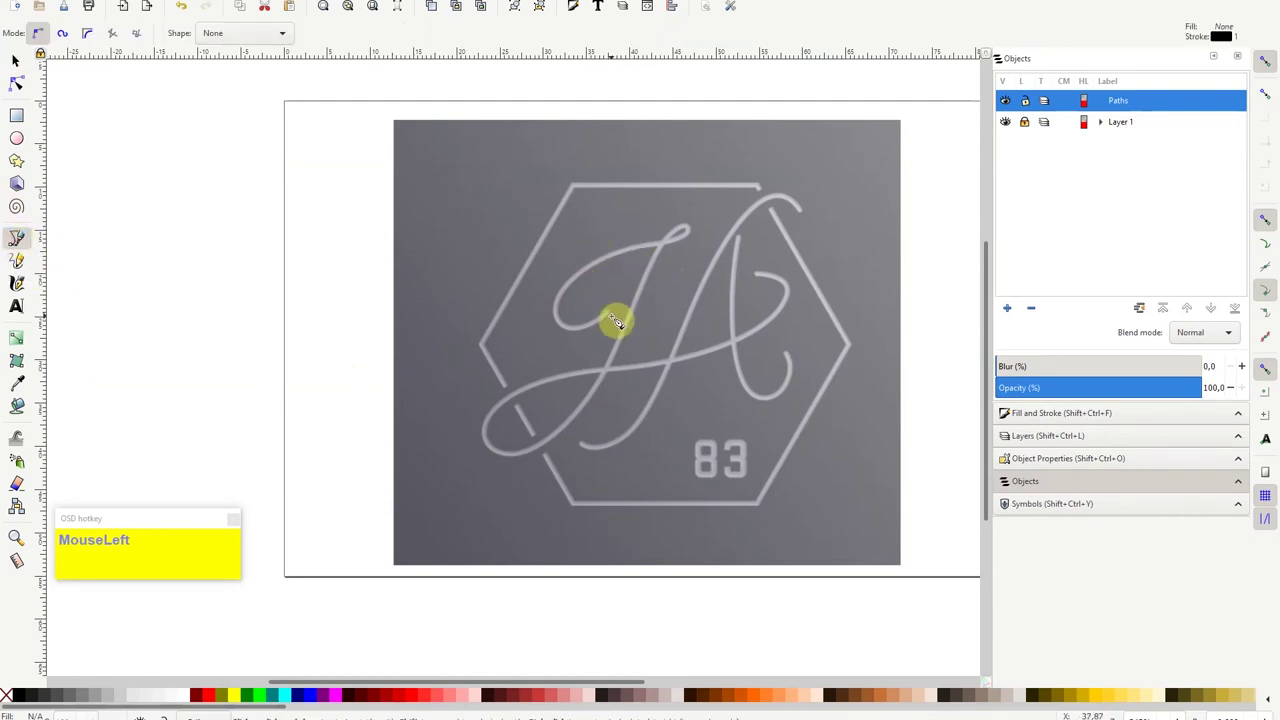
Zoom in on the J's lower curl to begin a new Bezier trace.
scroll("up", 3)
scroll("up", 3)
scroll("down", 3)
scroll("down", 3)
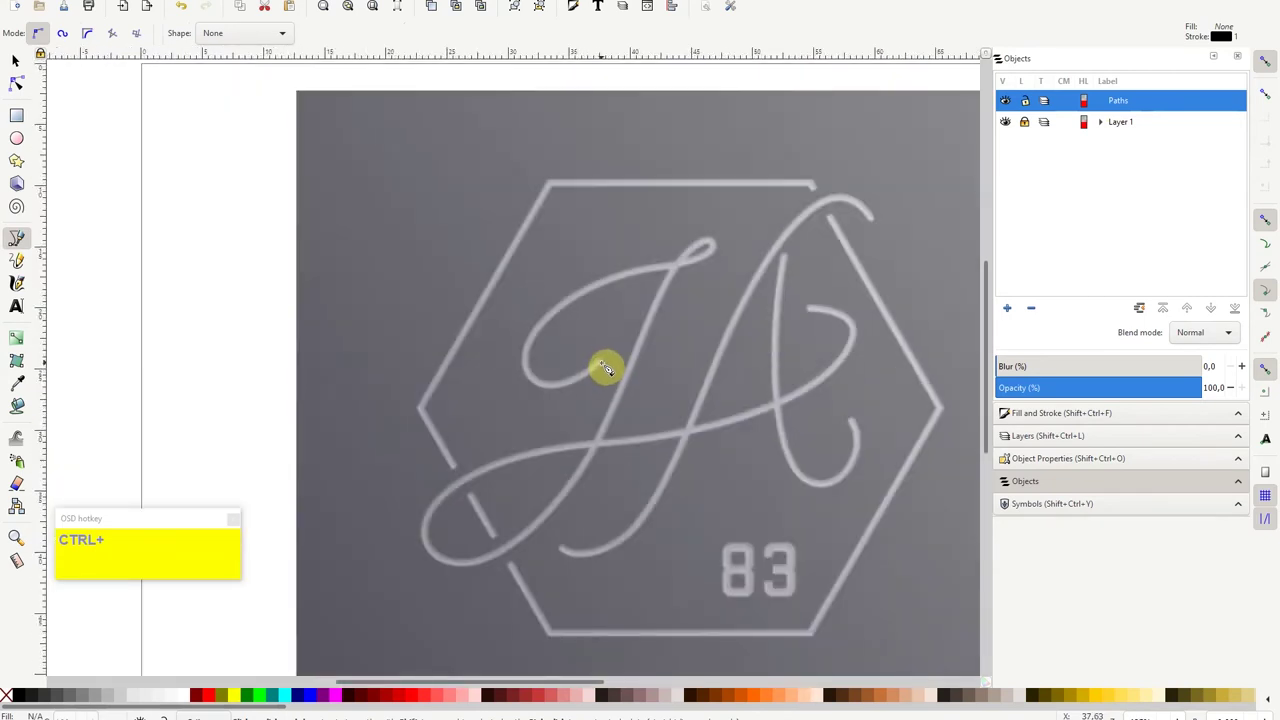
Trace the J up to its top hook and bend the path around the loop.
left_click_drag(609, 362, 713, 257)
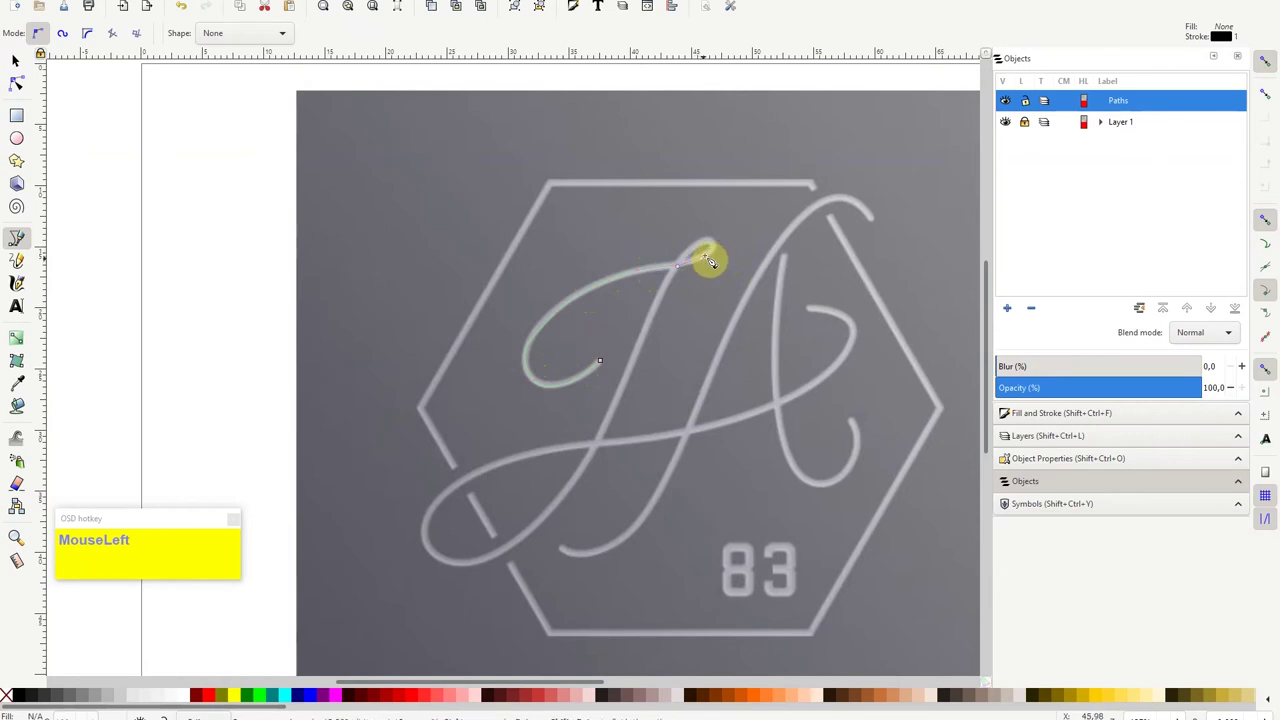
scroll("up", 3)
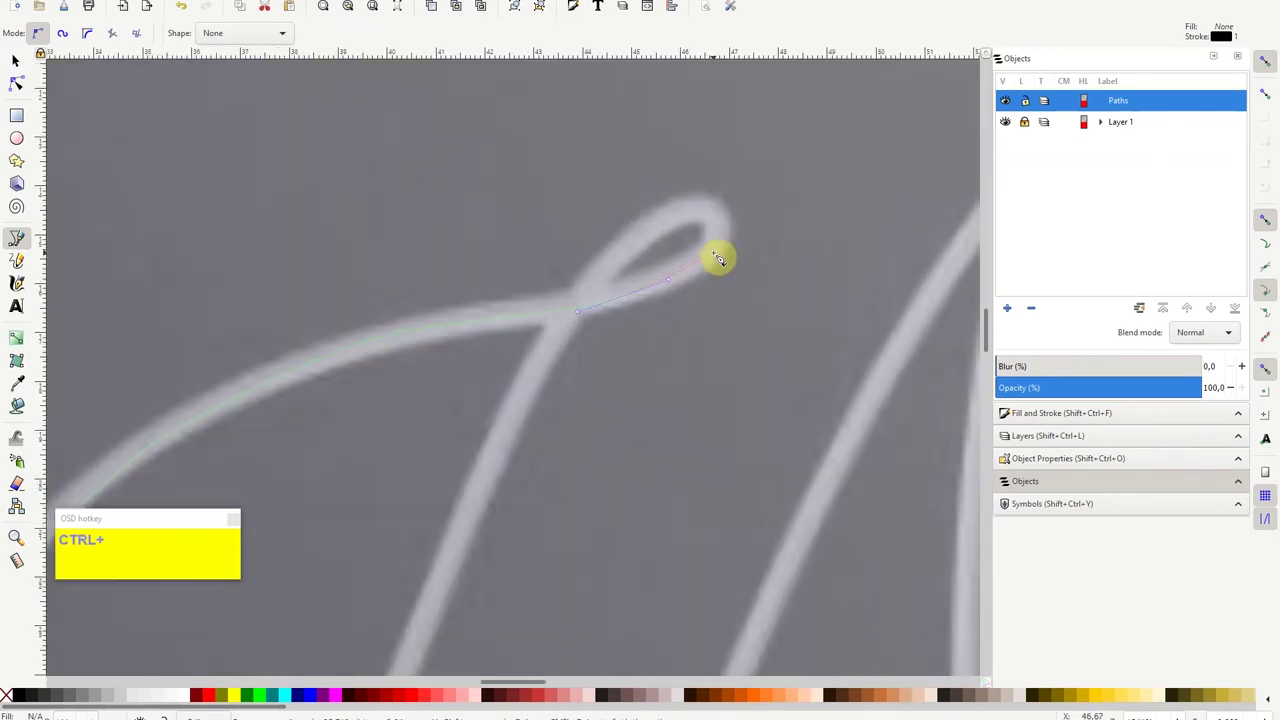
left_click(724, 252)
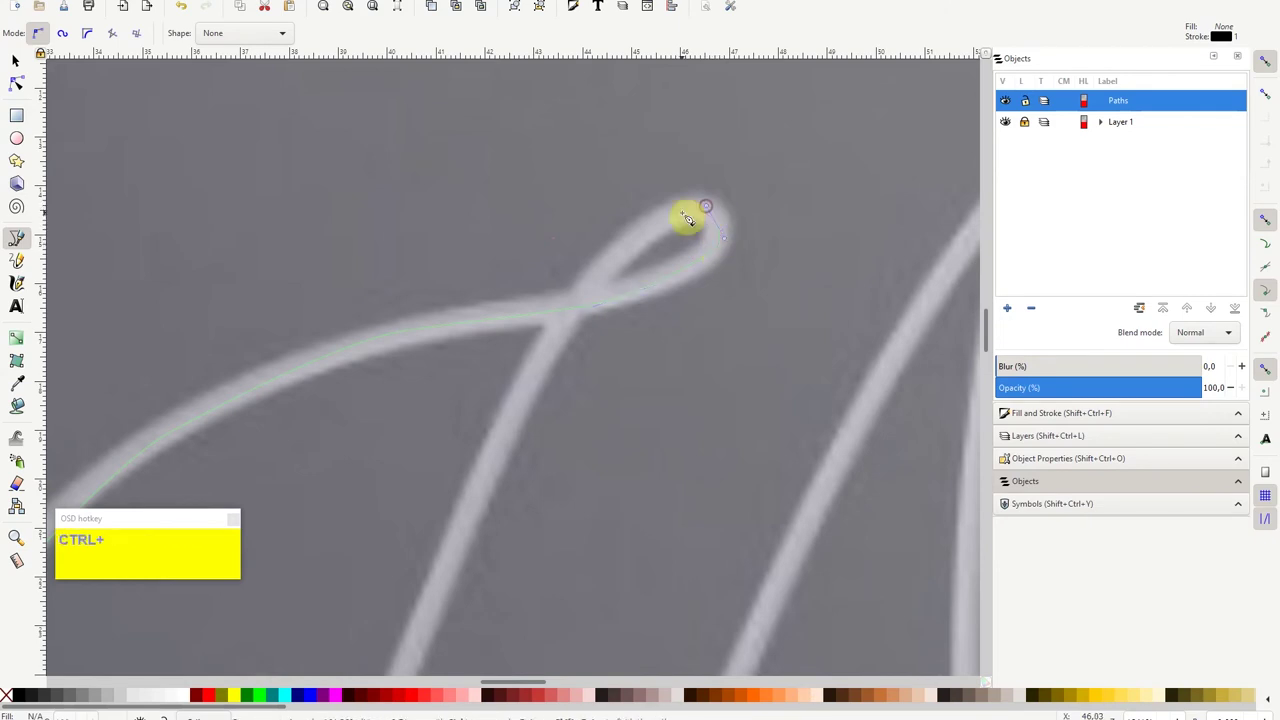
left_click(676, 217)
left_click_drag(623, 265, 556, 361)
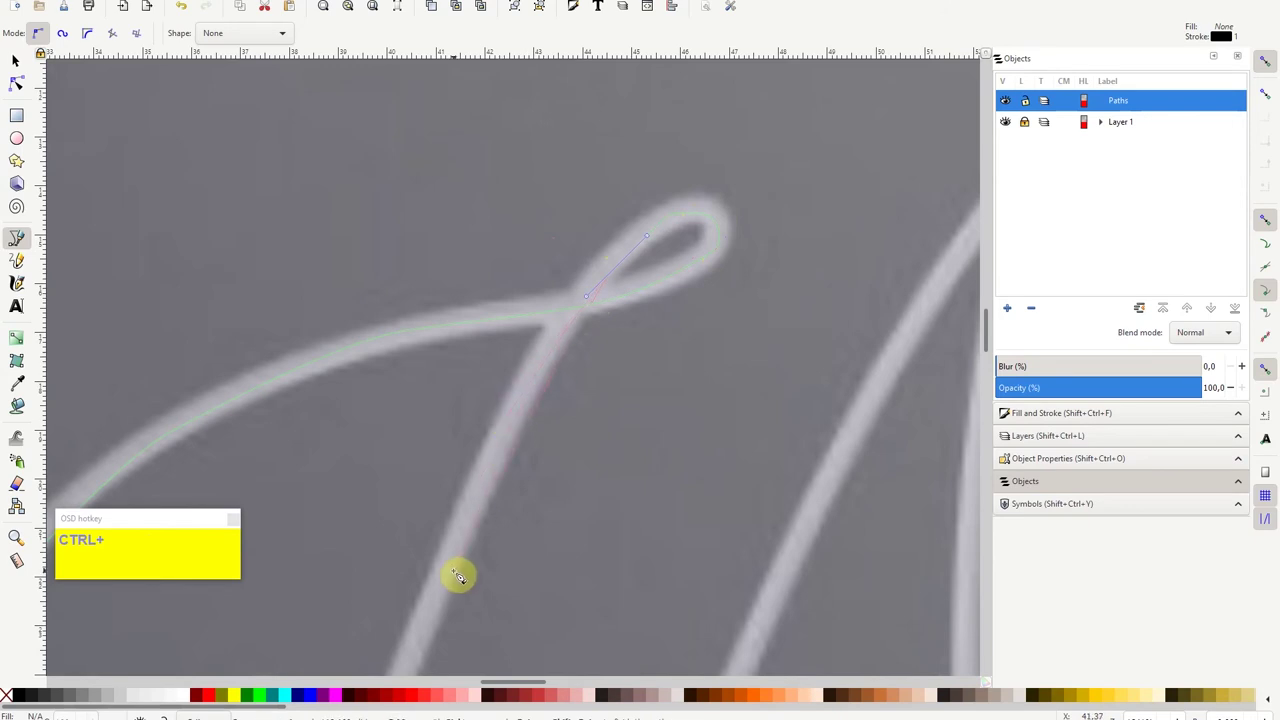
Trace down the J's stem and along the long stroke crossing toward the A.
left_click_drag(462, 573, 466, 585)
scroll("down", 3)
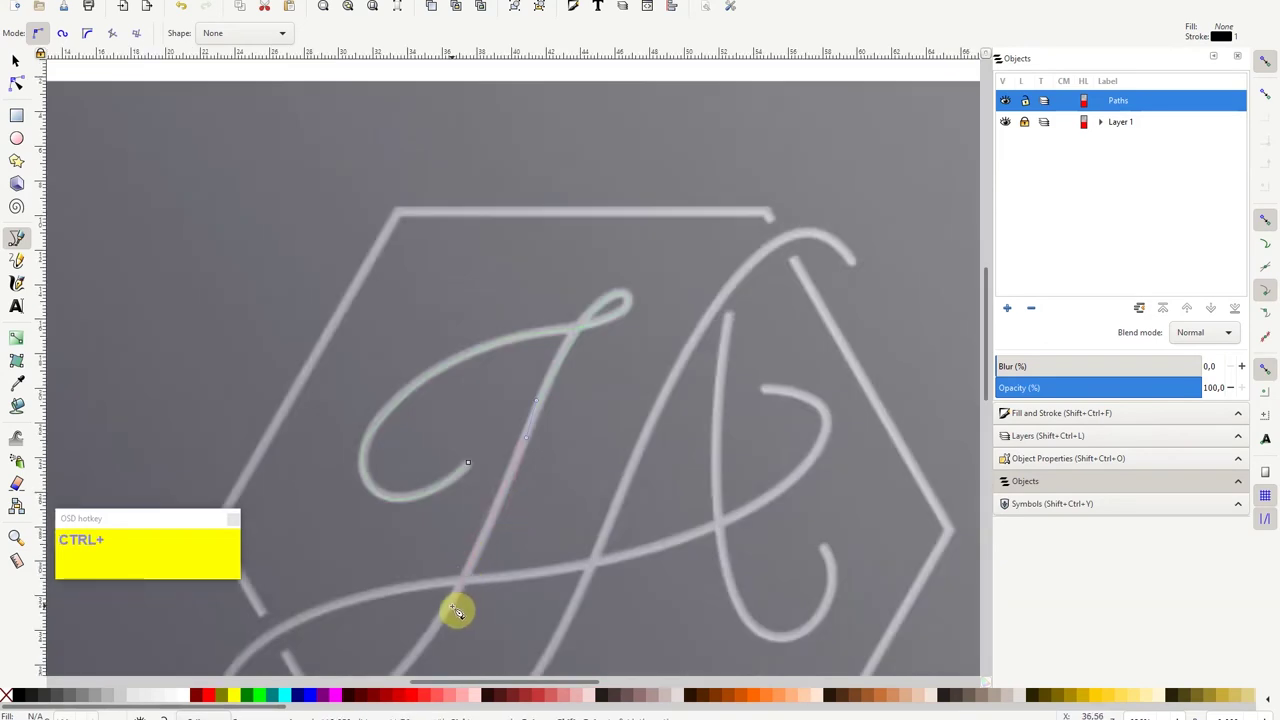
left_click_drag(461, 608, 563, 439)
scroll("down", 3)
scroll("down", 3)
scroll("up", 3)
left_click_drag(445, 513, 876, 203)
scroll("down", 3)
scroll("up", 3)
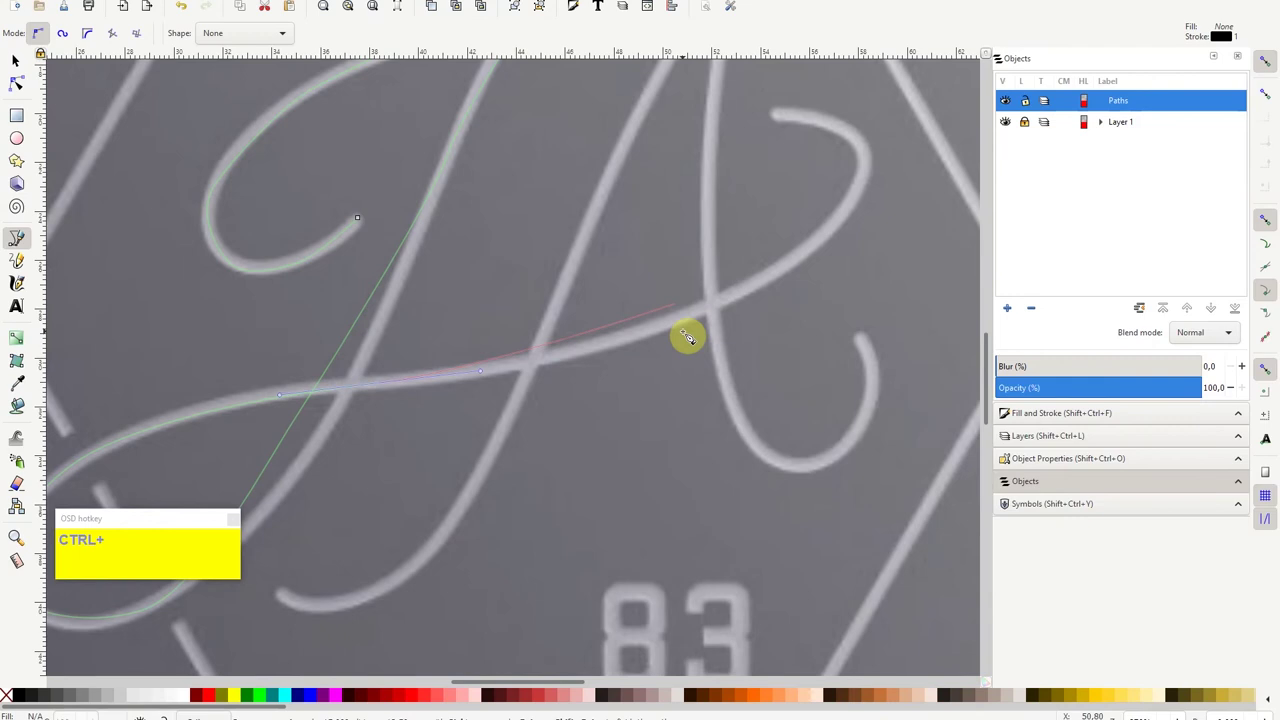
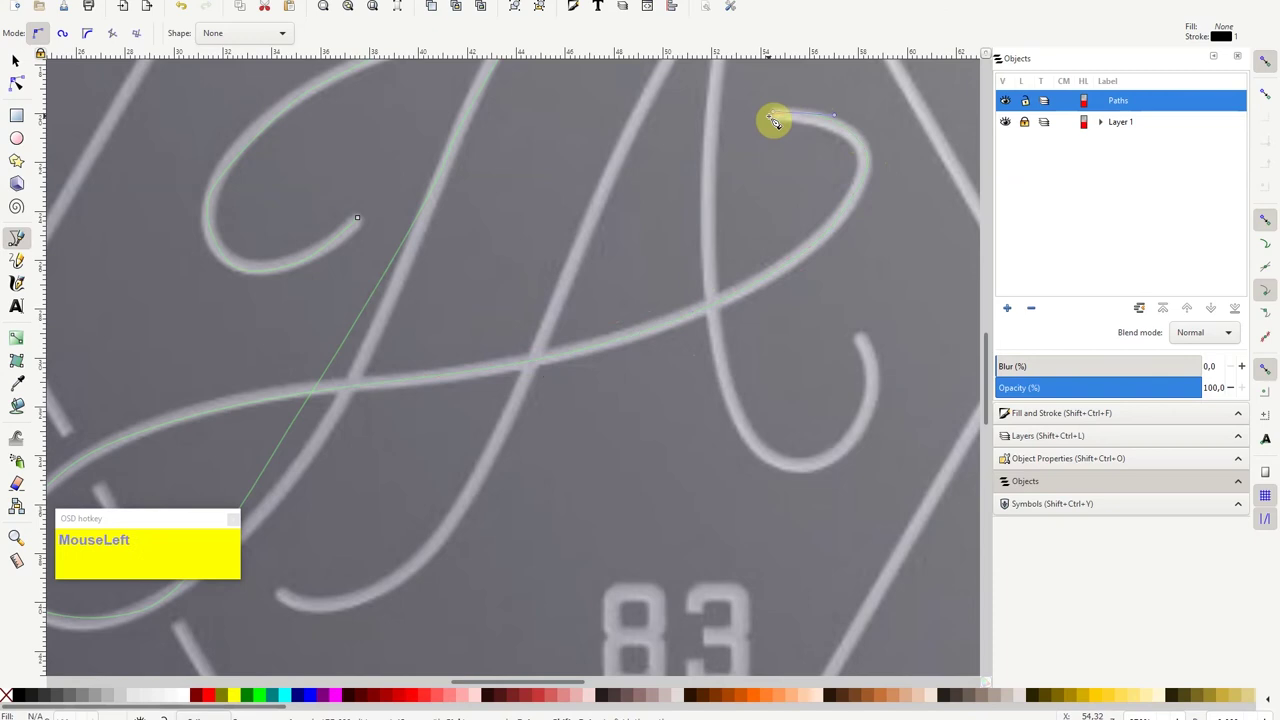
Finish the J trace as a single black path, path872, and zoom out.
right_click(773, 147)
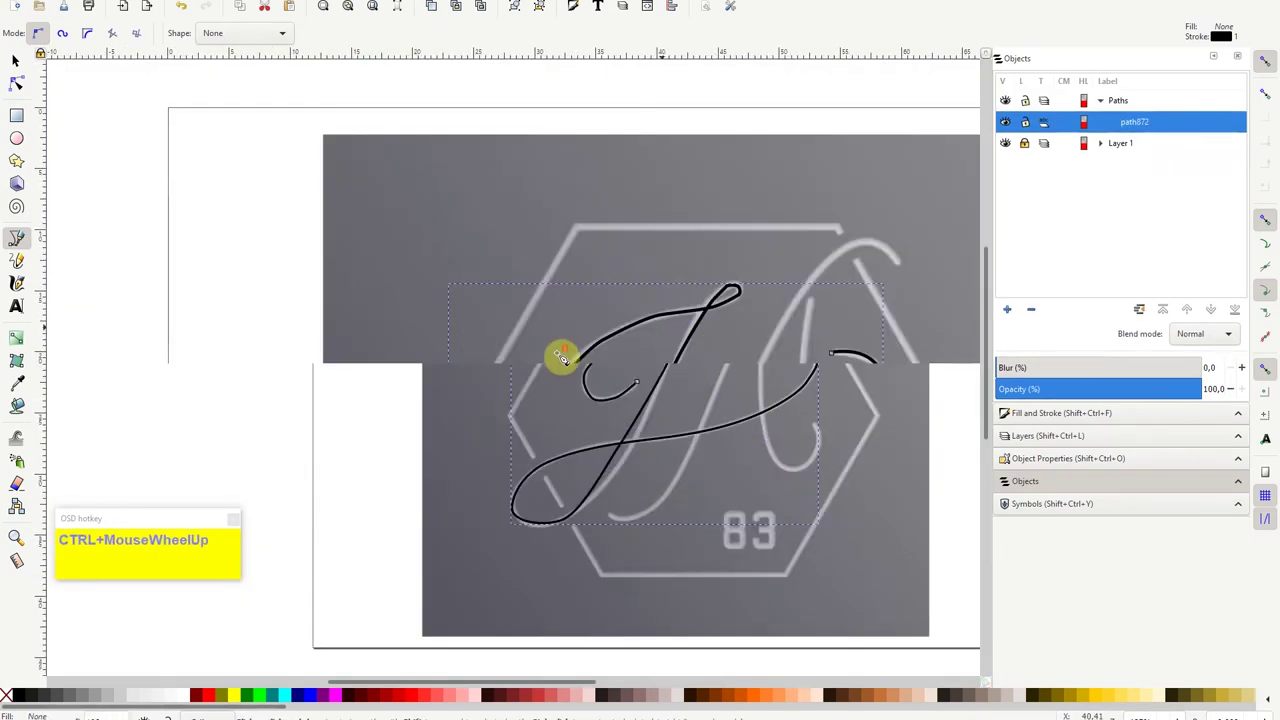
scroll("up", 3)
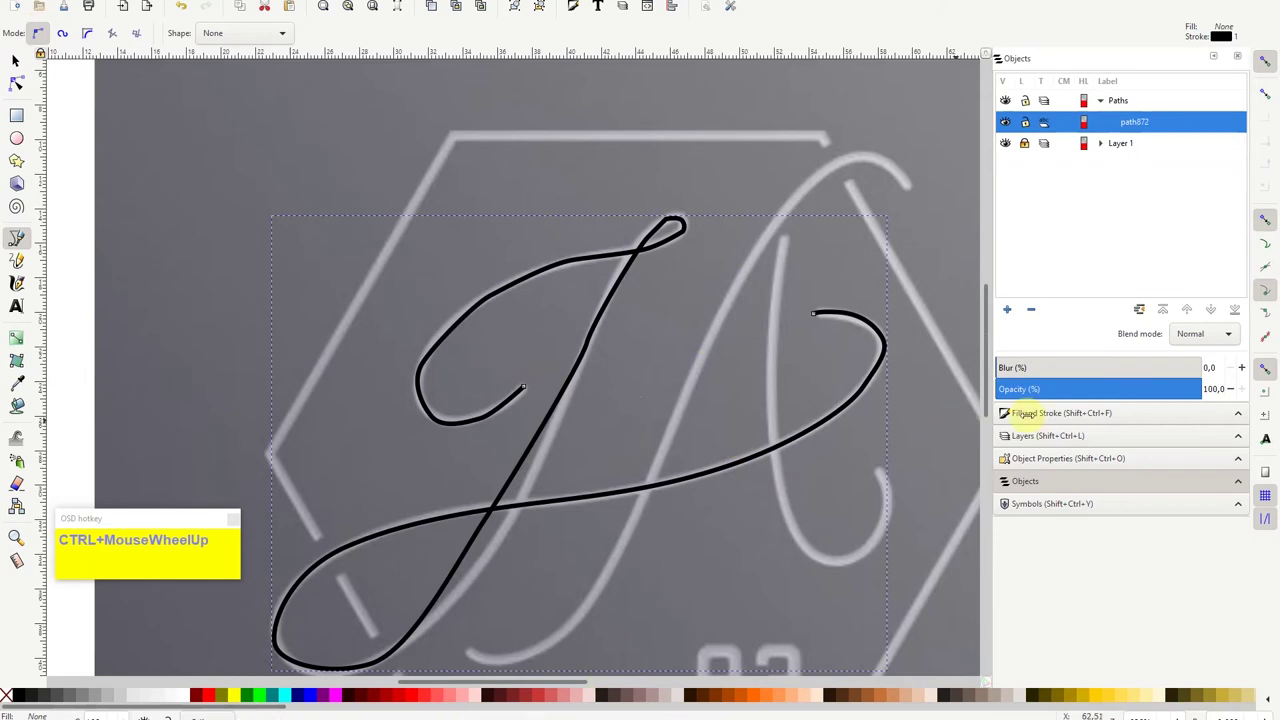
Set the J path's stroke width to 0.2 mm in Fill and Stroke.
left_click(1040, 418)
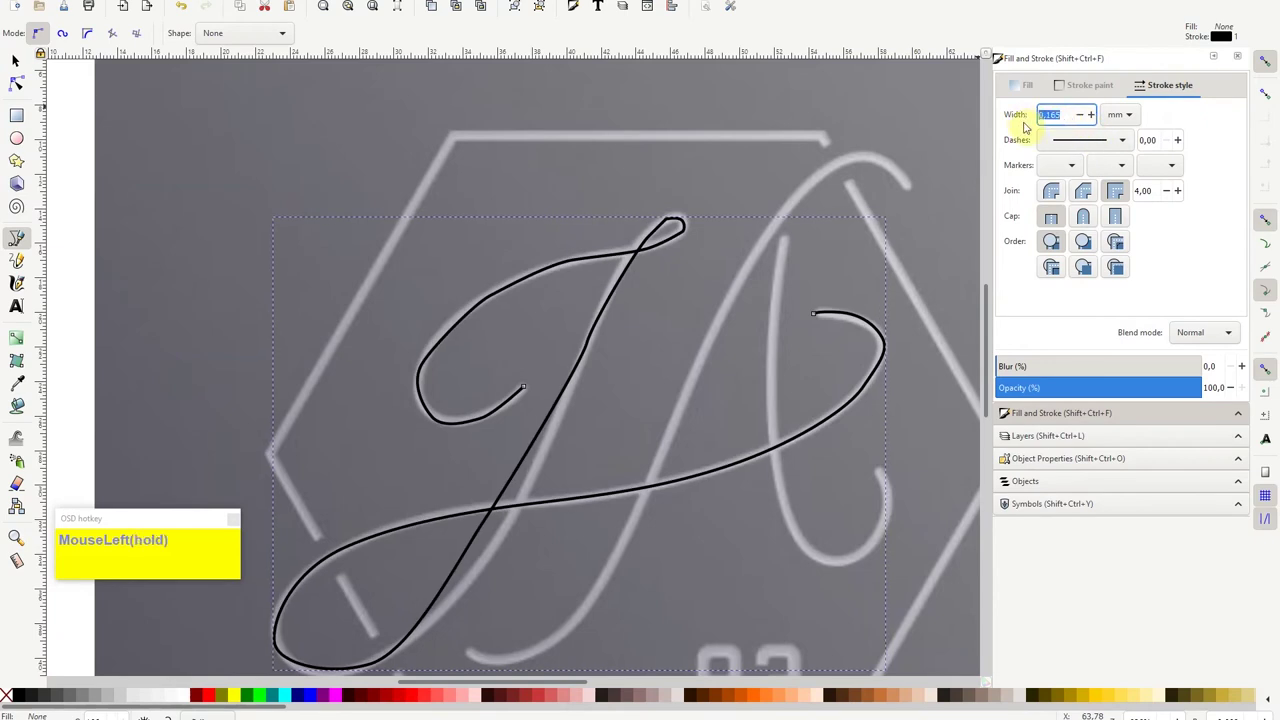
key("KP_2")
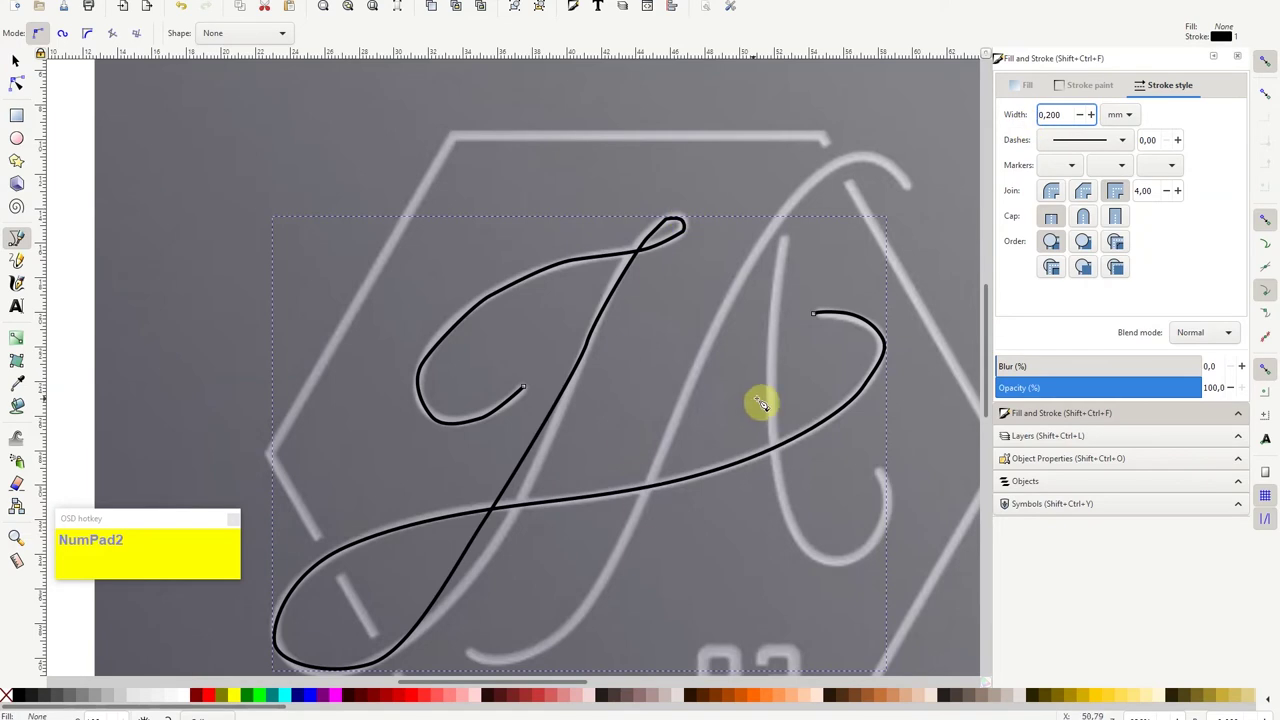
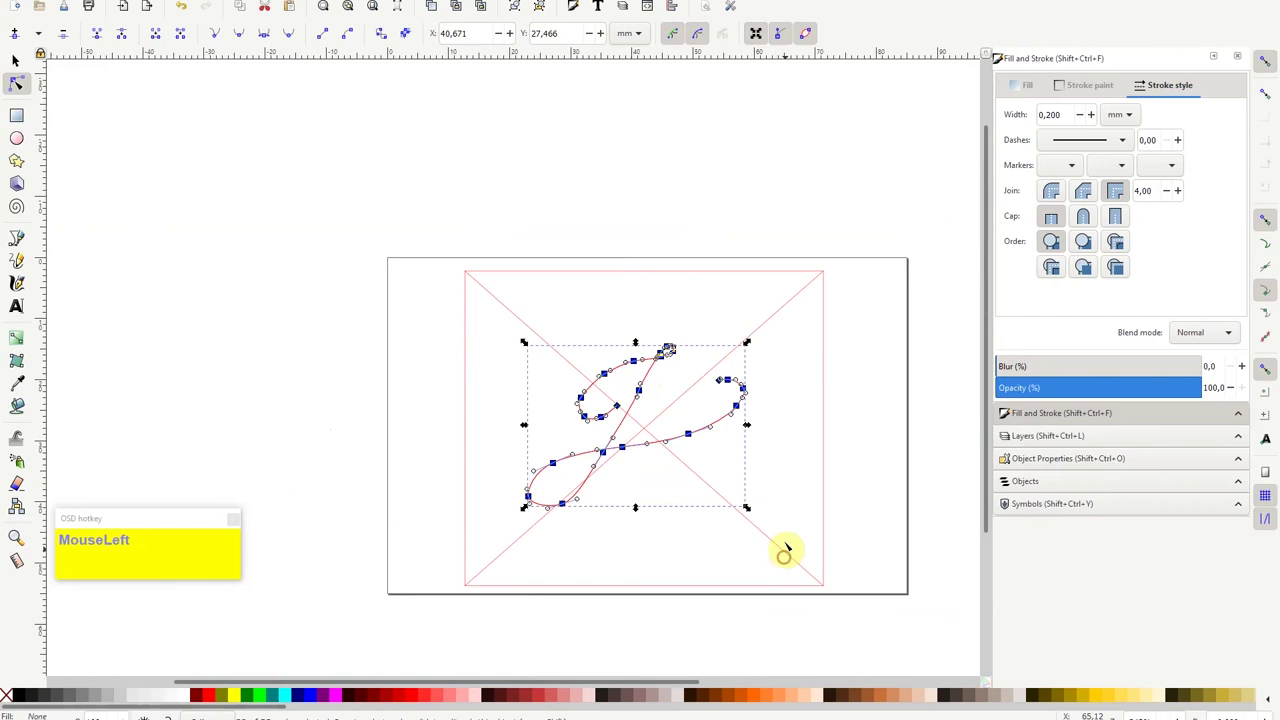
Zoom around the J's top loop to inspect the reshaped curl and its nodes.
scroll("up", 3)
scroll("down", 3)
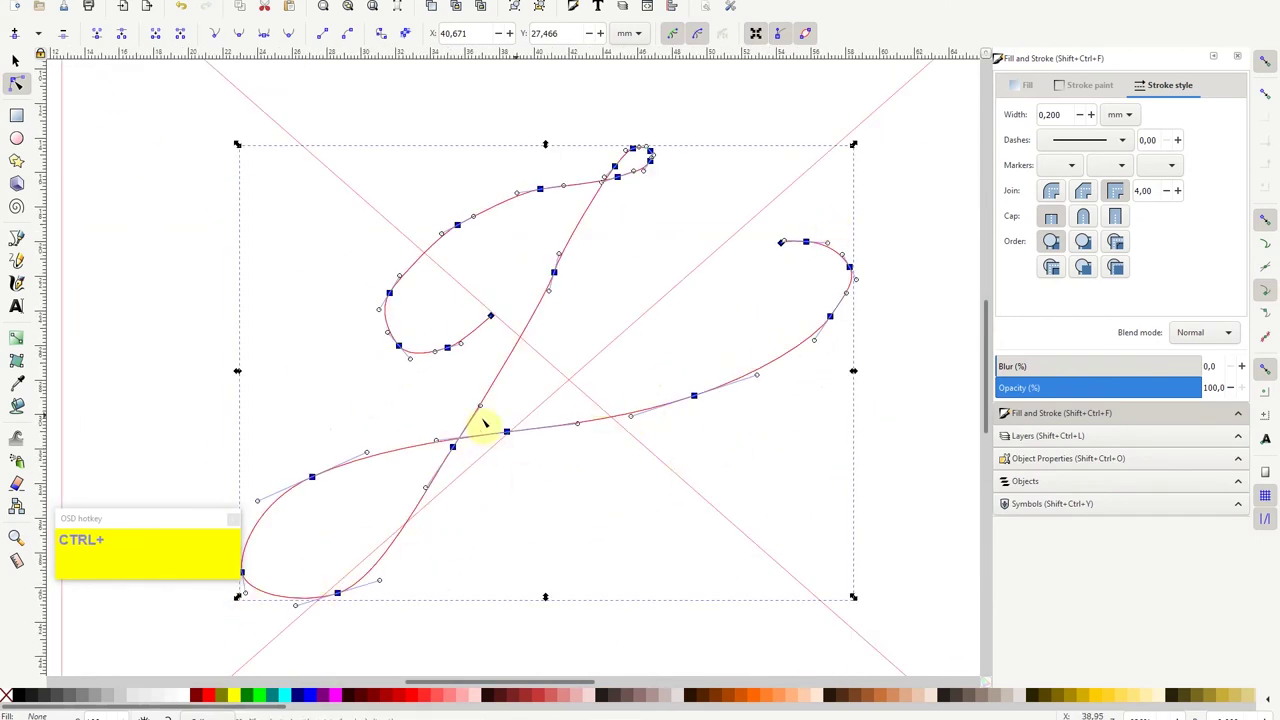
scroll("up", 3)
scroll("up", 3)
scroll("down", 3)
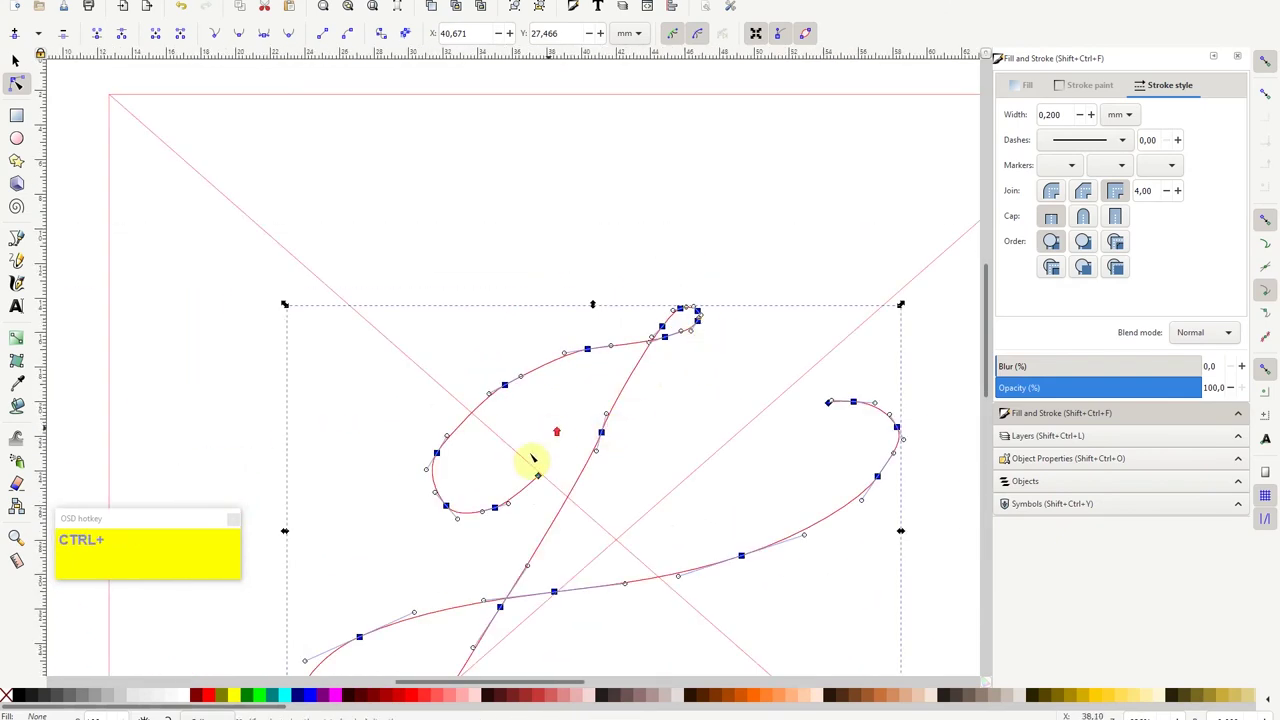
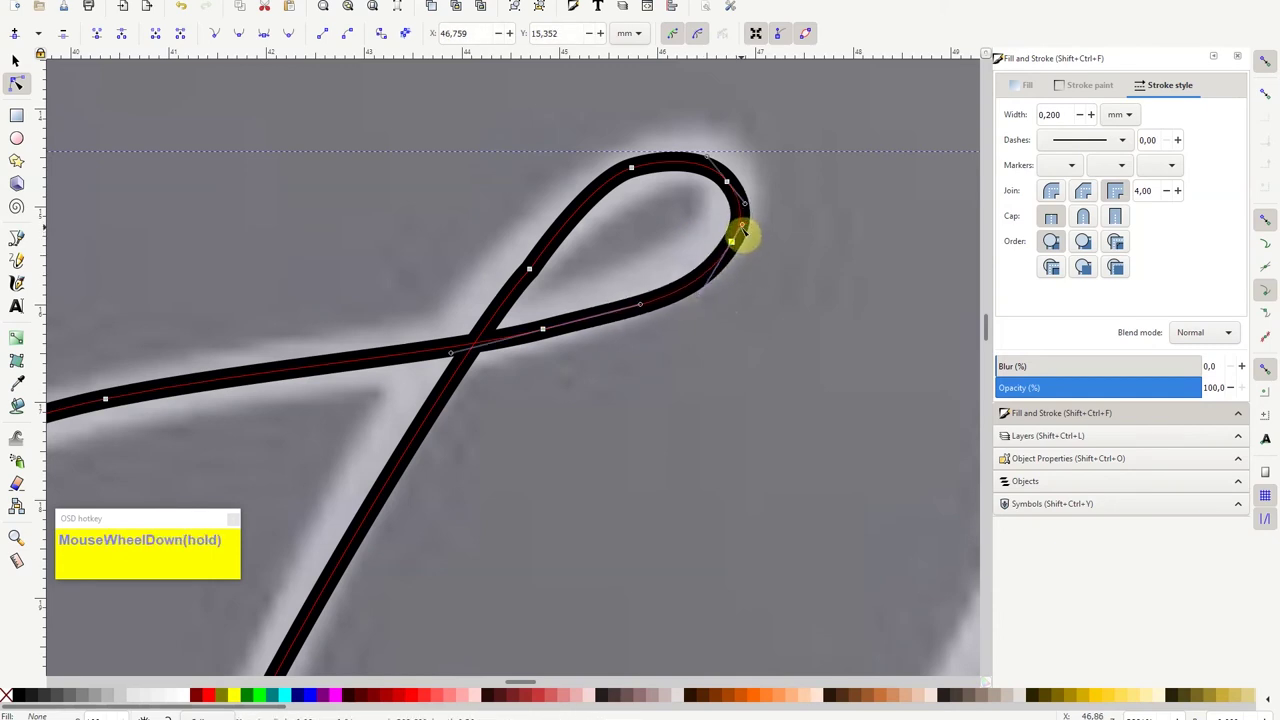
Scroll the canvas to view the J's top loop while smoothing its nodes.
scroll("up", 3)
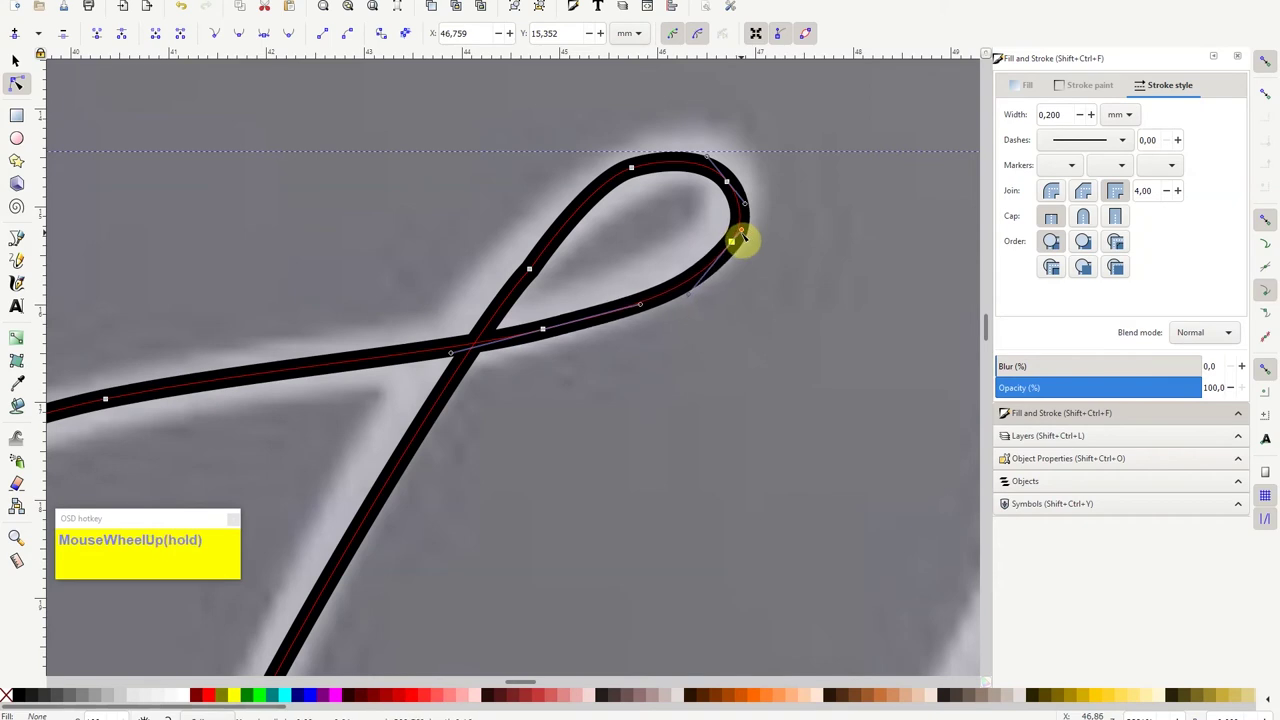
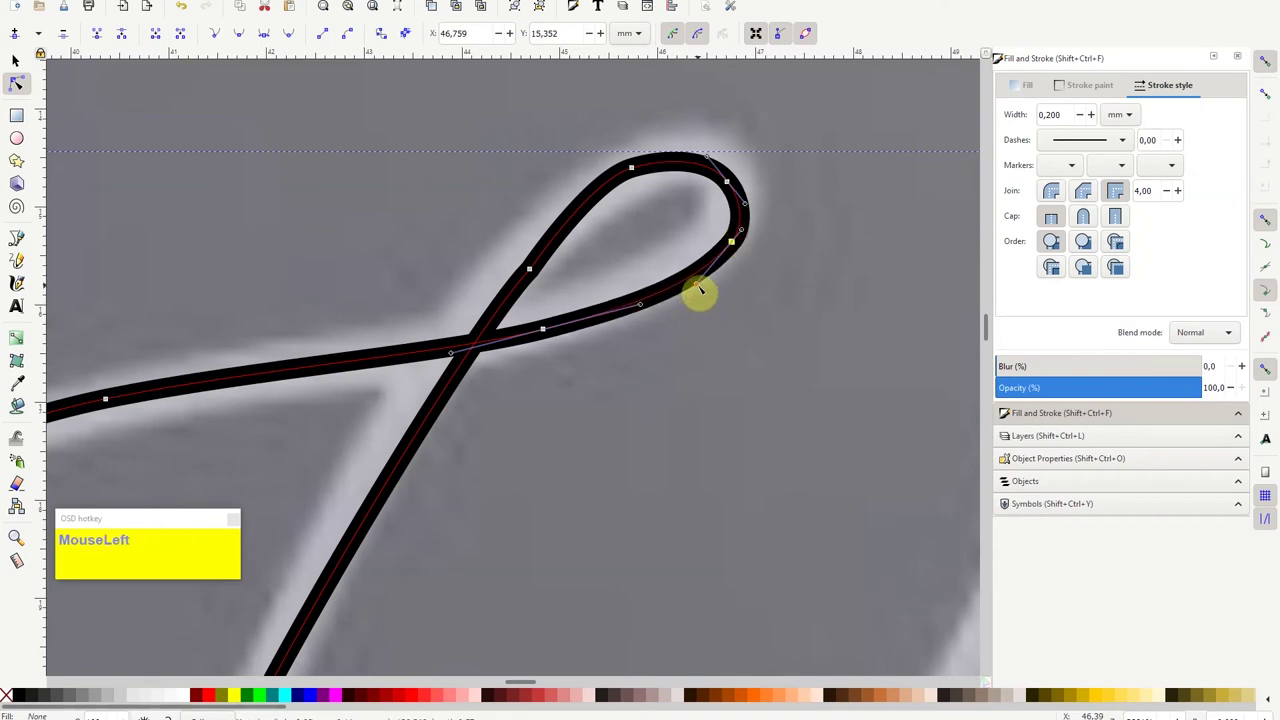
scroll("down", 3)
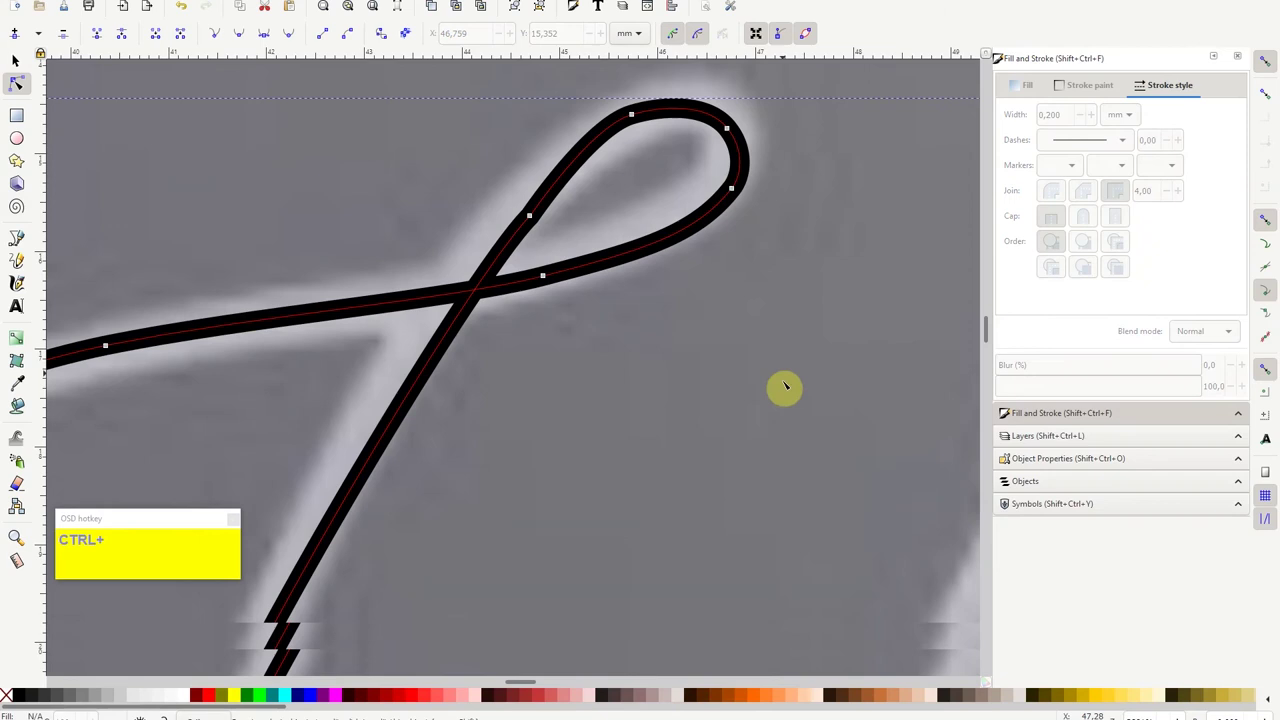
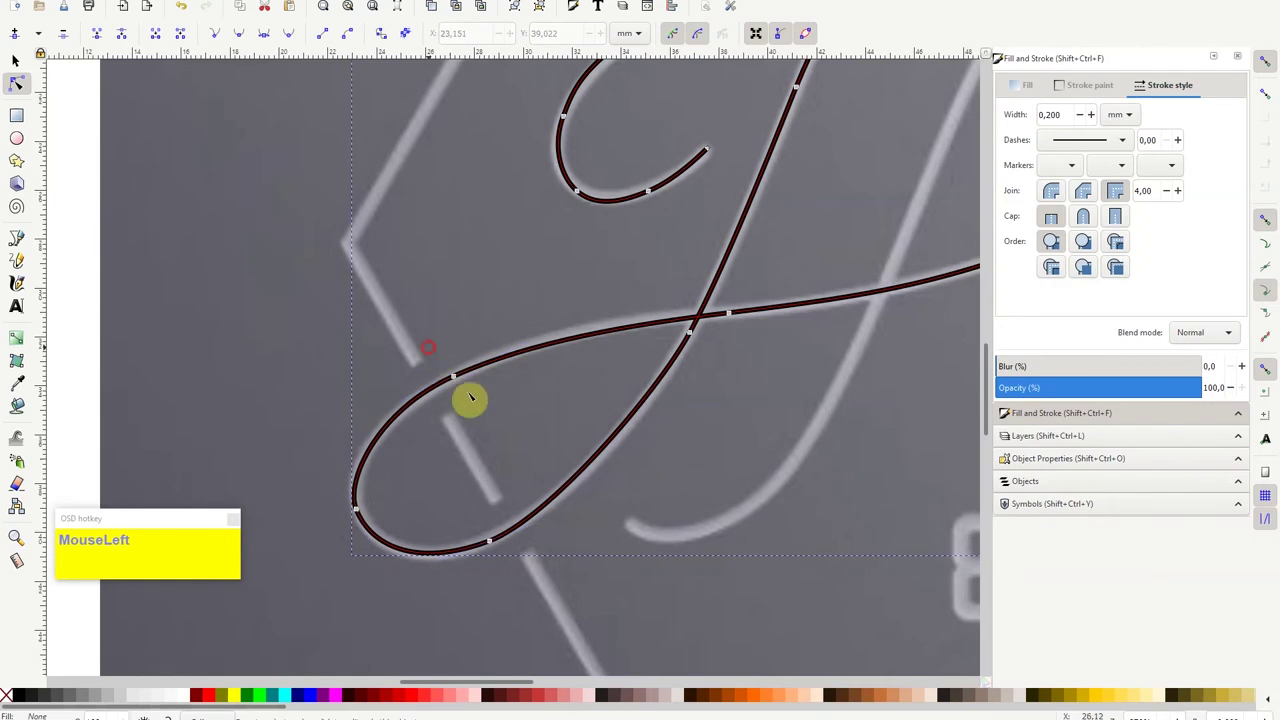
Scroll the canvas along the J trace while drawing it with the Bezier pen.
scroll("down", 3)
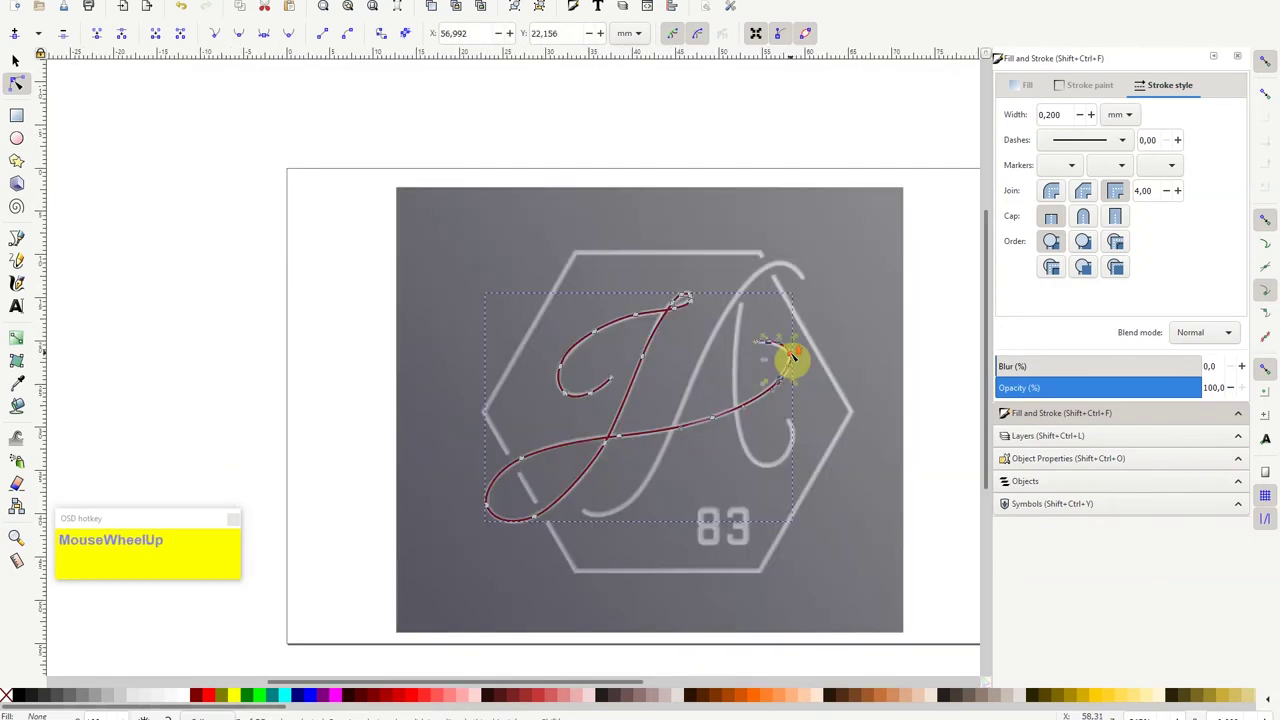
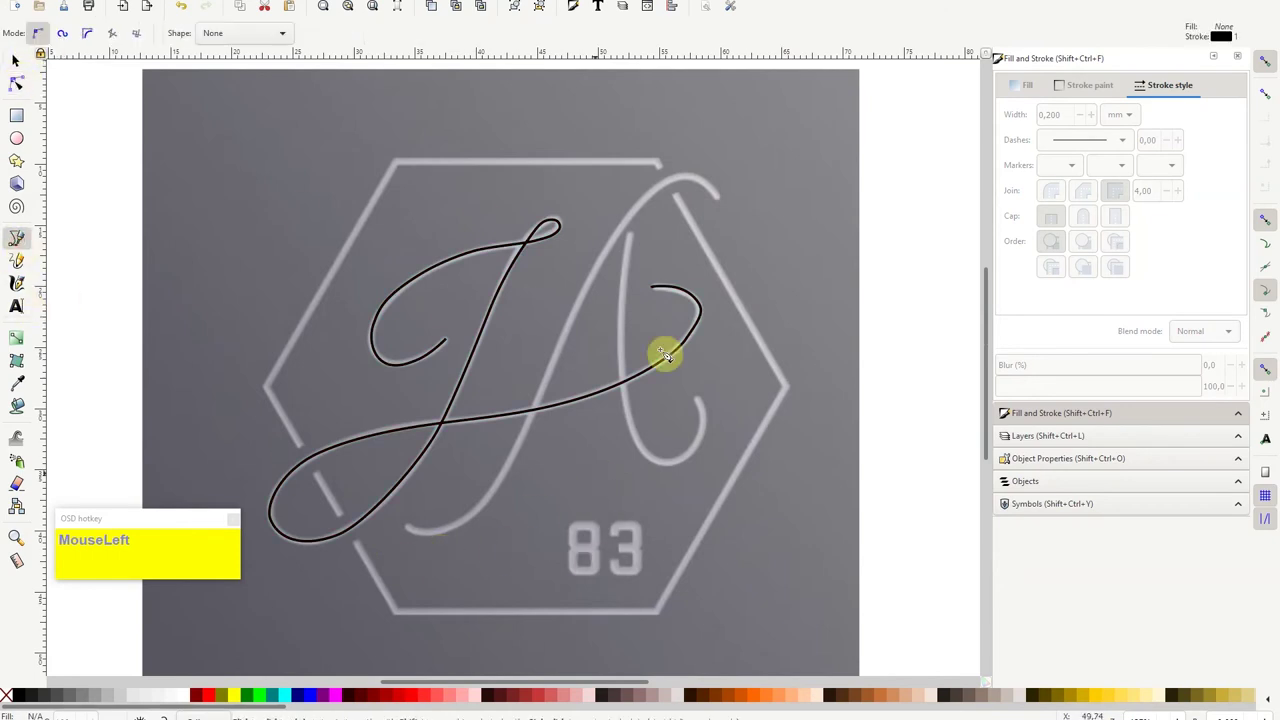
scroll("up", 3)
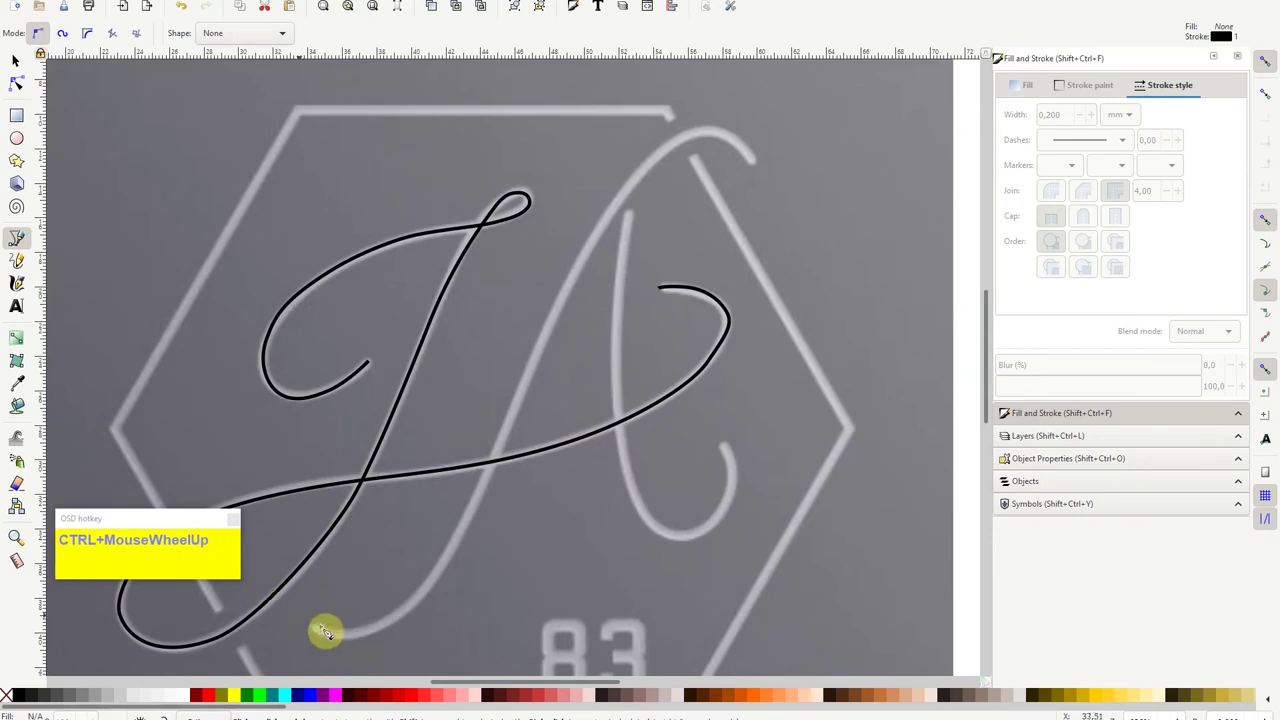
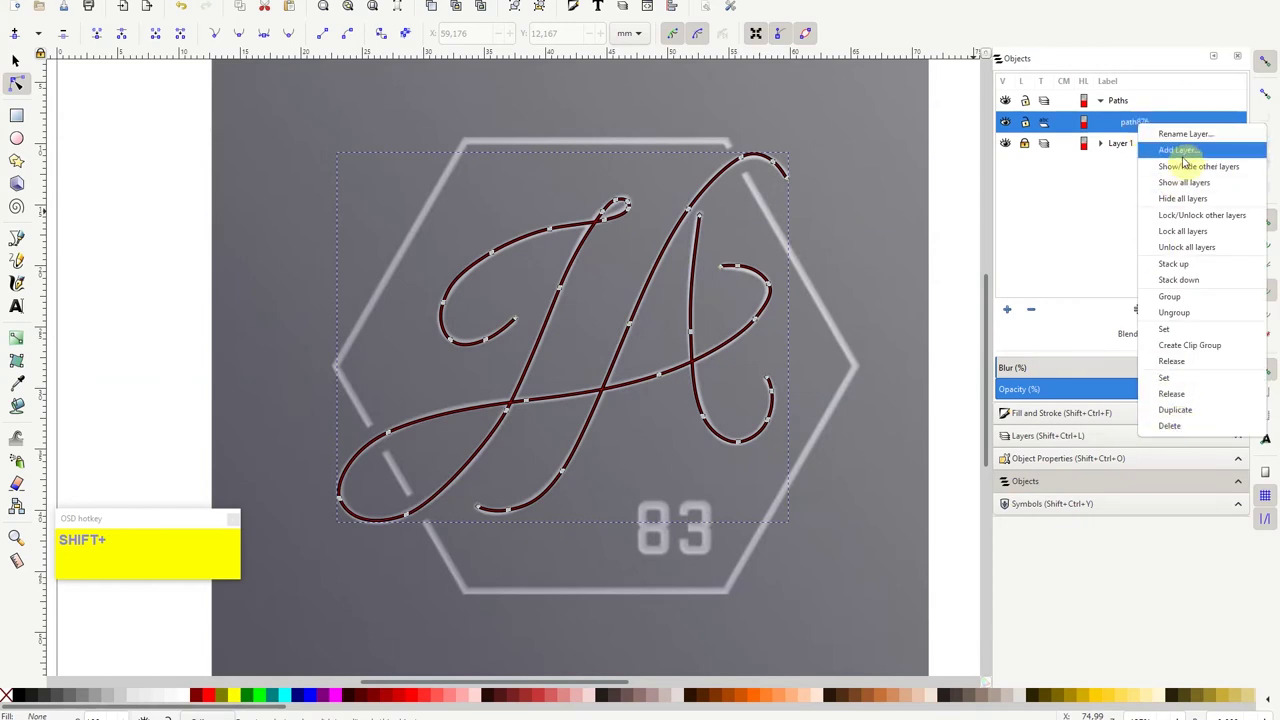
key("F2")
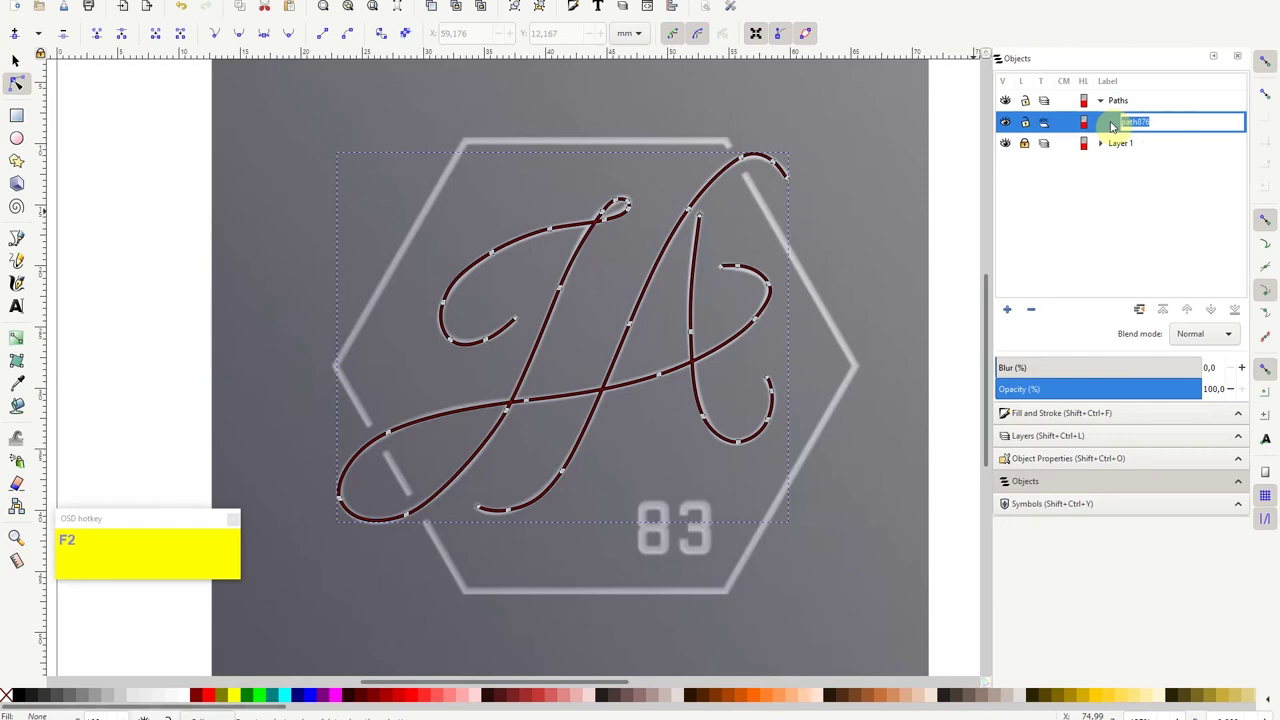
key("Return")
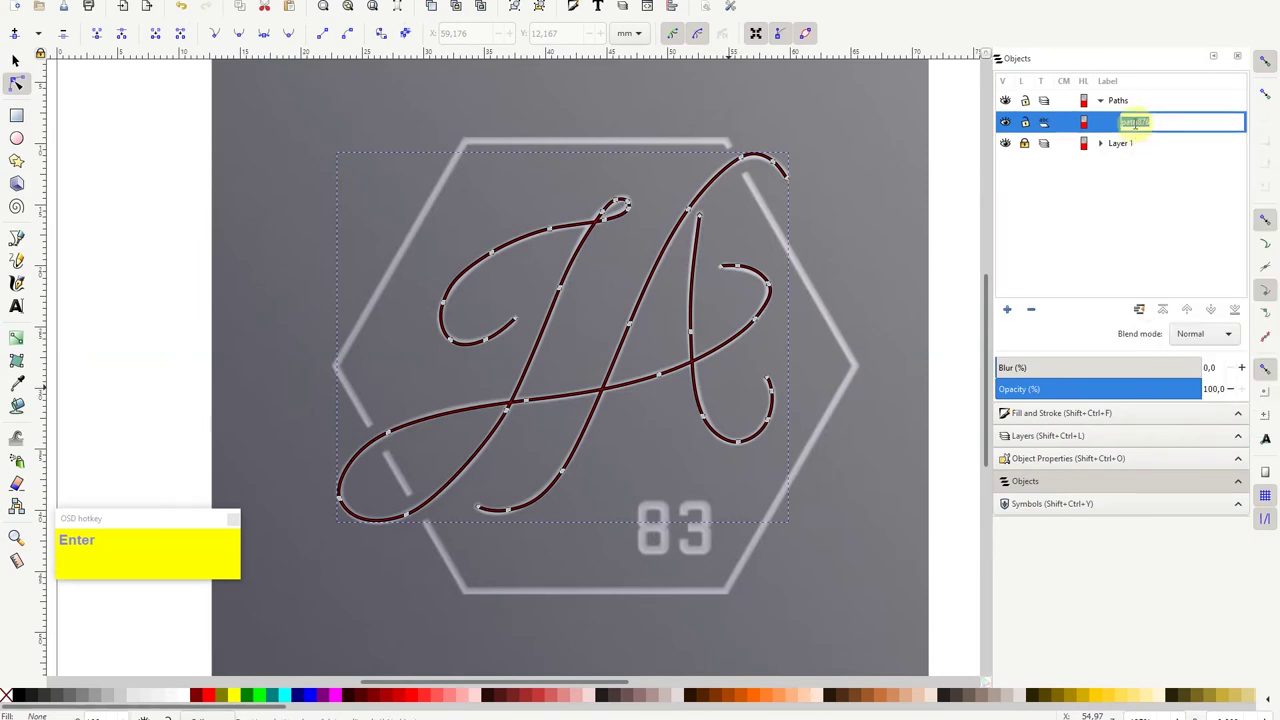
Leave the path label unchanged and confirm its stroke style for the hexagon outline.
key("j")
key("Return")
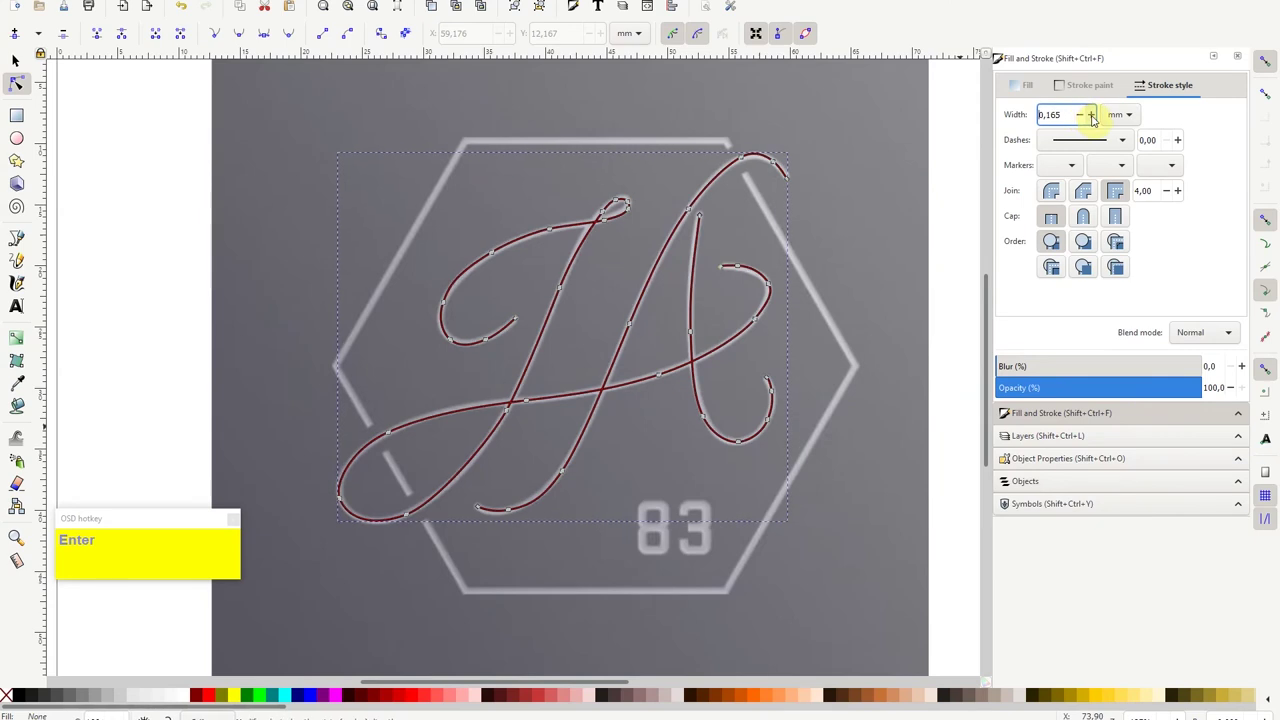
key("Return")
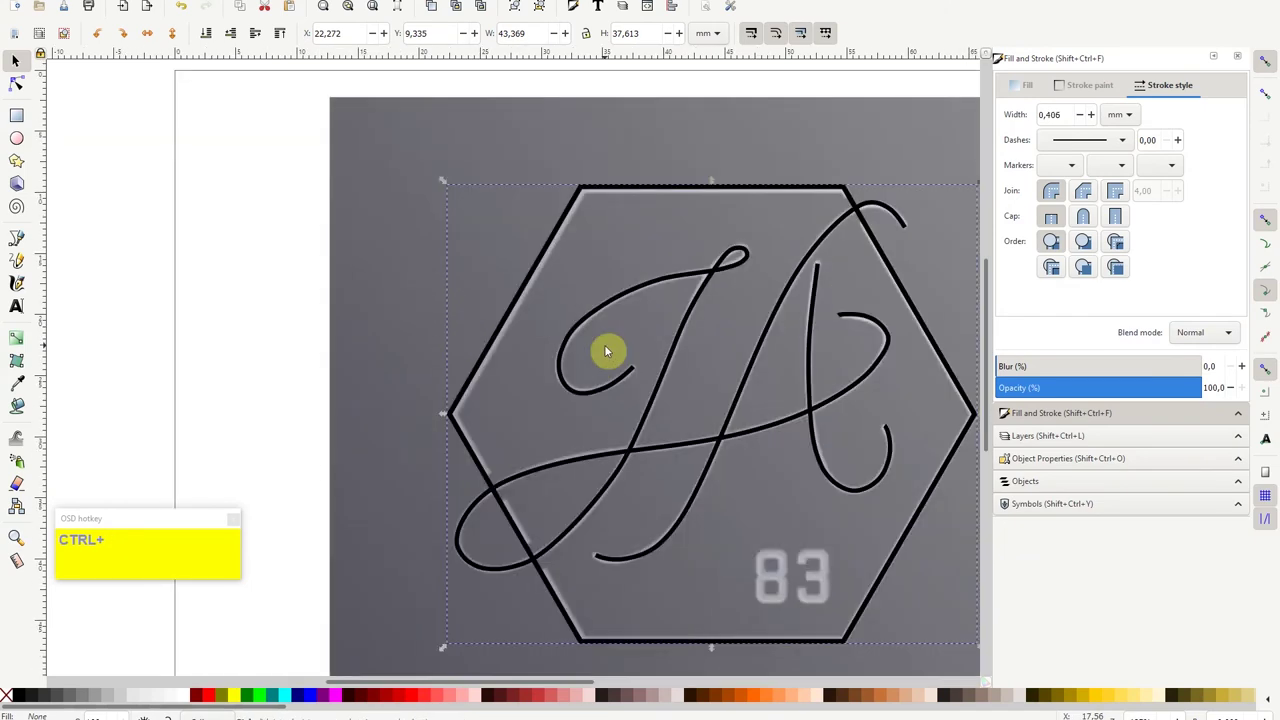
Delete the test circle, leaving the hexagon path879 and the 'ja' script path.
key("ctrl+Left")
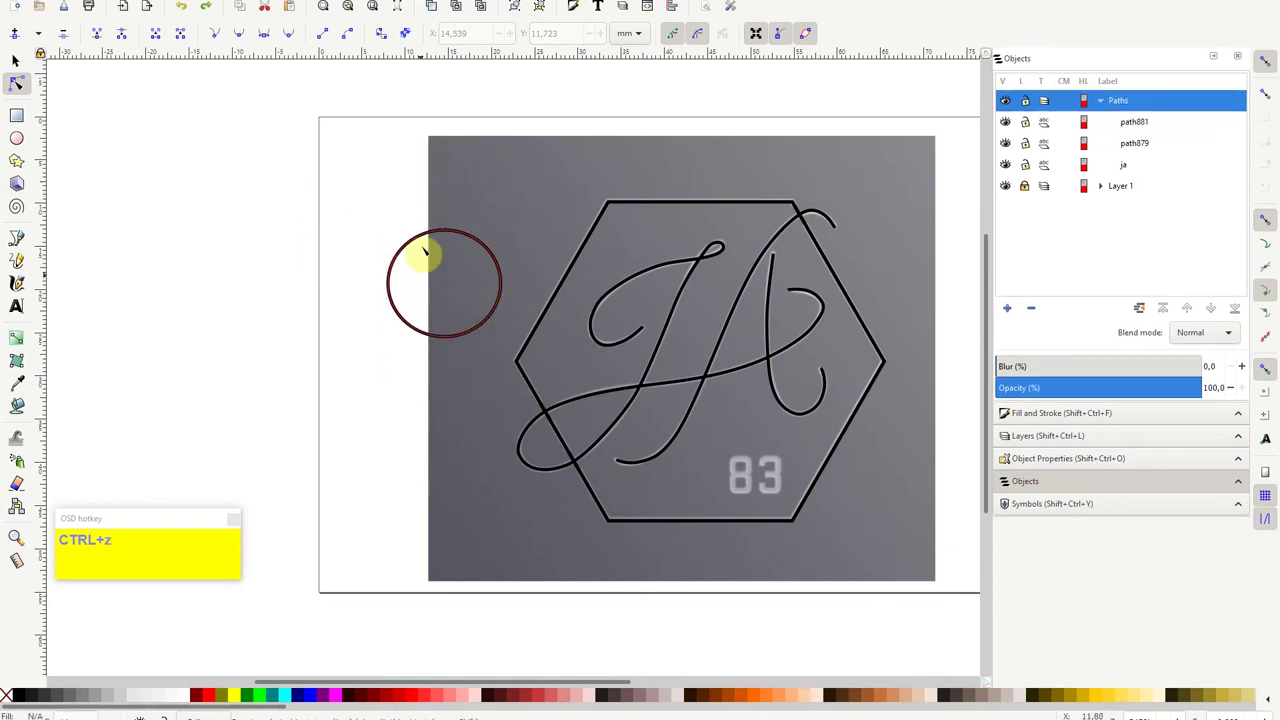
key("Delete")
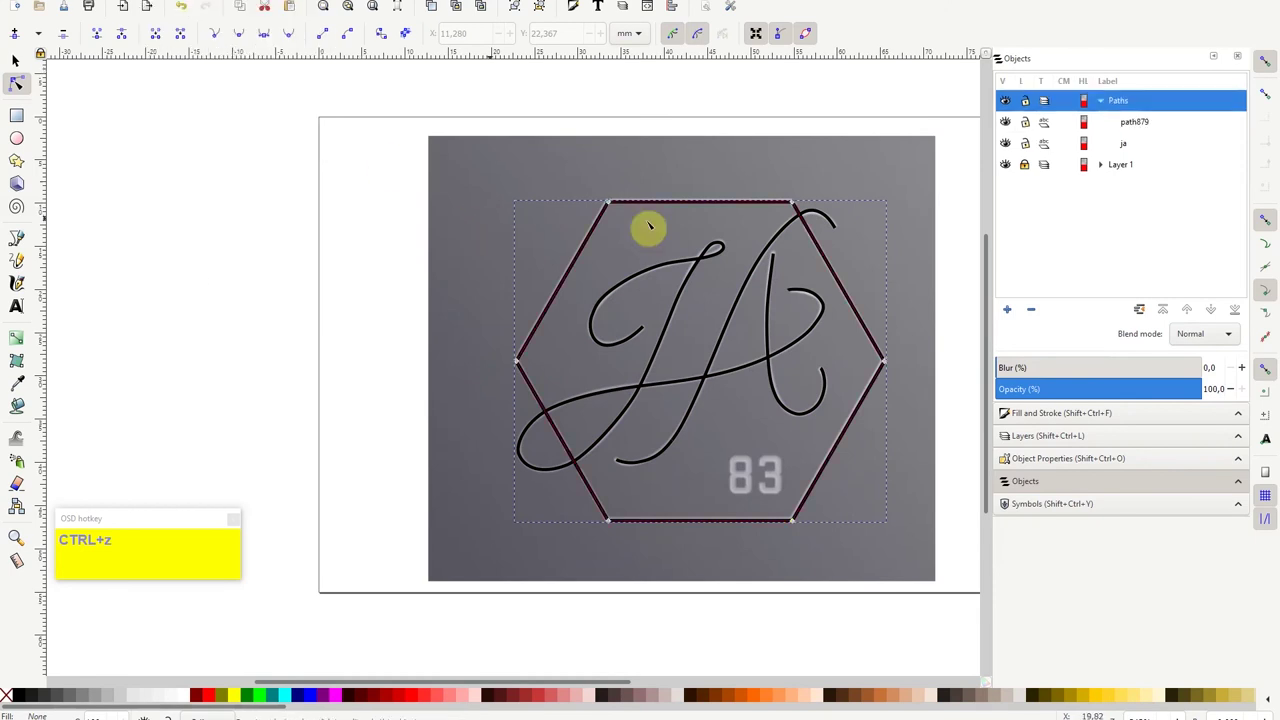
Undo the trial drag of the hexagon corner so path879 keeps its six-node shape.
key("ctrl+z")
key("ctrl+z")
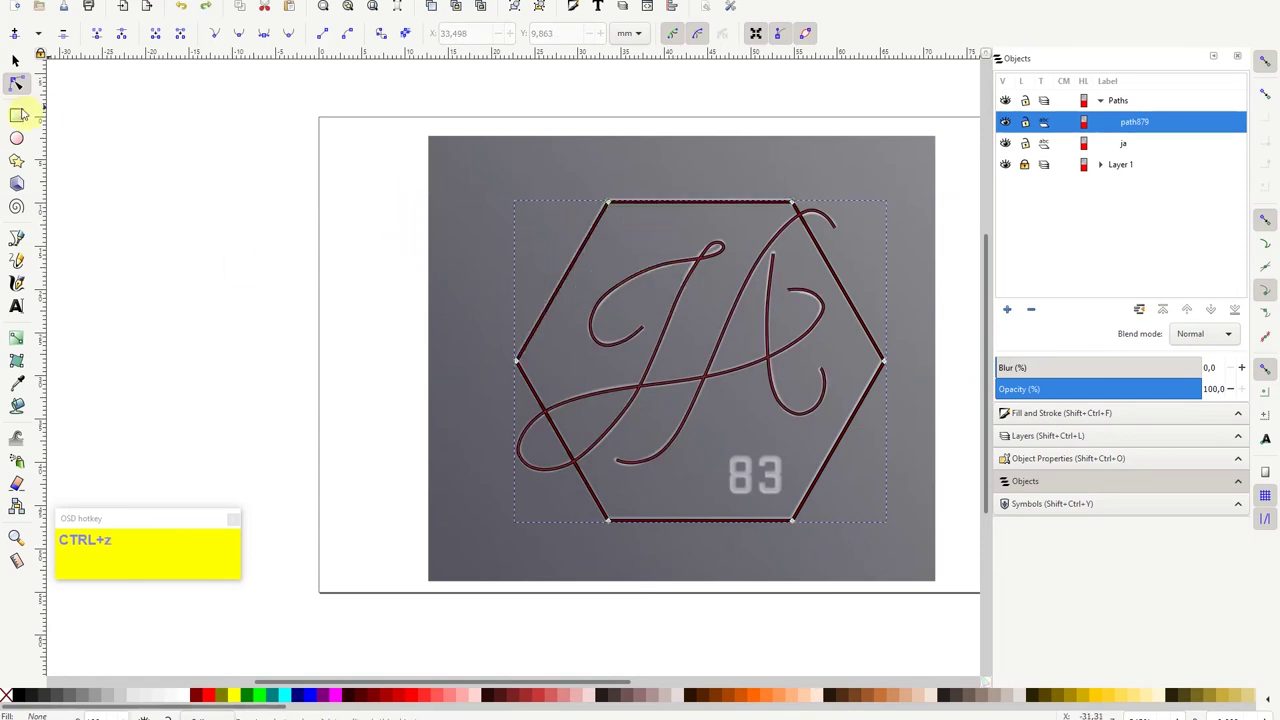
Undo the last node edit on the A's right downstroke of the thick JA copy.
key("ctrl+z")
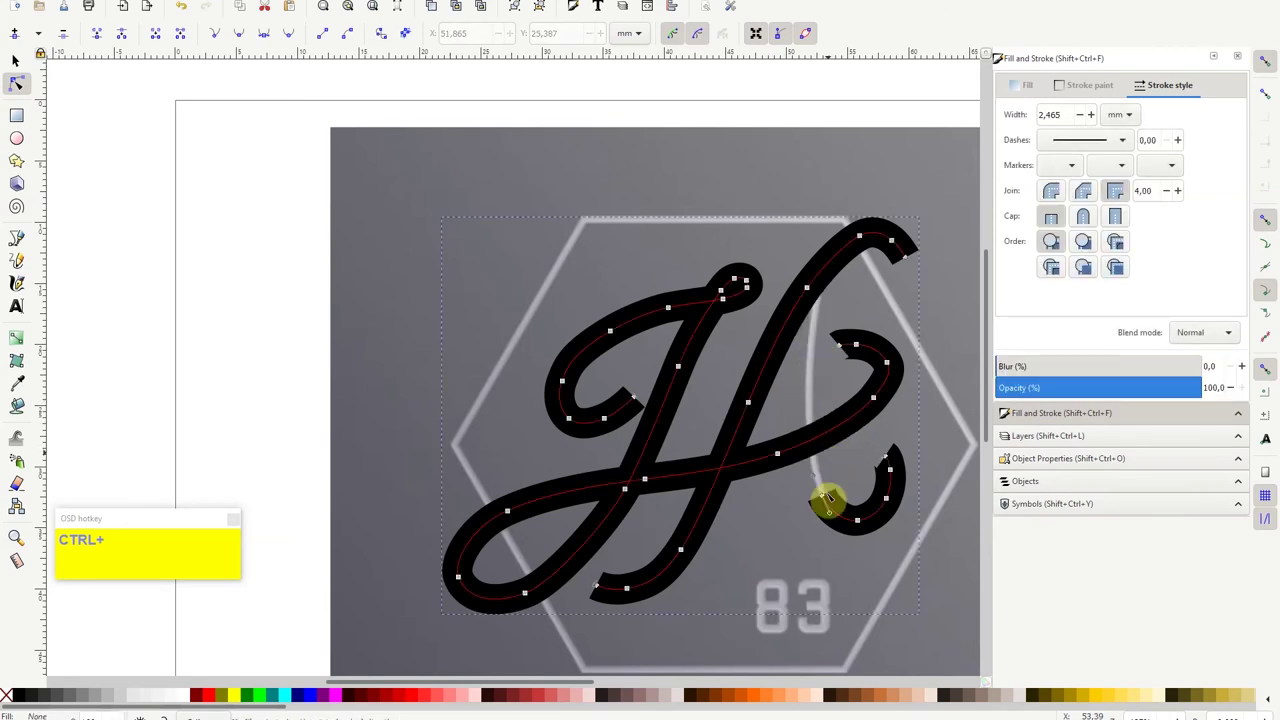
Delete the lower and upper hook nodes of the A's loop in the JA outline.
key("Delete")
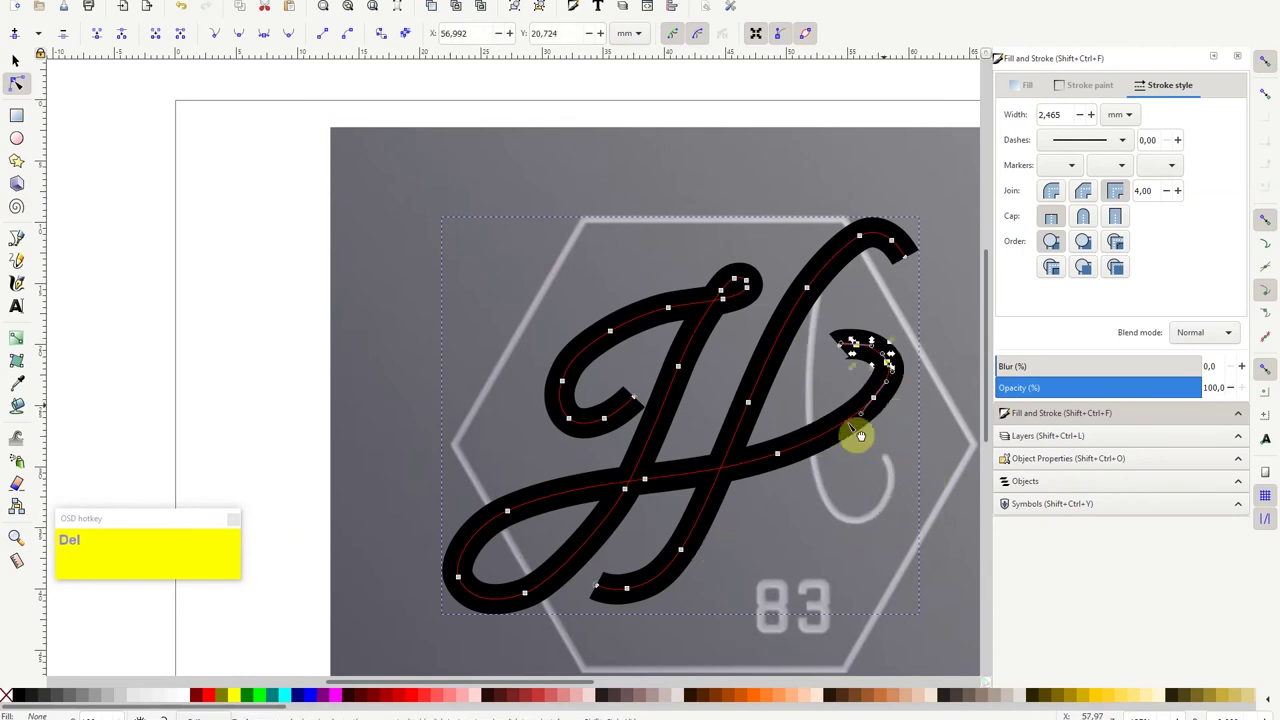
key("Delete")
type("DelDel")
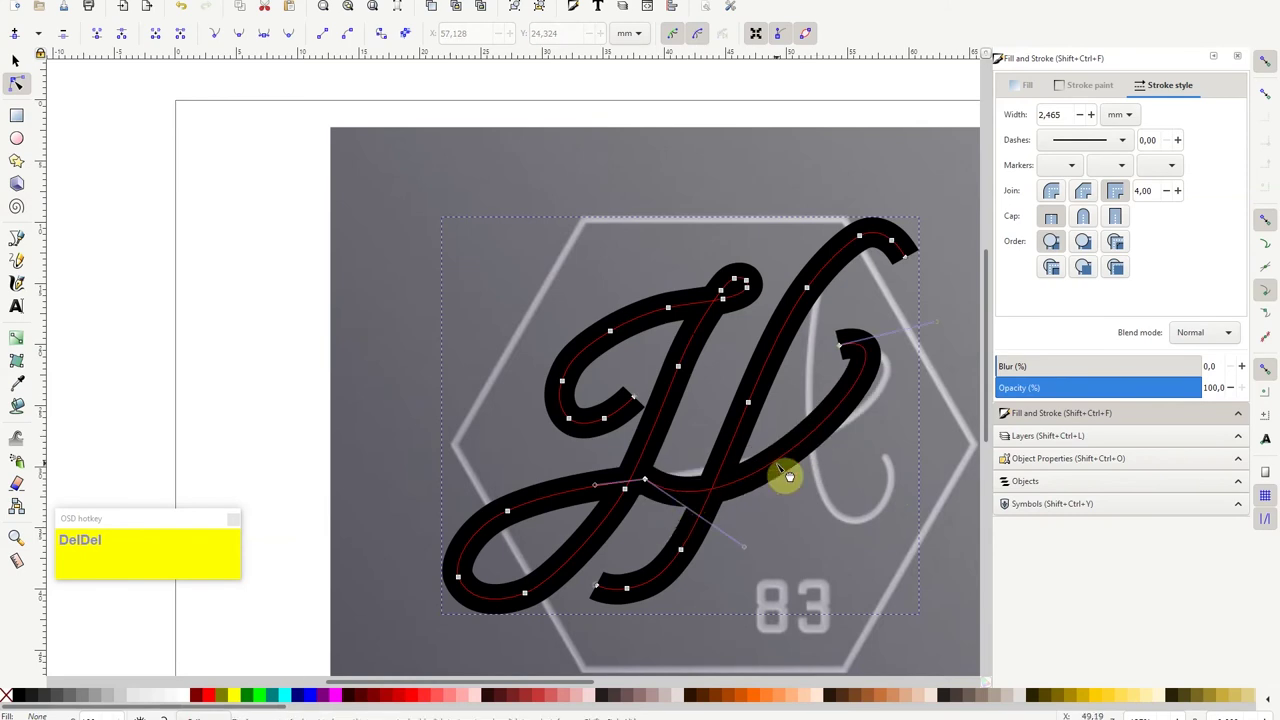
key("Delete")
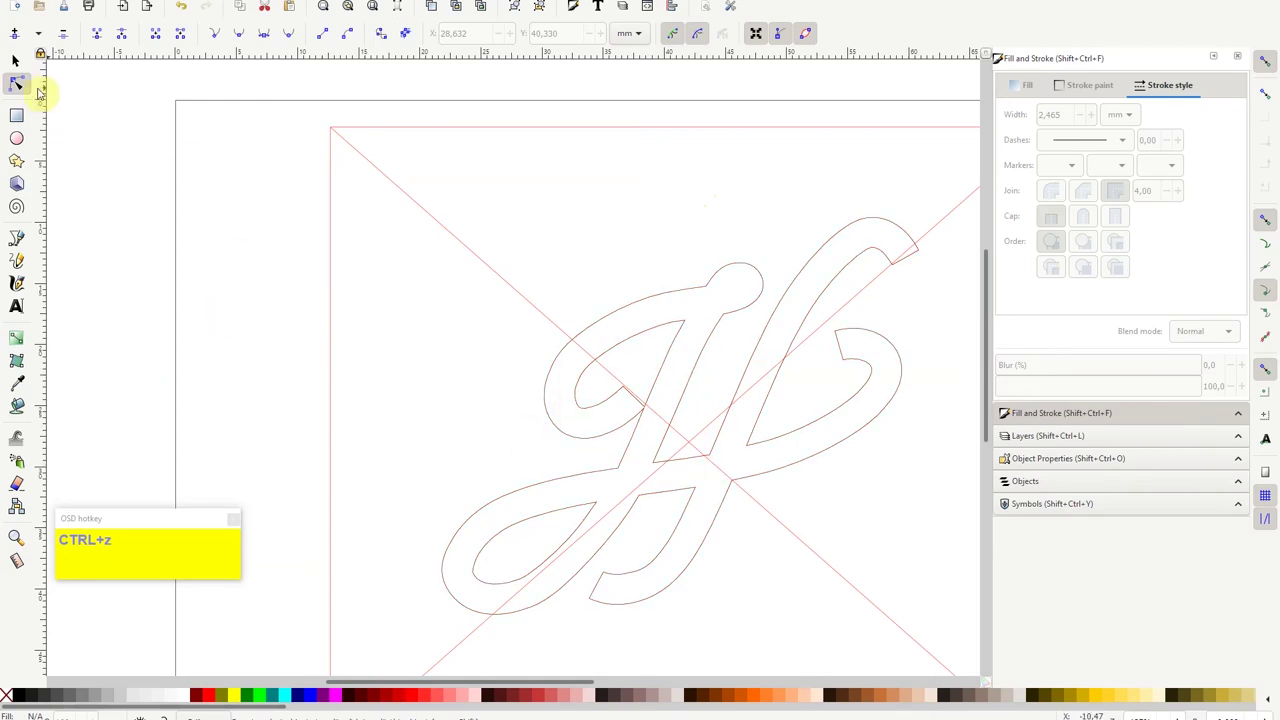
Undo the 0.4 mm stroke change so the hexagon returns toward 0.5 mm.
key("ctrl+z")
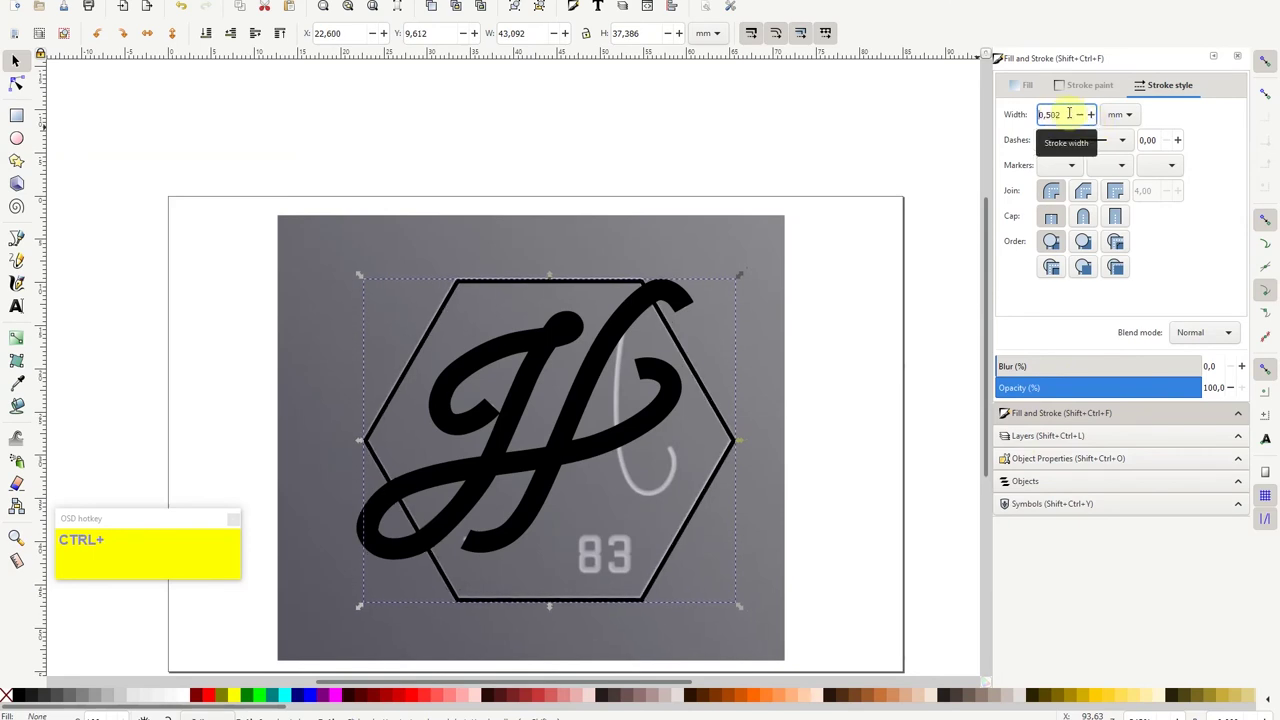
Reset the view to fit the page before adding the test layer.
key("KP_5")
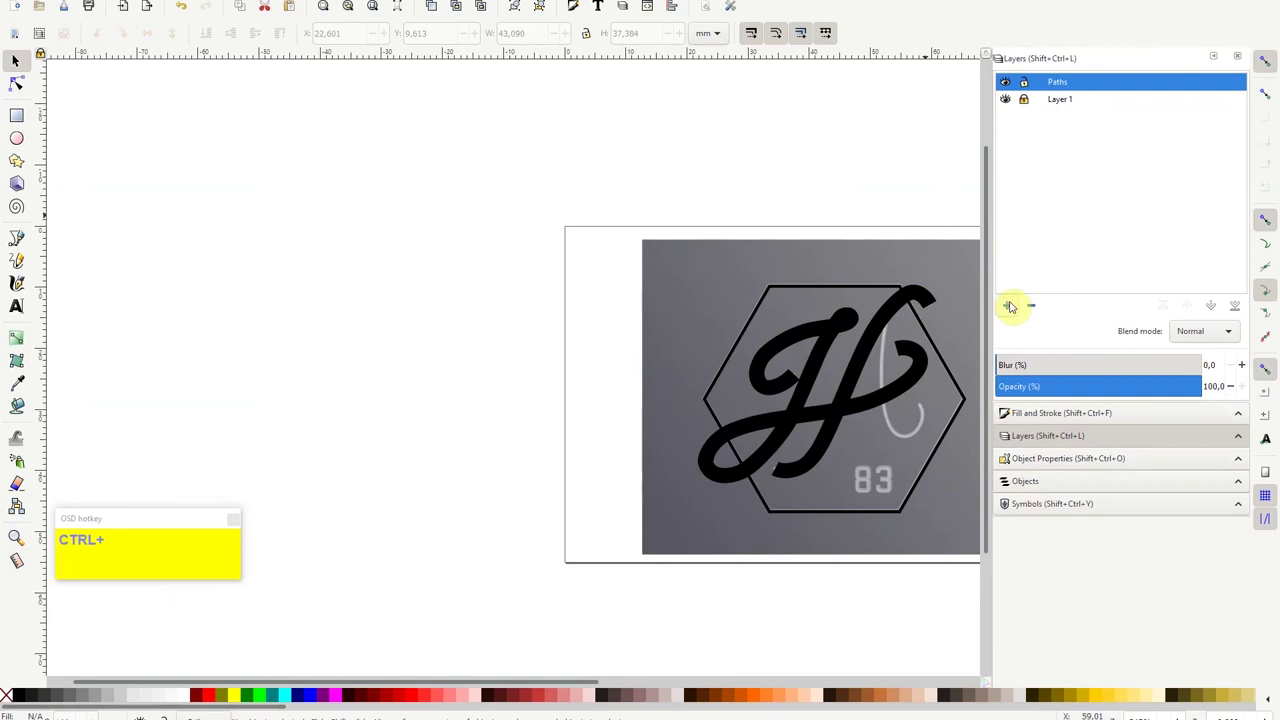
Switch tools with the T shortcut while arranging the test circle and square.
key("t")
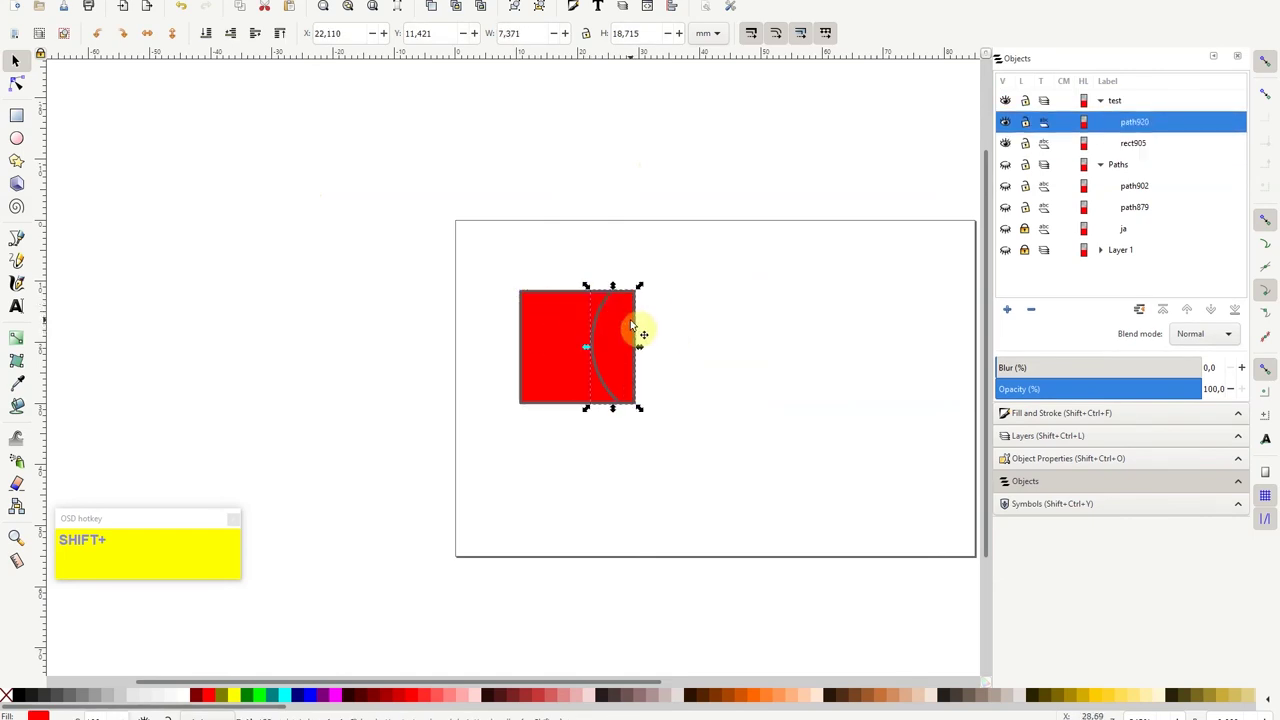
key("Delete")
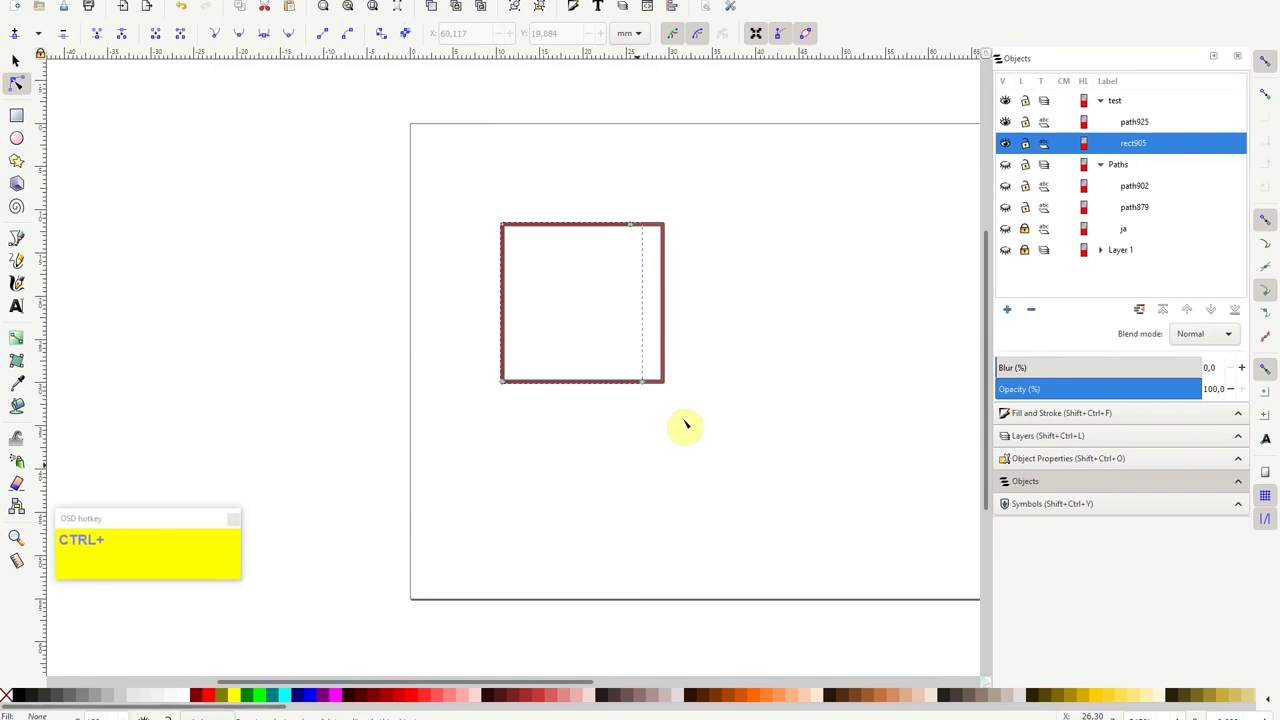
Remove the leftover test pieces while matching the square's yellow fill and red stroke to the circle.
key("Delete")
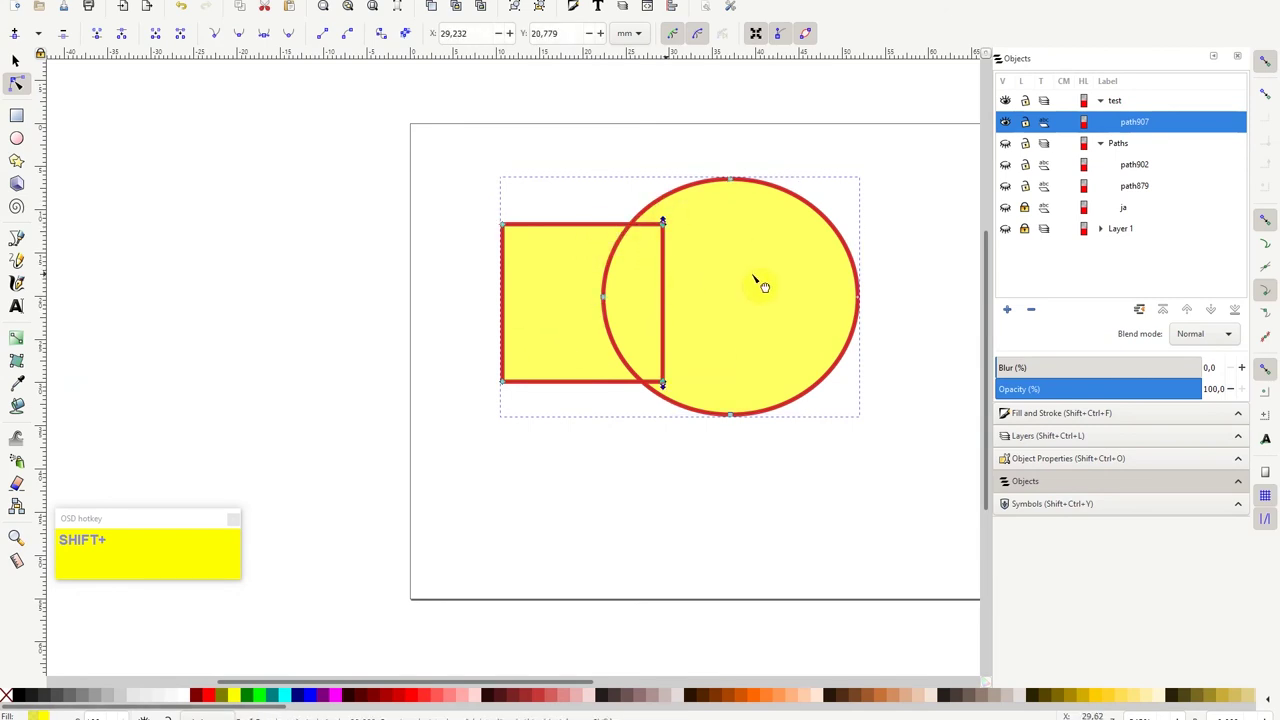
key("Delete")
Undo the trial inward shrink of the circle's linked offset copy.
key("ctrl+z")
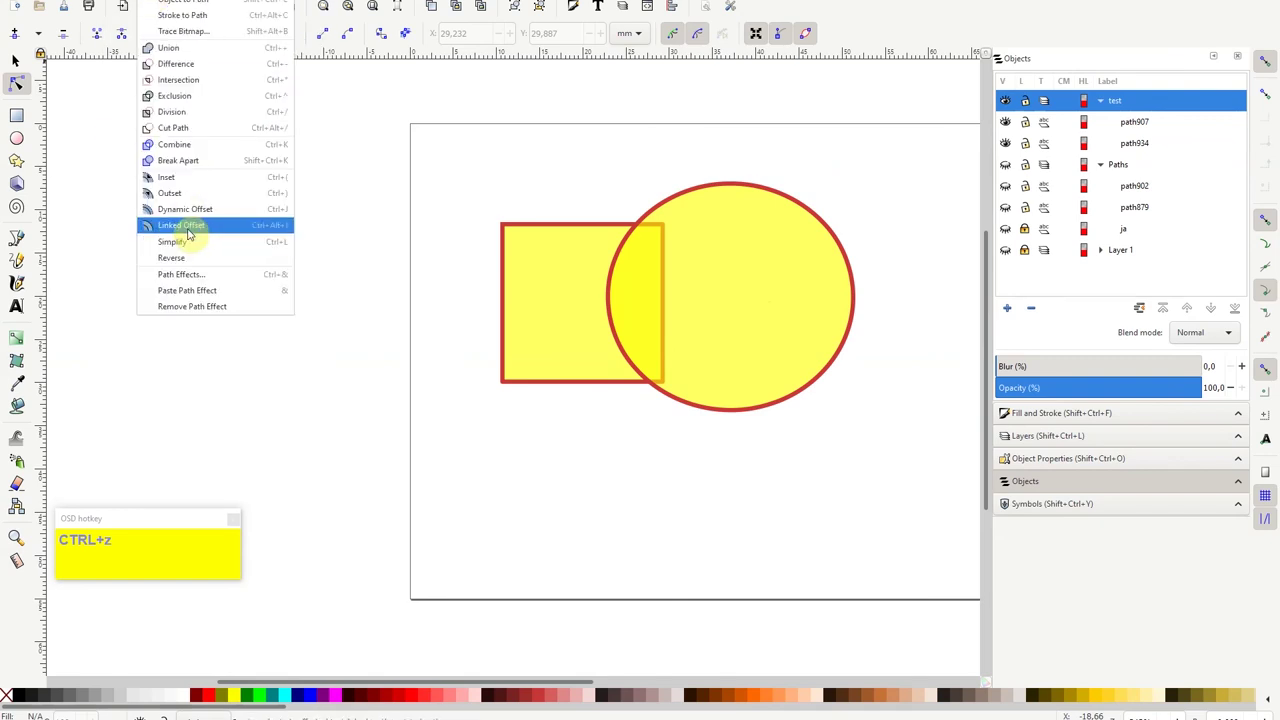
Revert the last offset change, then delete the test square and ring group from the page.
key("ctrl+z")
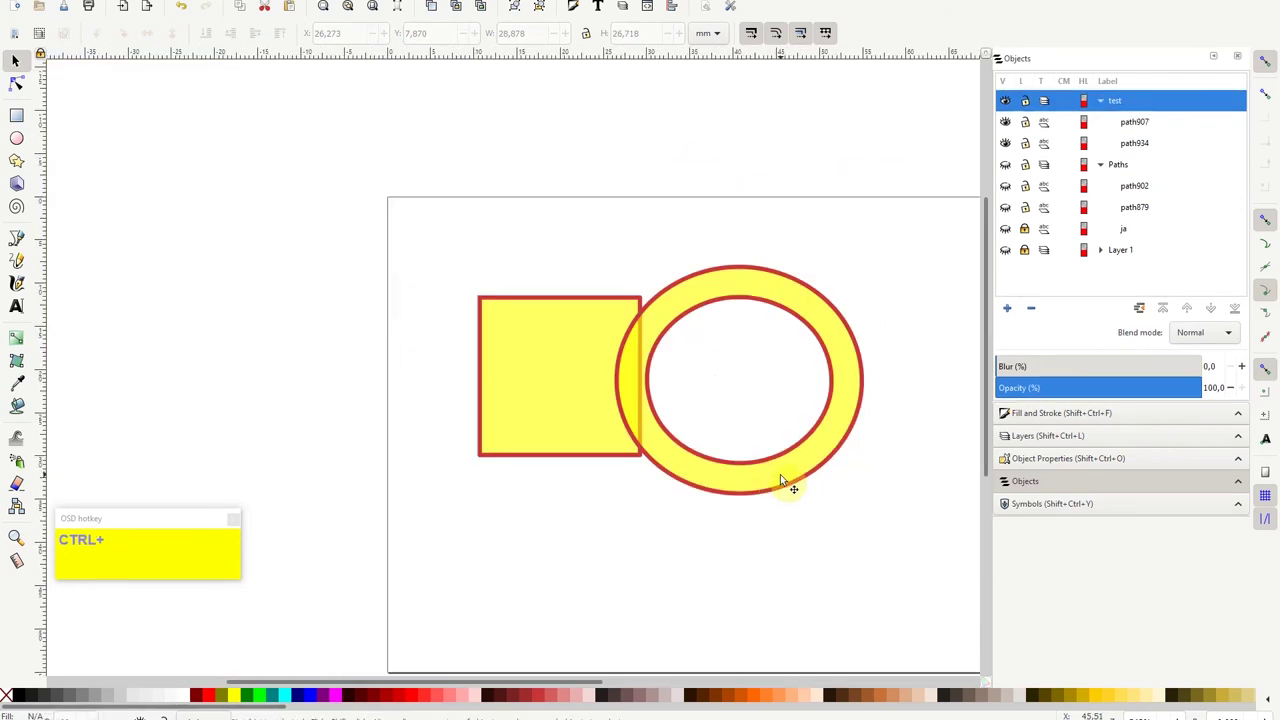
key("Delete")
Remove the leftover test object before restyling the JA monogram as thin red outlines.
key("Delete")
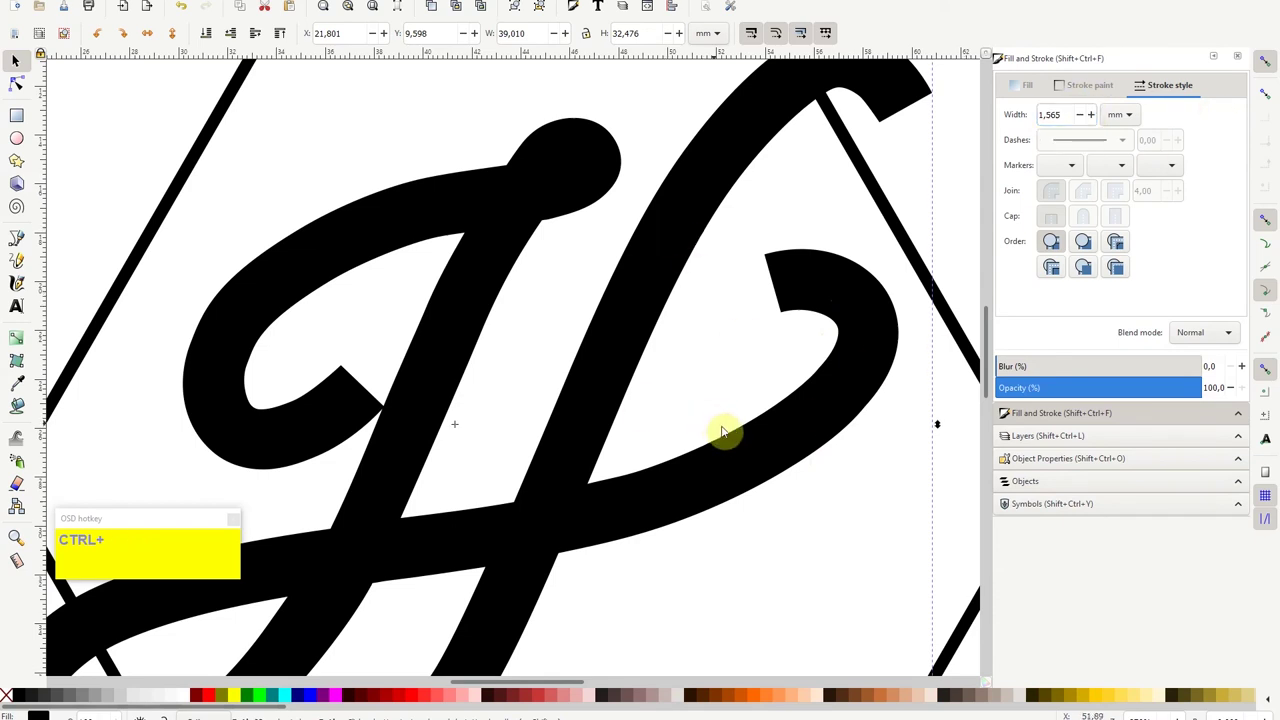
Undo a stray edit and delete the unwanted hexagon segment where the JA lettering crosses it.
key("ctrl+z")
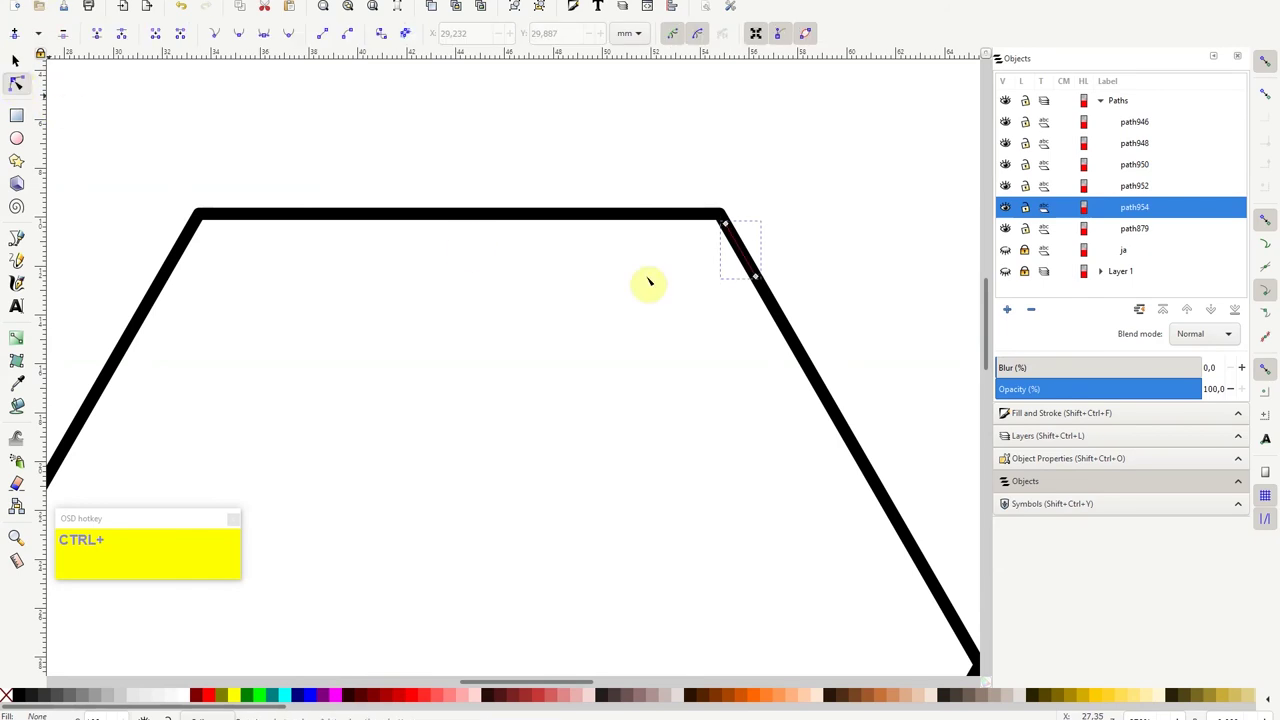
key("Delete")
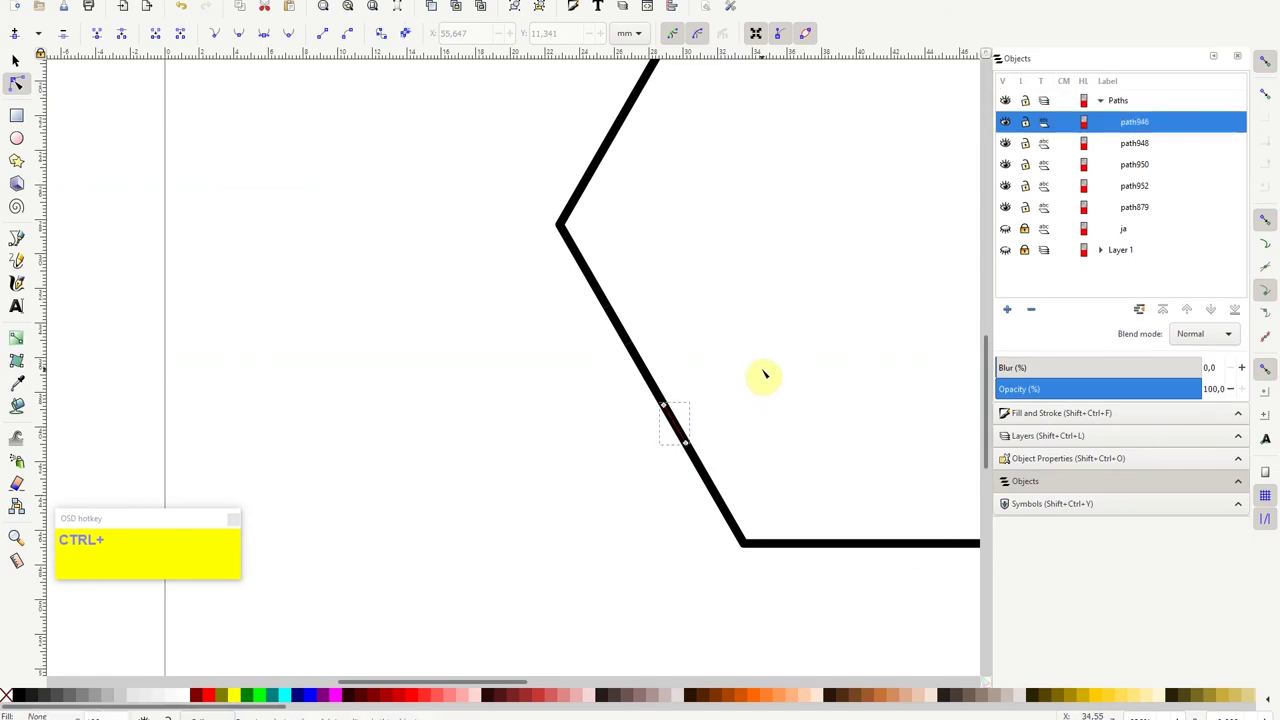
Enter the 77 text and step through font families until Swis721 BdCnOul BT is applied.
key("Delete")
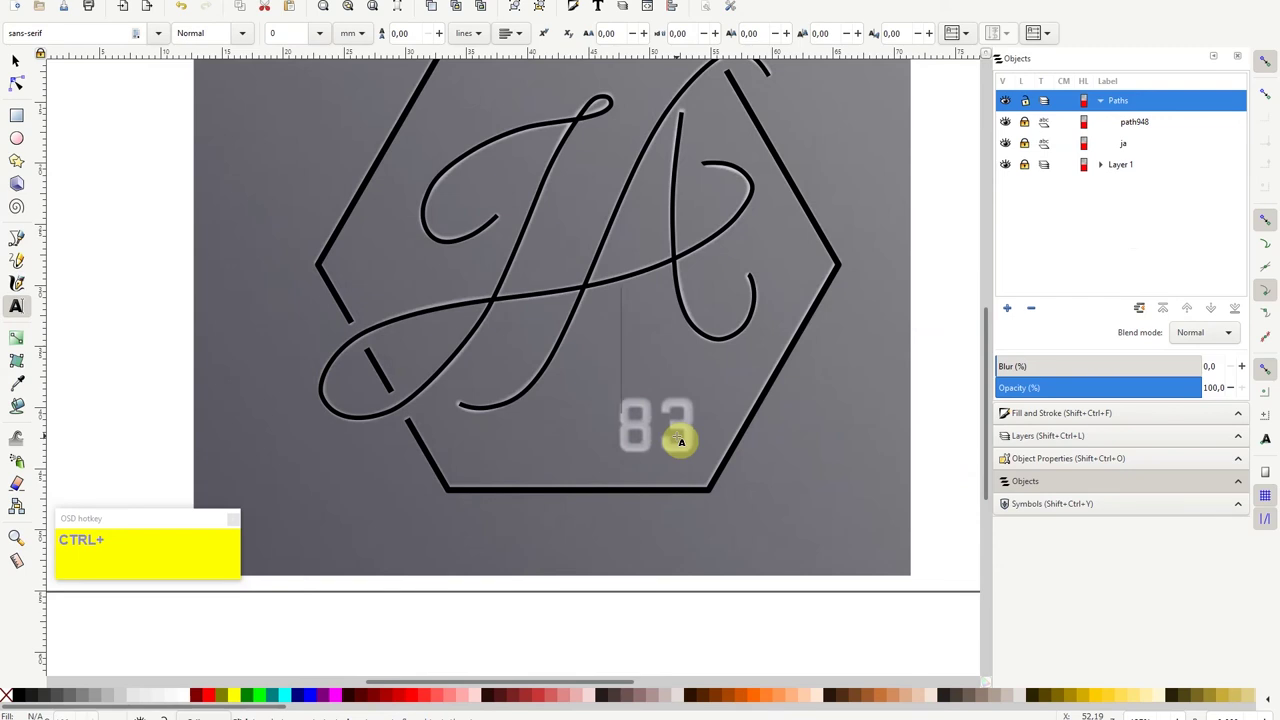
key("KP_7")
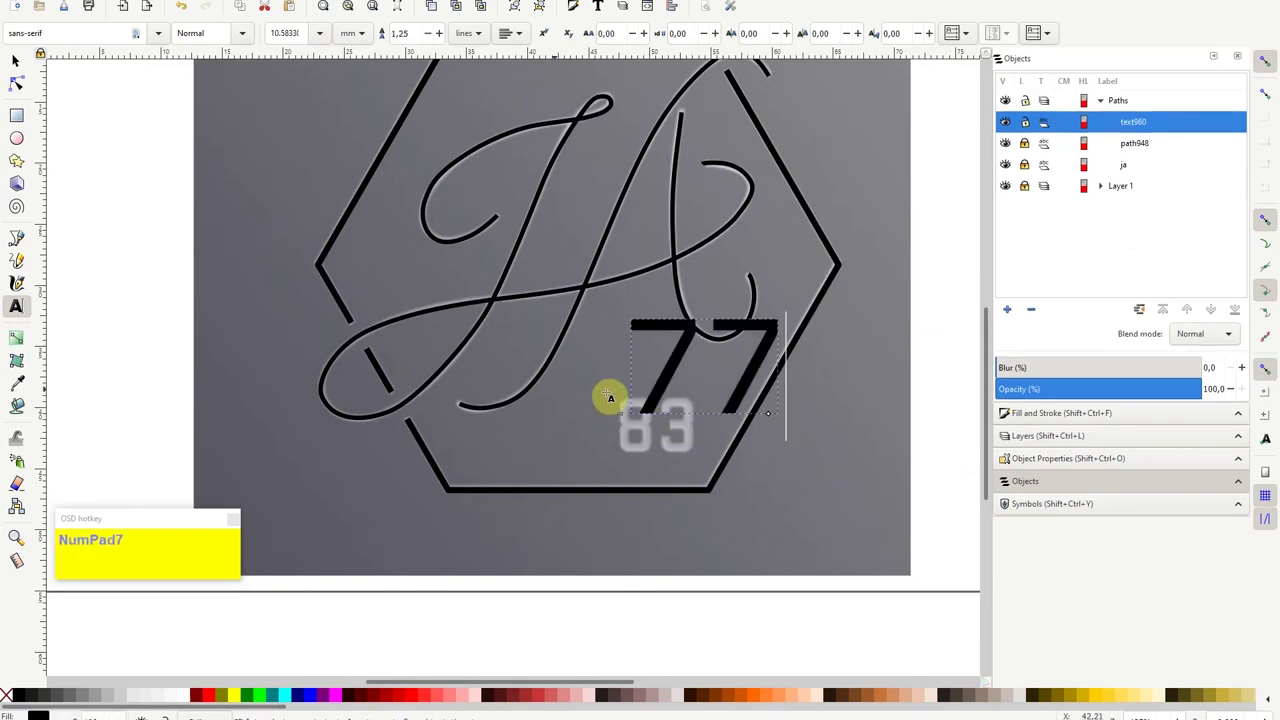
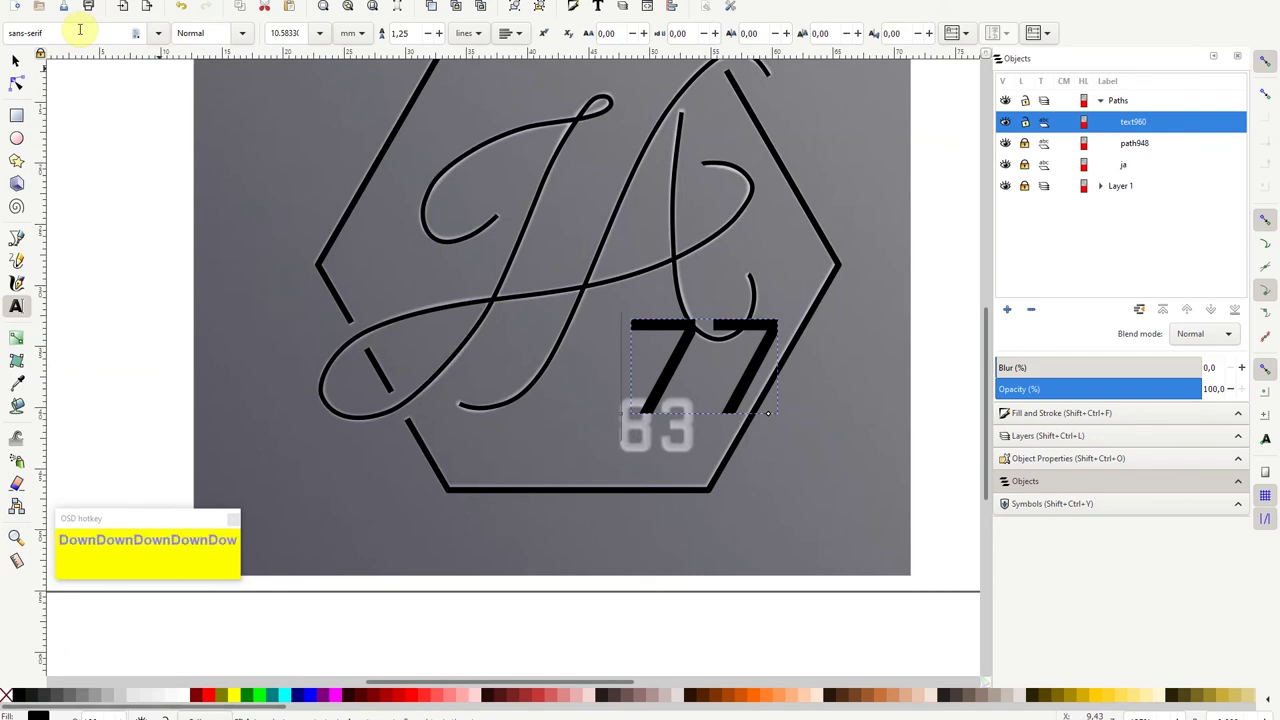
key("Down")
key("Down")
key("Down")
key("Down")
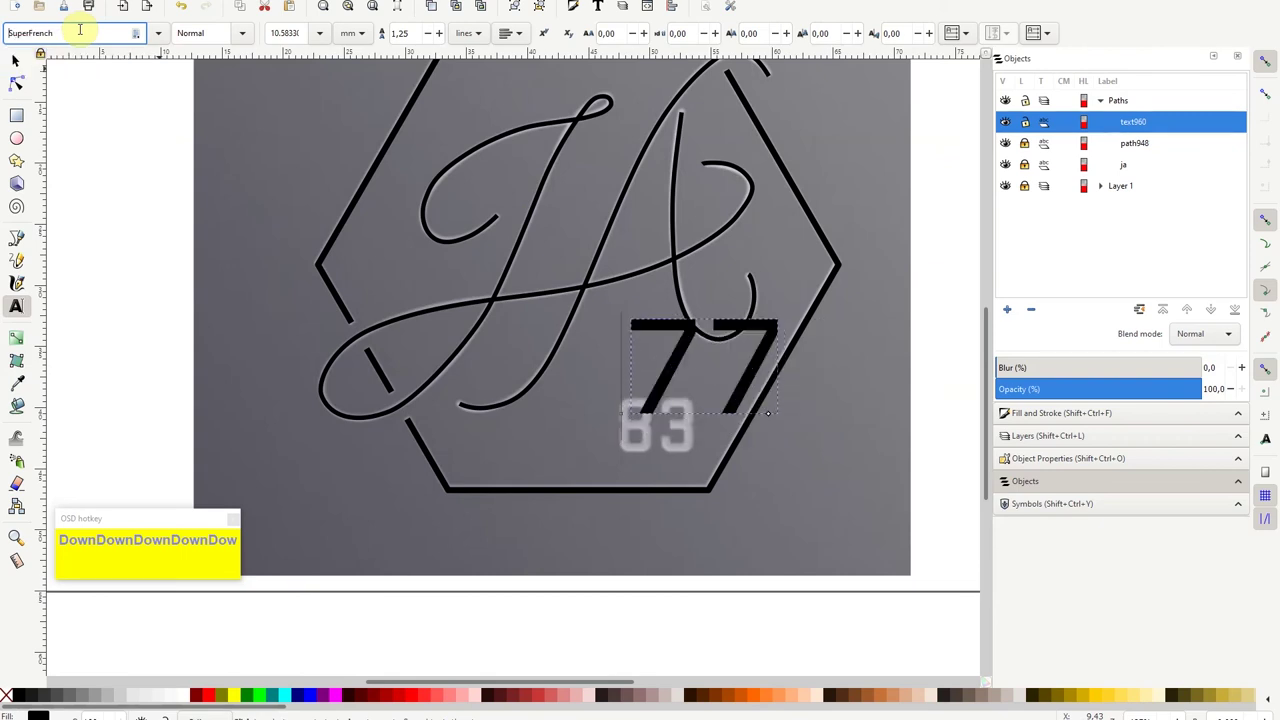
key("Down")
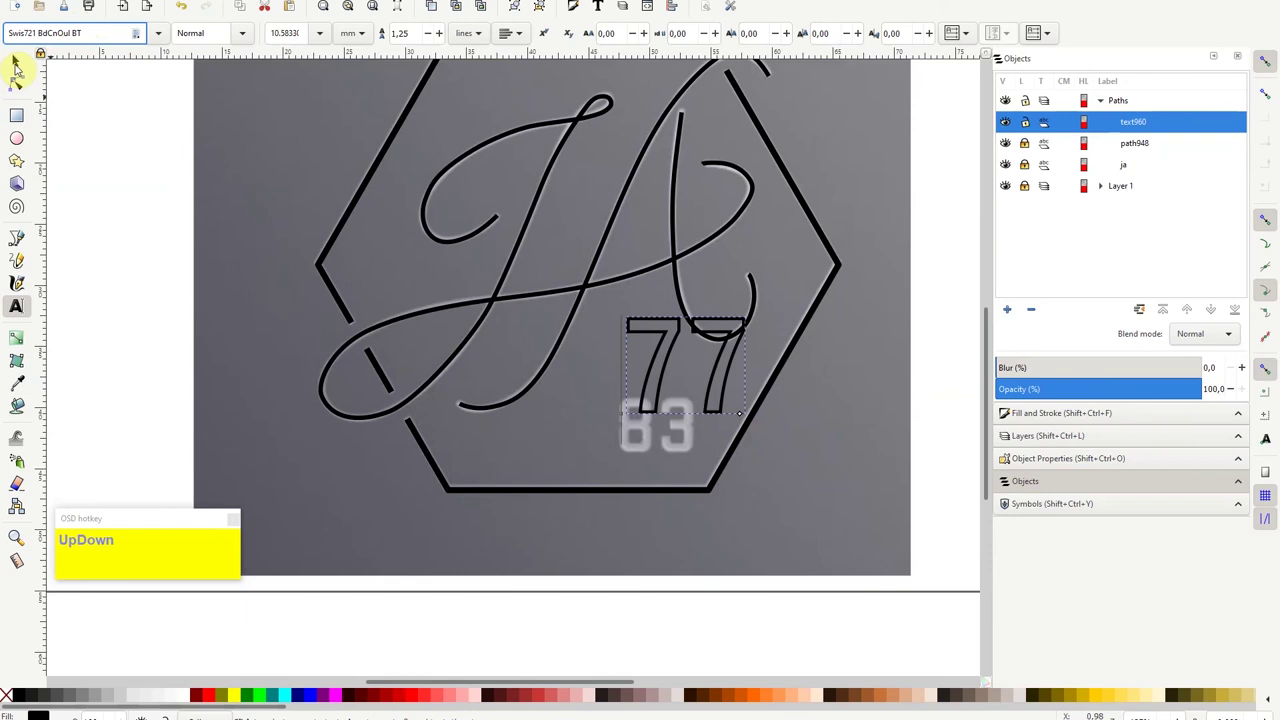
Give the 77 path no fill and a thick black stroke of about 2.4 mm.
type("(hold)")
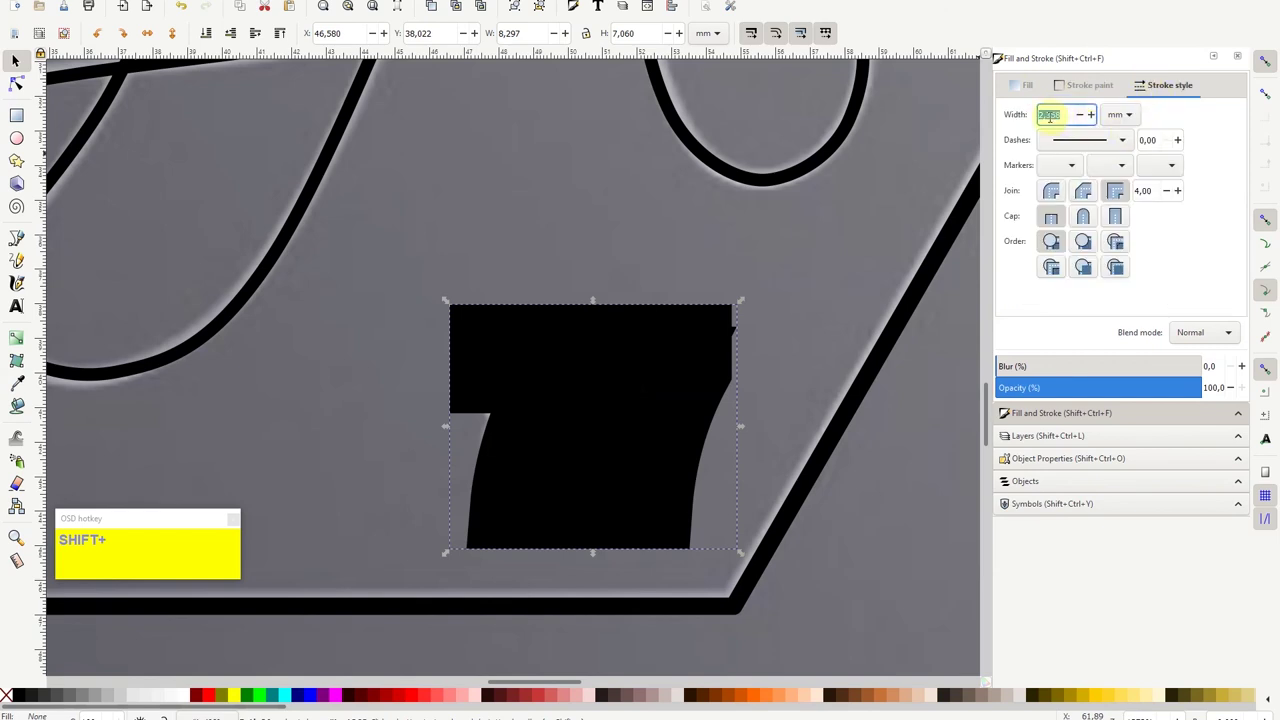
Set the 77's stroke width to 0.100 mm and zoom in on its double outline.
key("KP_Decimal")
key("KP_1")
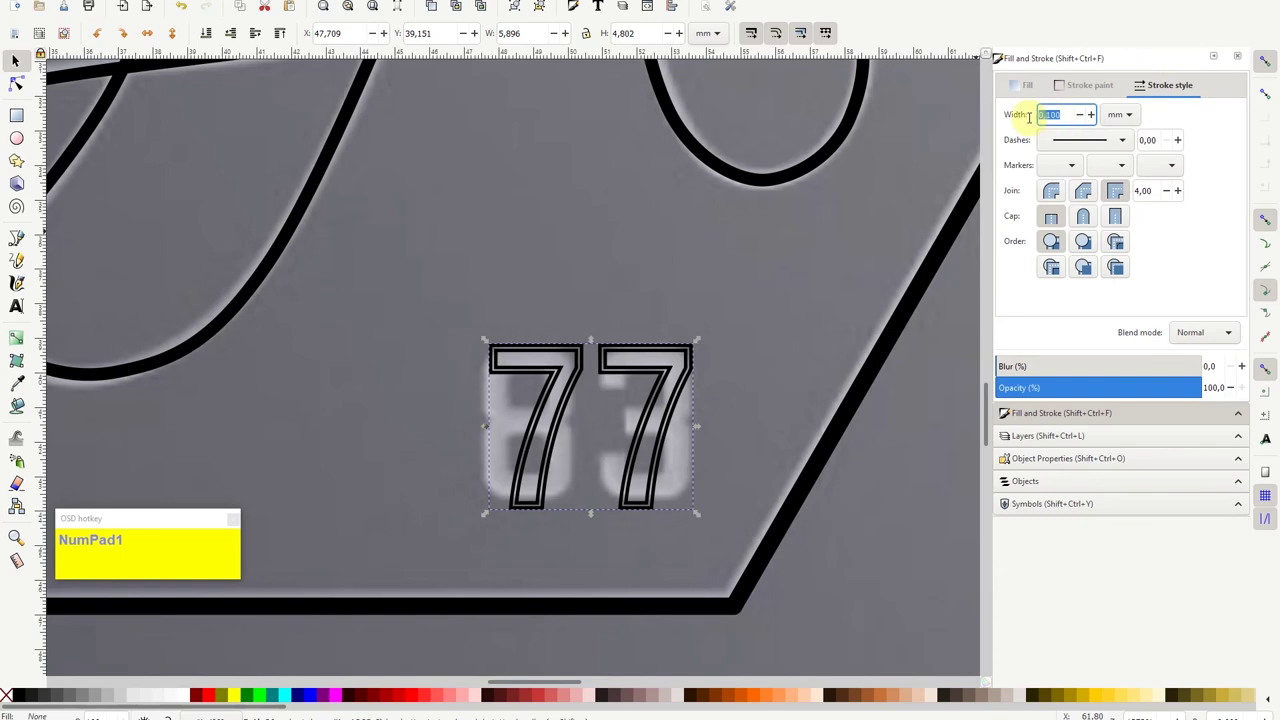
key("KP_Decimal")
key("KP_0")
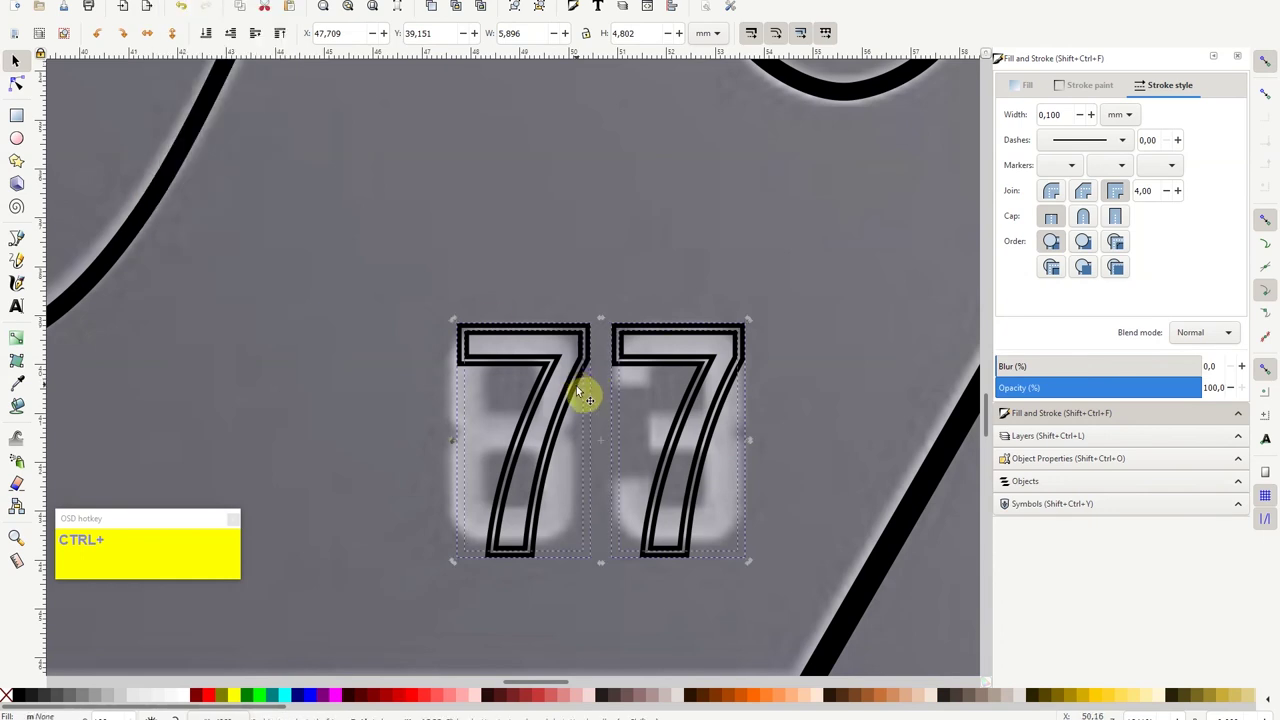
Break the 77 apart and isolate the right 7 as its own 2.4 × 4.5 mm object.
key("Delete")
key("ctrl+z")
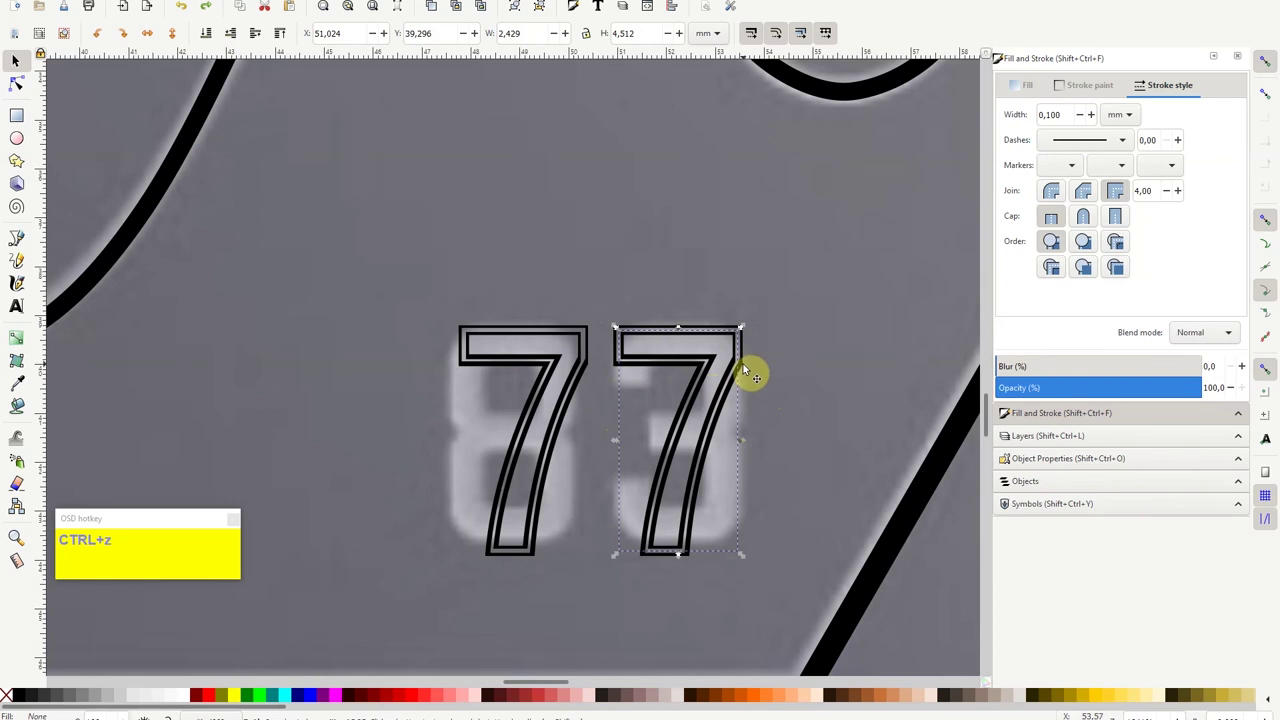
Delete the background photo image852 from the Objects panel.
key("Delete")
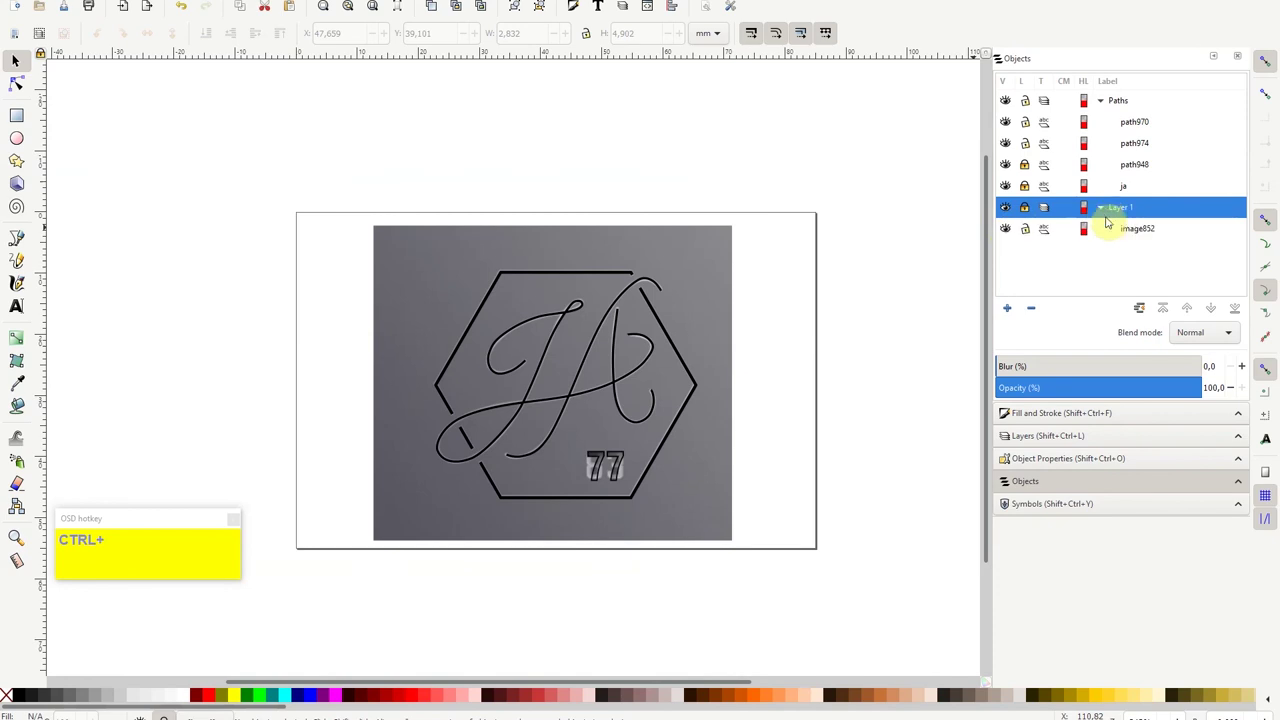
Save the JA hexagon monogram as a Plain SVG file on the Desktop.
key("Delete")
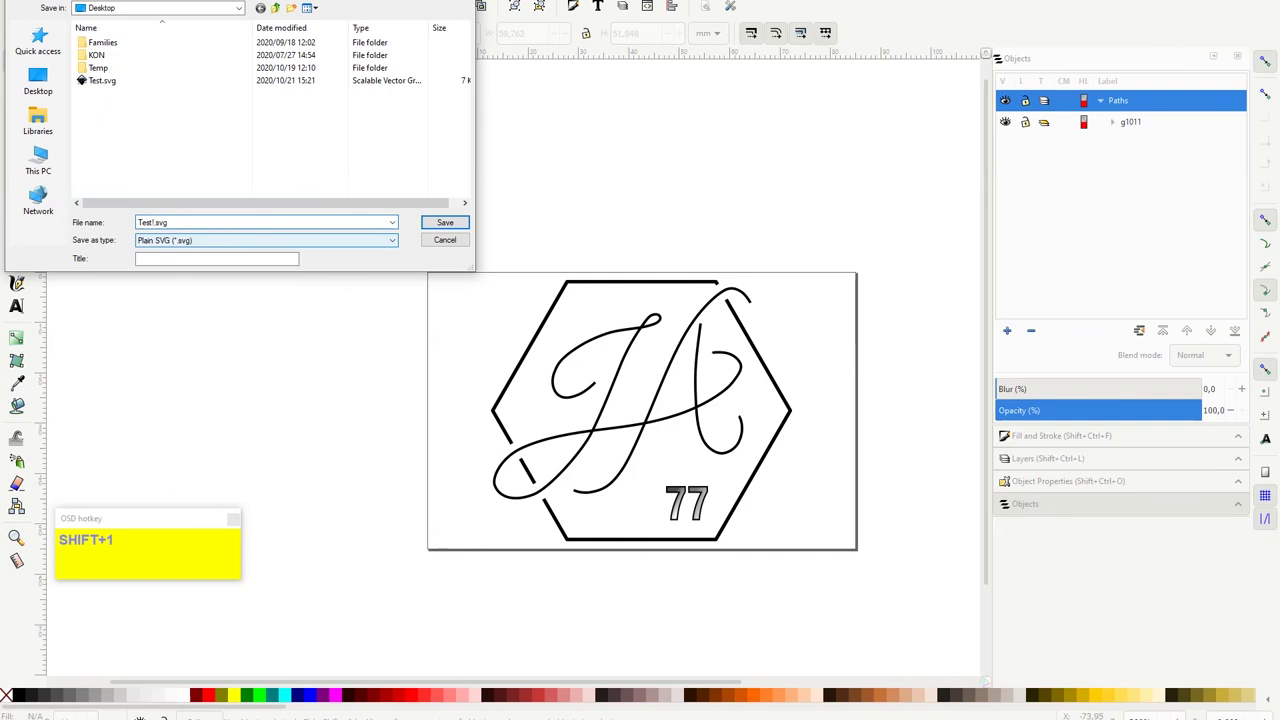
key("BackSpace")
Bring up the installed apps list in the Start menu to reach Word.
key("Return")
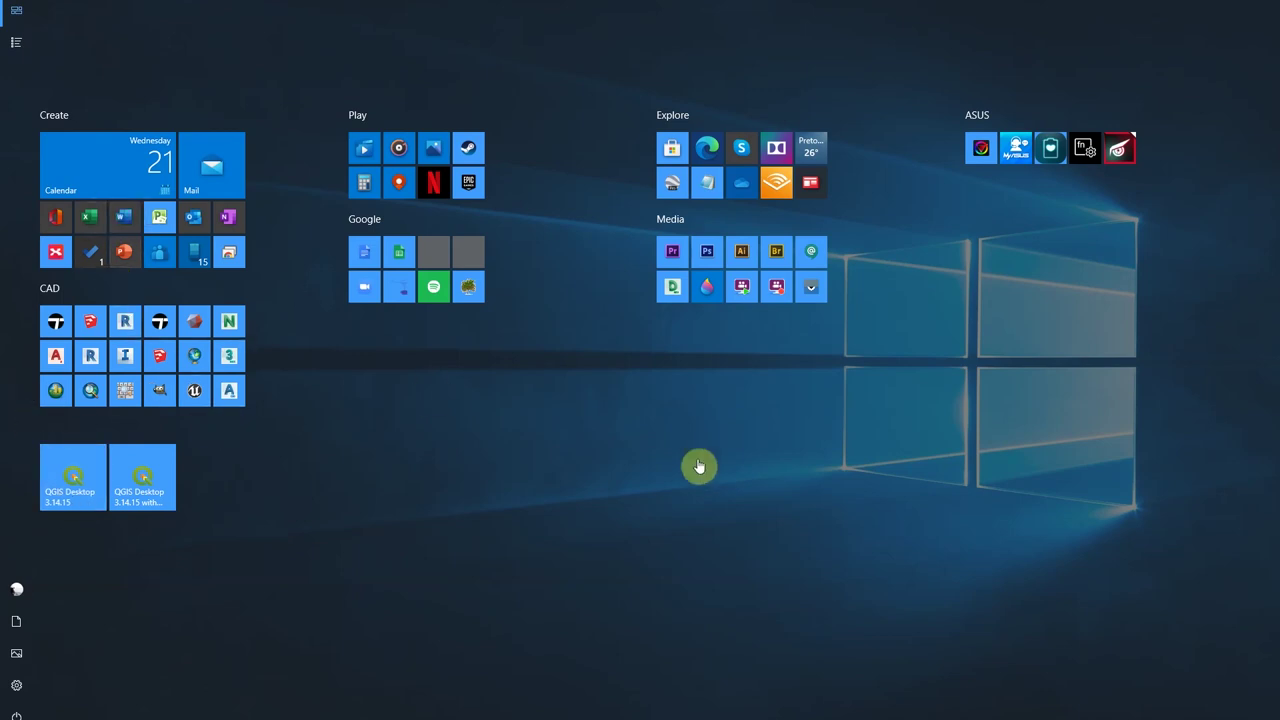
Enlarge the inserted JA monogram SVG to about half the Word page width.
key("Return")
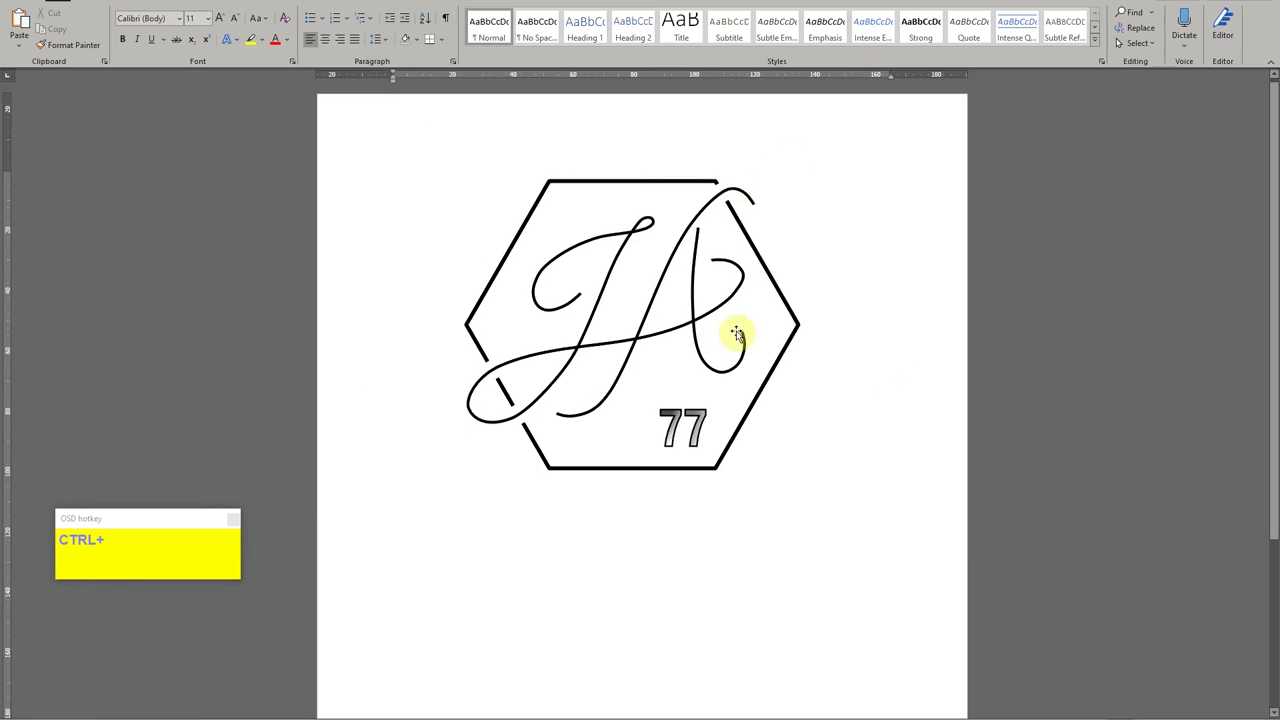
Leave the Mail inbox and return to the Inkscape monogram drawing.
key("Delete")
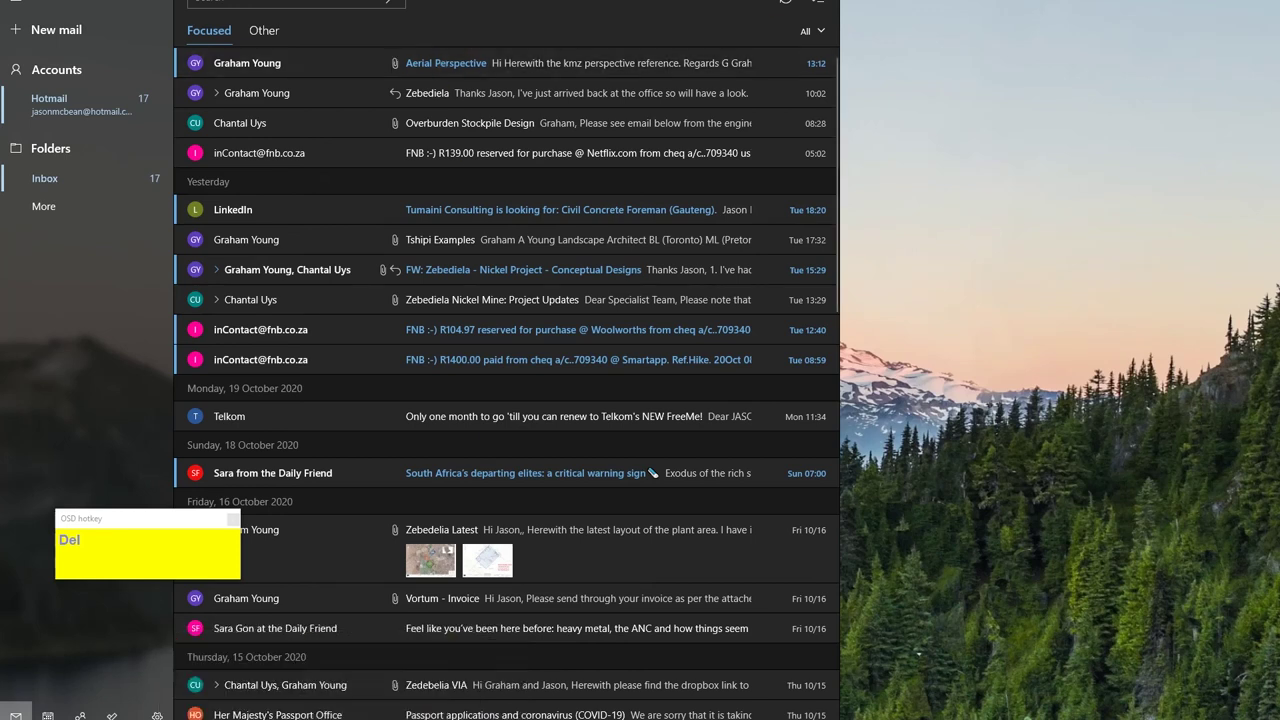
Reopen Inkscape's save dialog with Test1.svg as Inkscape SVG on the Desktop.
key("Delete")
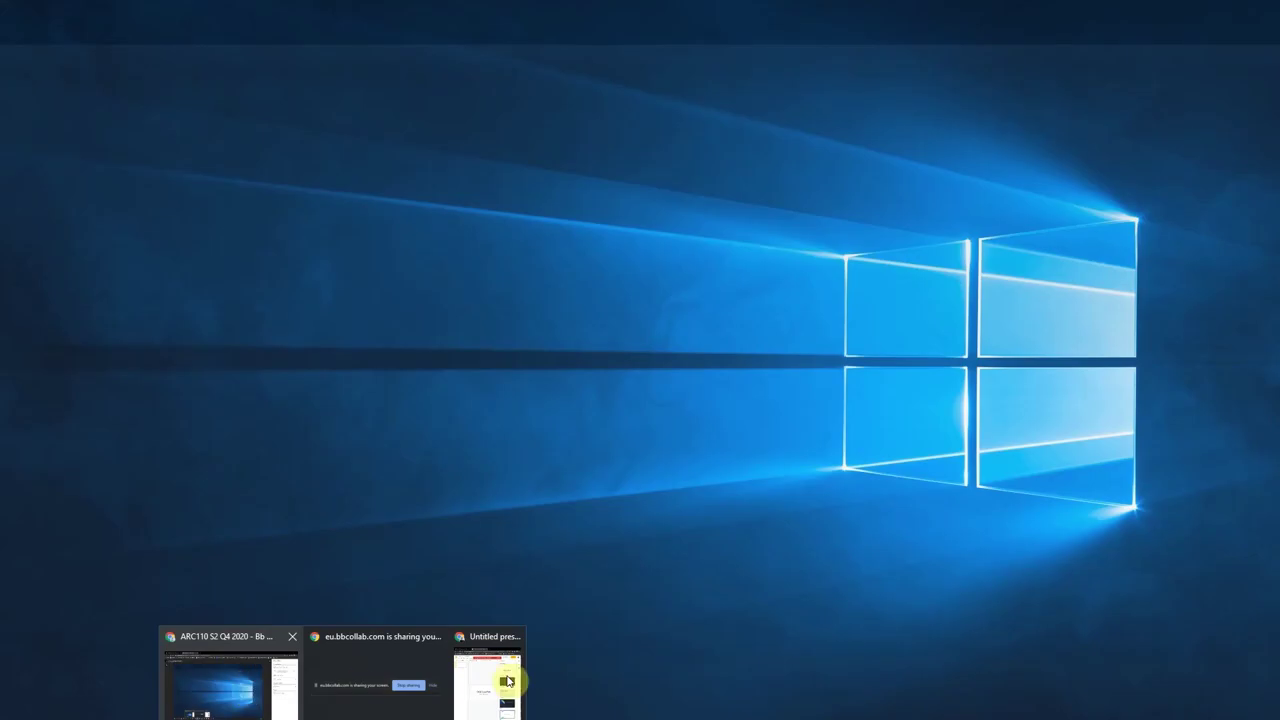
key("Delete")
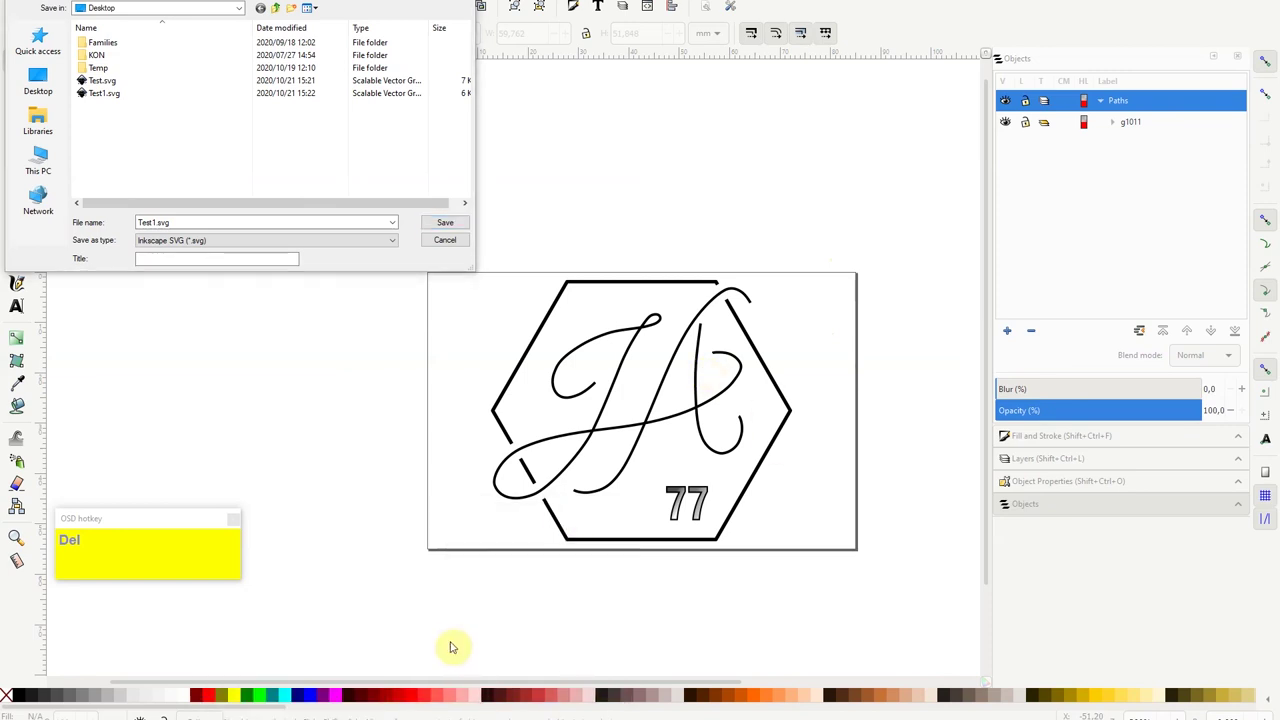
key("Delete")
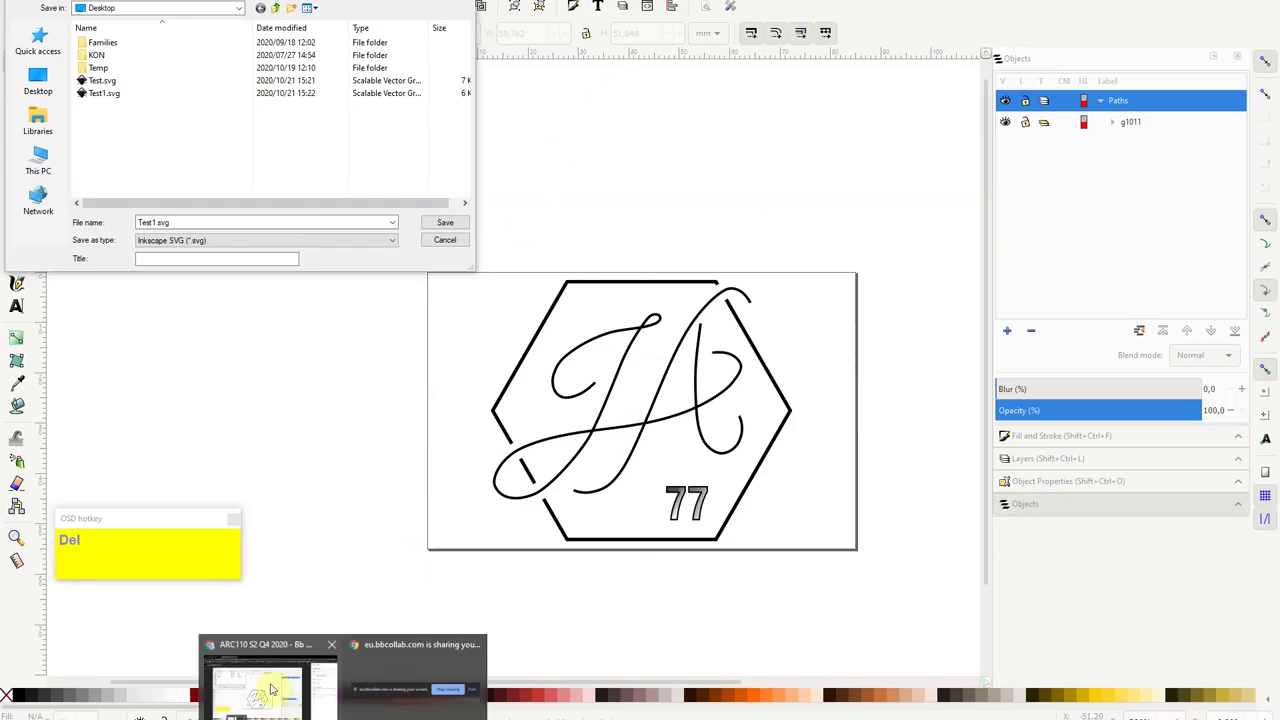
key("Delete")
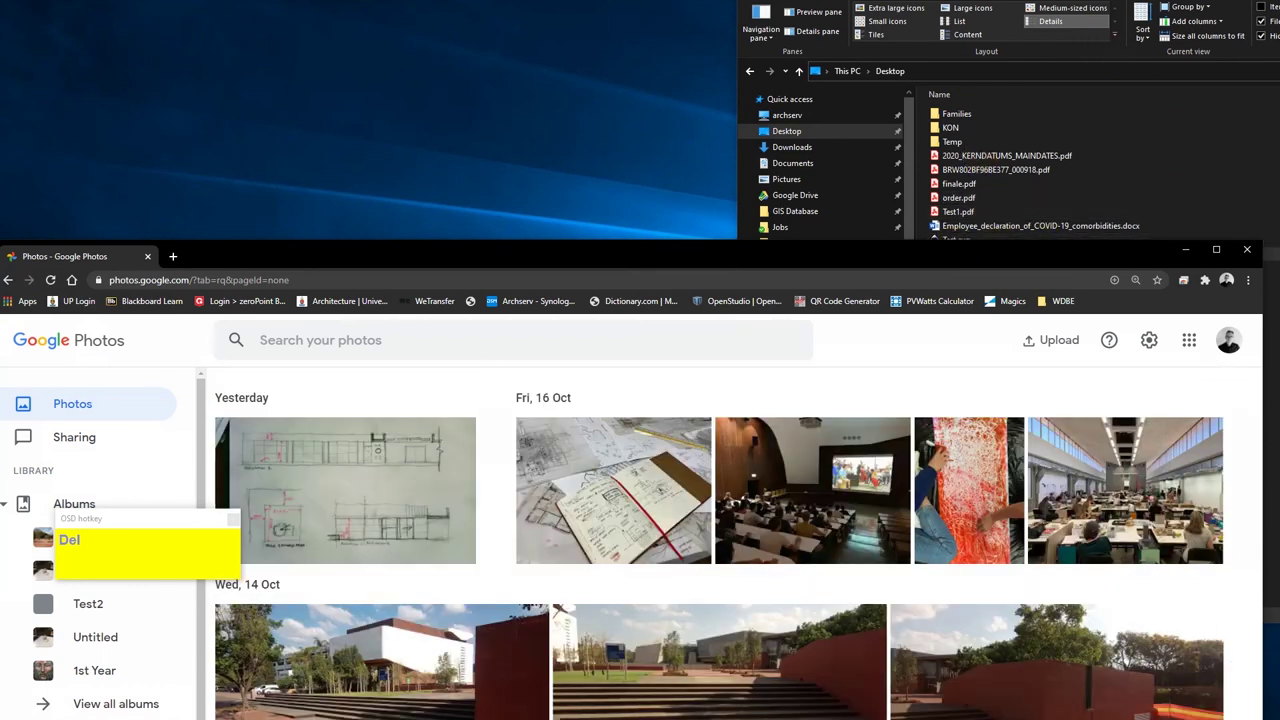
key("Delete")
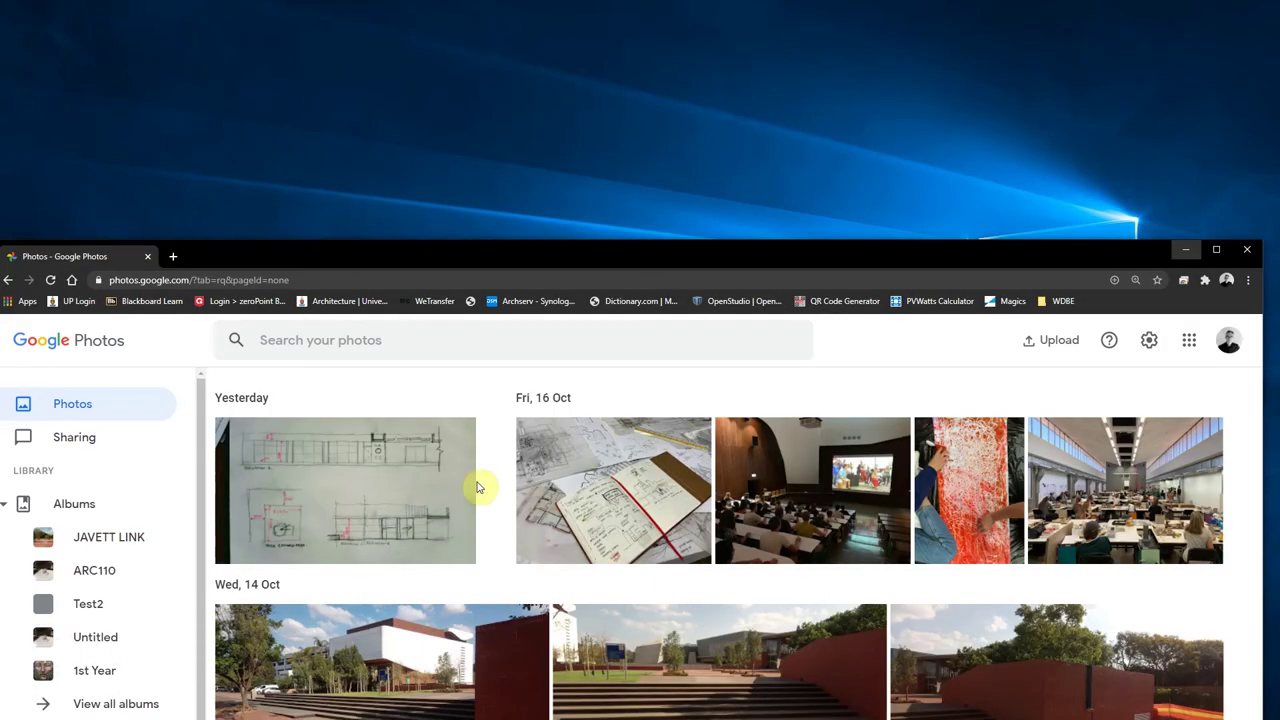
key("Delete")
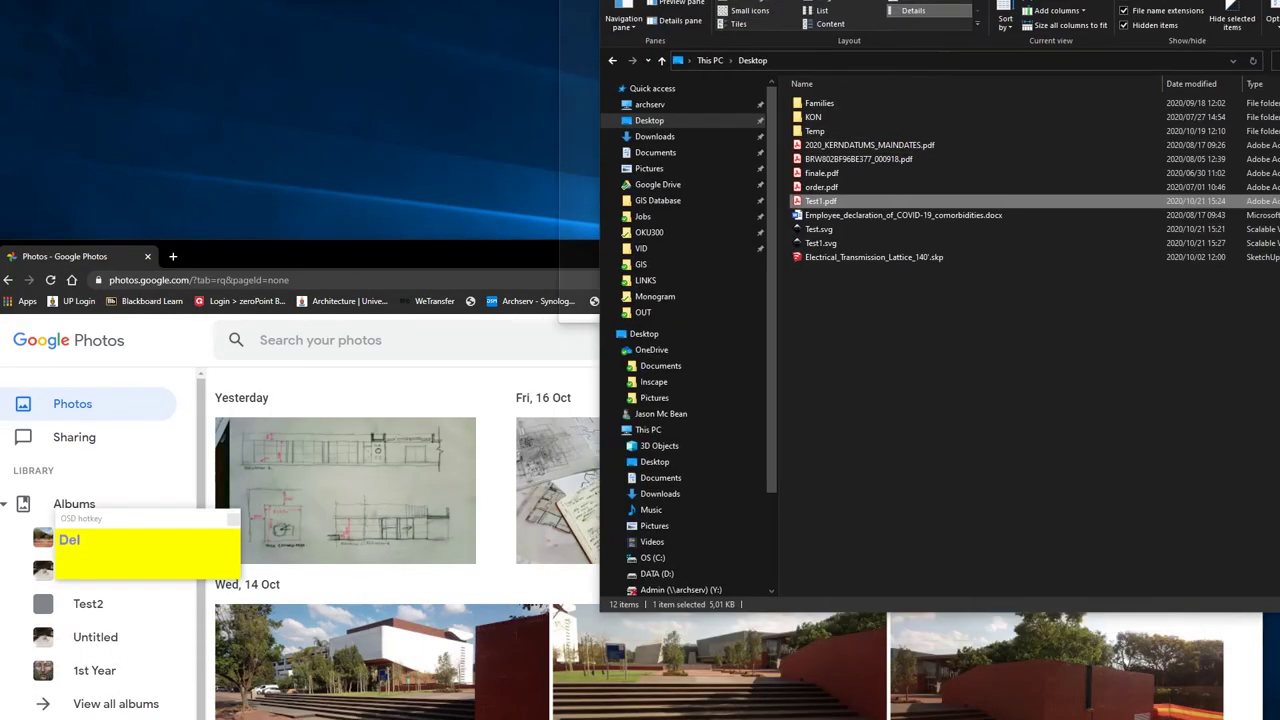